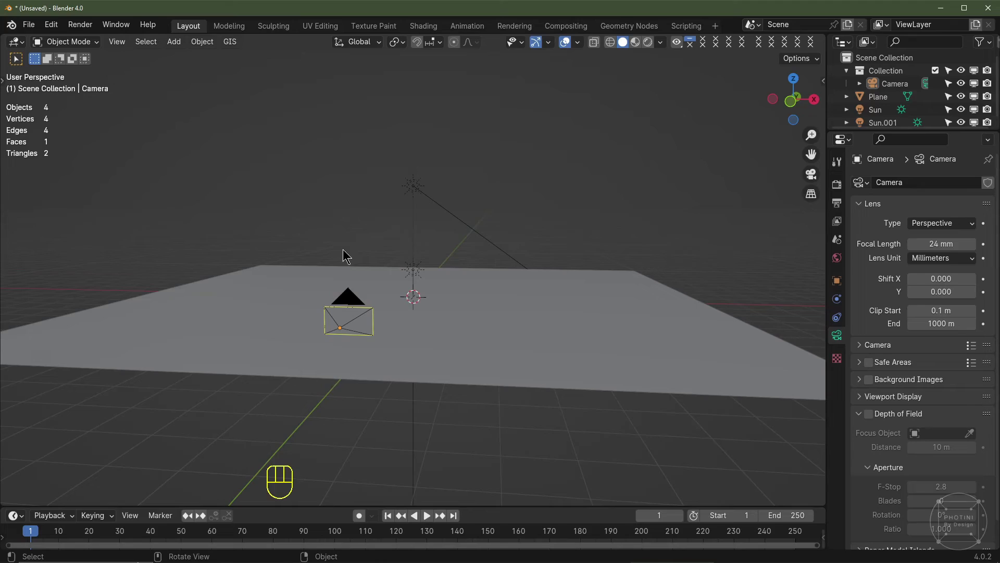
# Step: Select every object in the default scene and delete them all
pyautogui.press('a')
pyautogui.press('a')
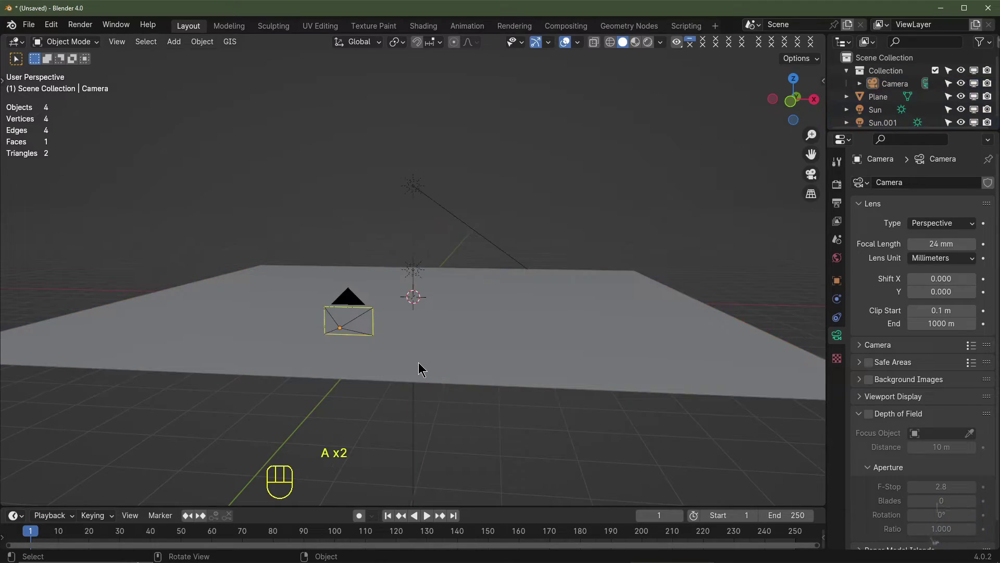
pyautogui.press('a')
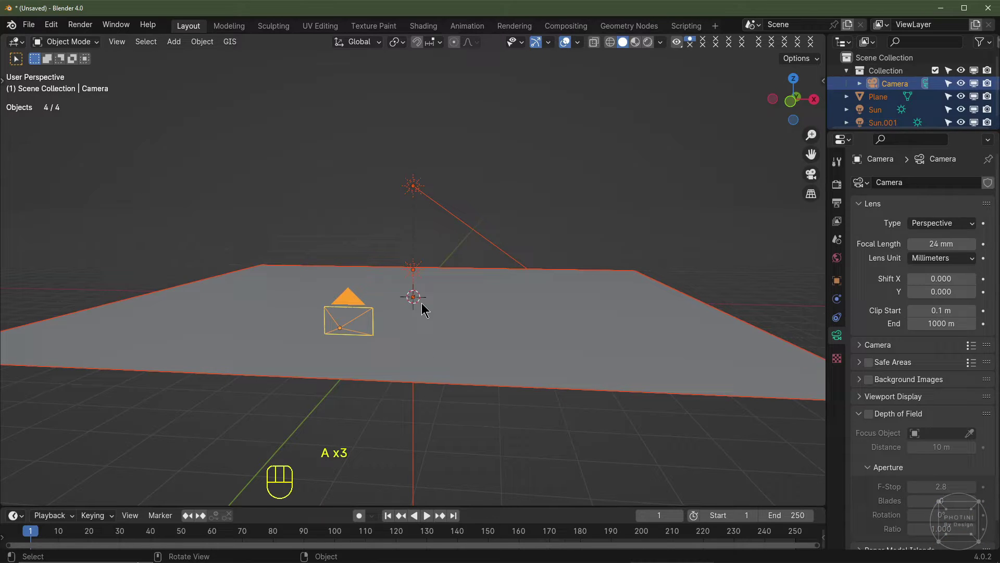
pyautogui.press('Delete')
# Step: Switch the empty scene to front orthographic view
pyautogui.moveTo(446, 316); pyautogui.dragTo(413, 341)
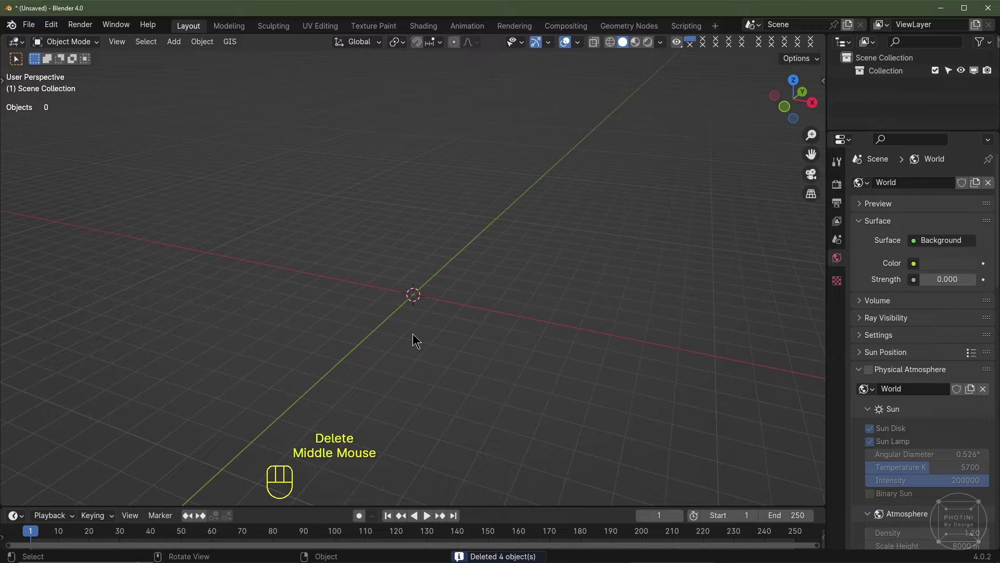
pyautogui.press('KP_1')
pyautogui.moveTo(443, 292); pyautogui.dragTo(49, 25)
pyautogui.moveTo(49, 24); pyautogui.dragTo(77, 190)
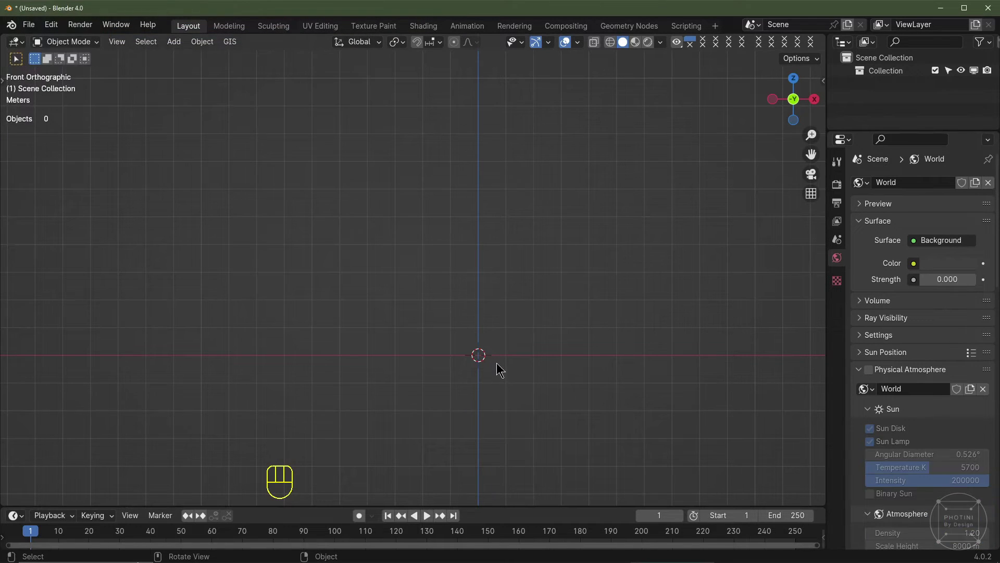
# Step: Add a Sapling Tree Gen curve and load a ready-made tree preset
pyautogui.press('shift+a')
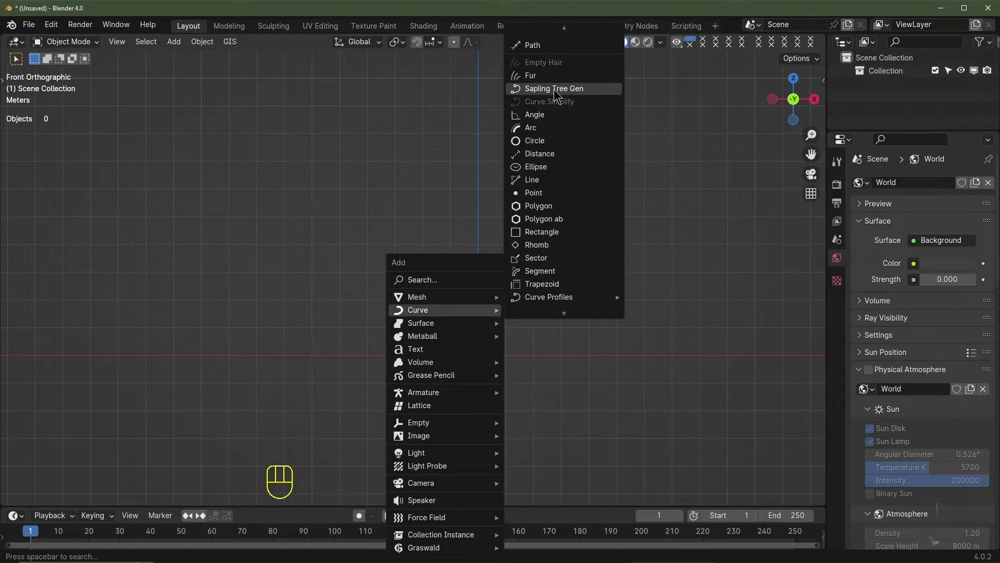
pyautogui.scroll(3)
pyautogui.scroll(-3)
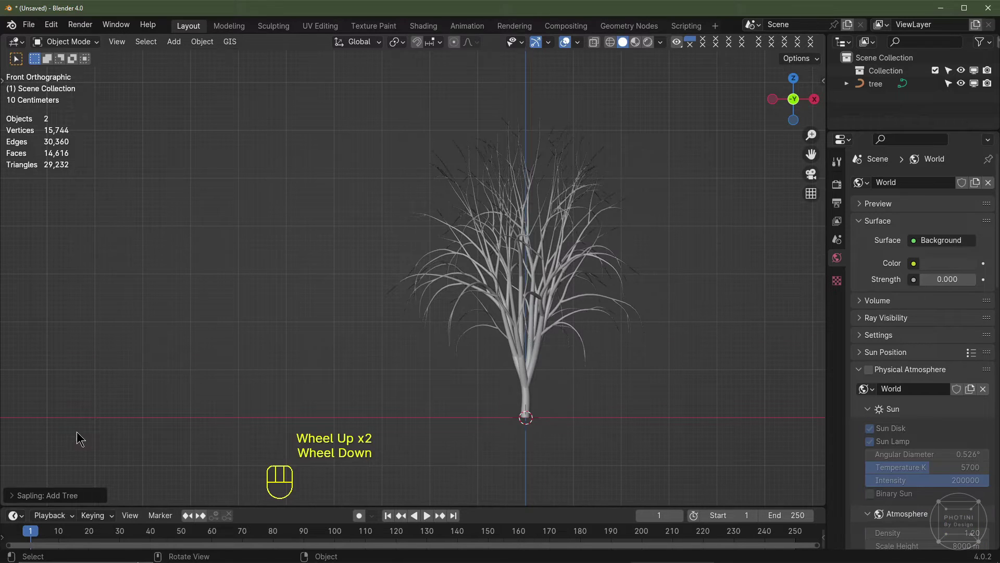
pyautogui.click(17, 498)
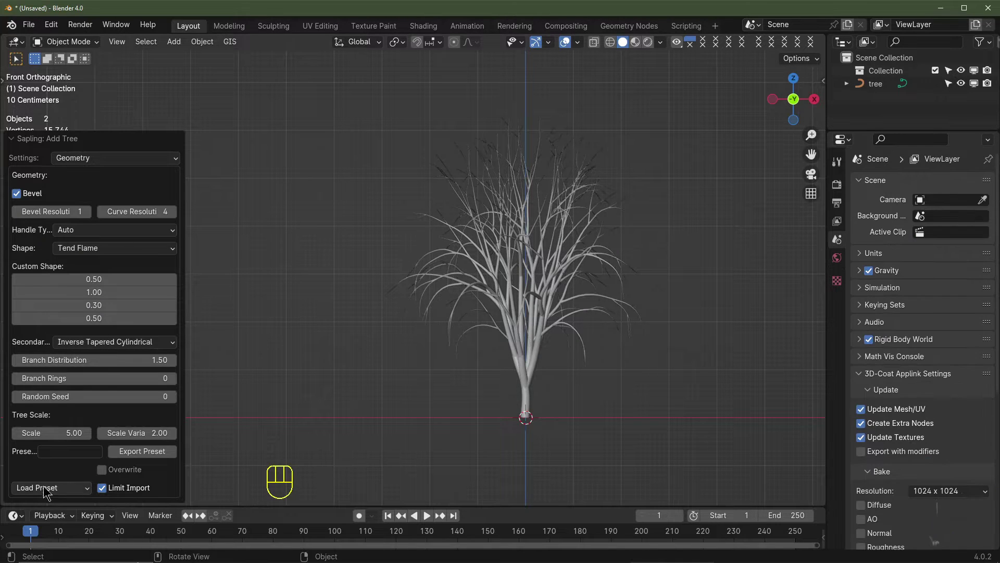
pyautogui.moveTo(58, 489); pyautogui.dragTo(490, 306)
# Step: Inspect the generated preset tree from around the viewport
pyautogui.scroll(-3)
pyautogui.middleClick(489, 301)
pyautogui.scroll(3)
pyautogui.middleClick(481, 351)
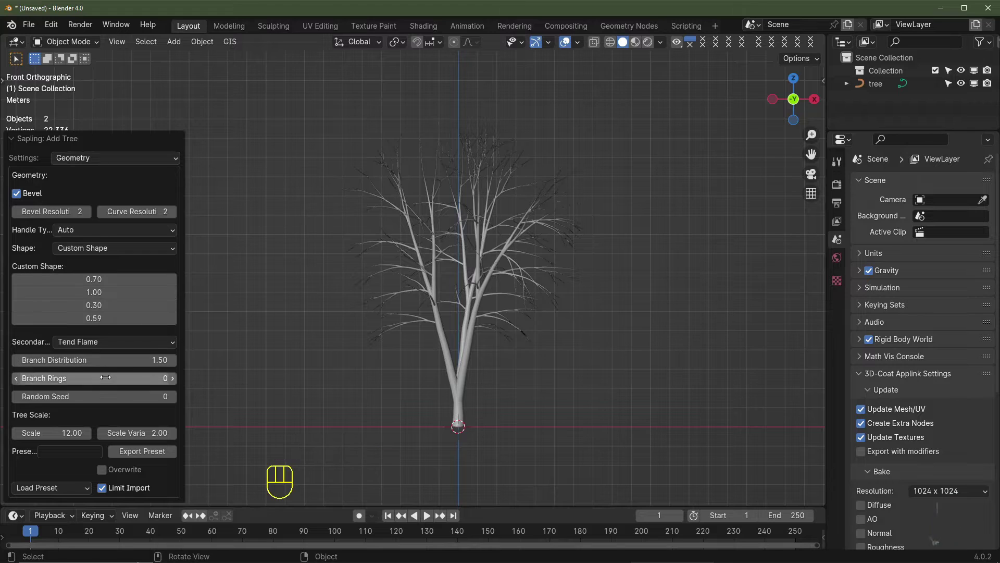
pyautogui.click(130, 165)
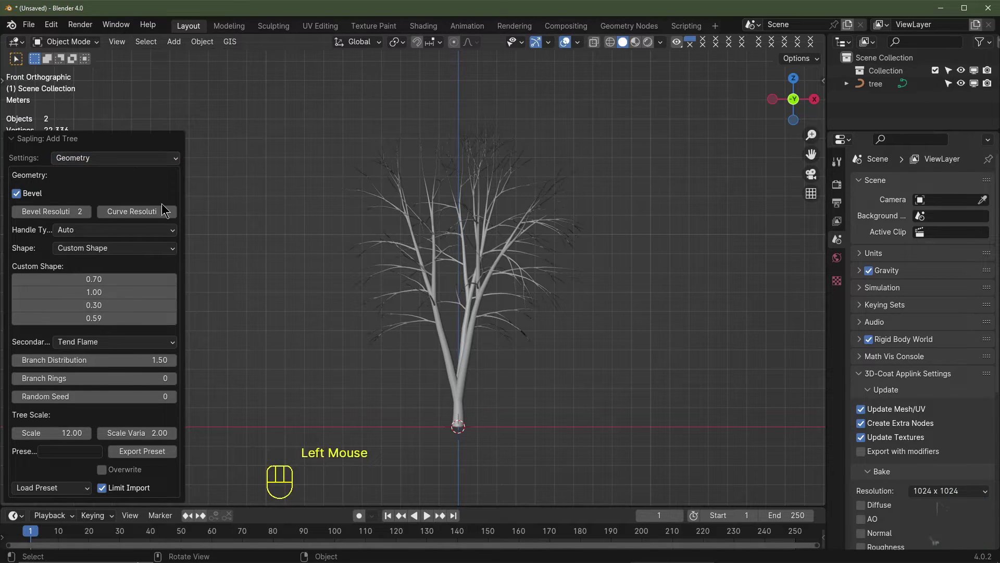
pyautogui.moveTo(455, 365); pyautogui.dragTo(513, 368)
# Step: Lower the tree's branch bevel resolution and set it to 1
pyautogui.scroll(3)
pyautogui.moveTo(524, 355); pyautogui.dragTo(469, 252)
pyautogui.click(16, 215)
pyautogui.click(16, 222)
pyautogui.click(16, 222)
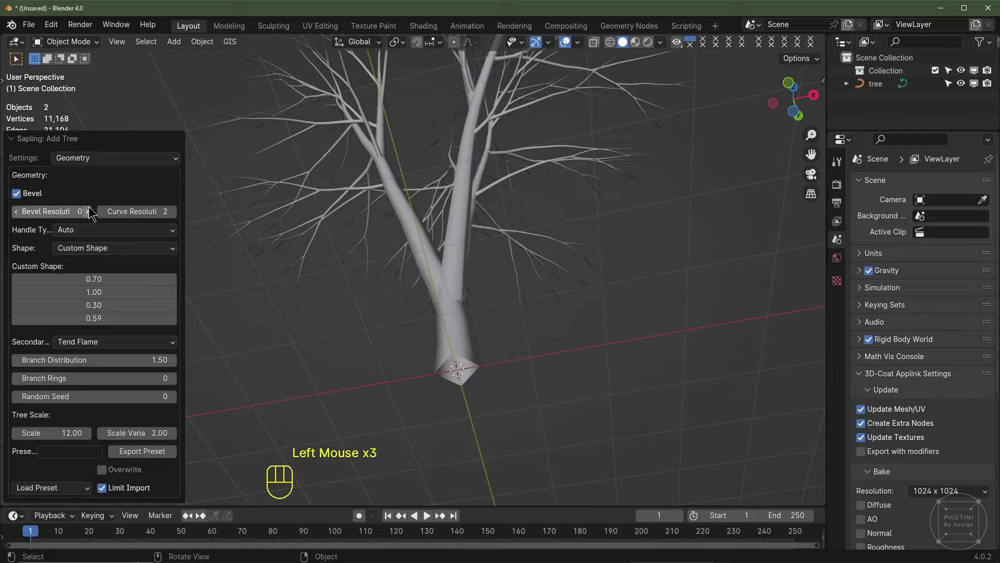
pyautogui.click(93, 215)
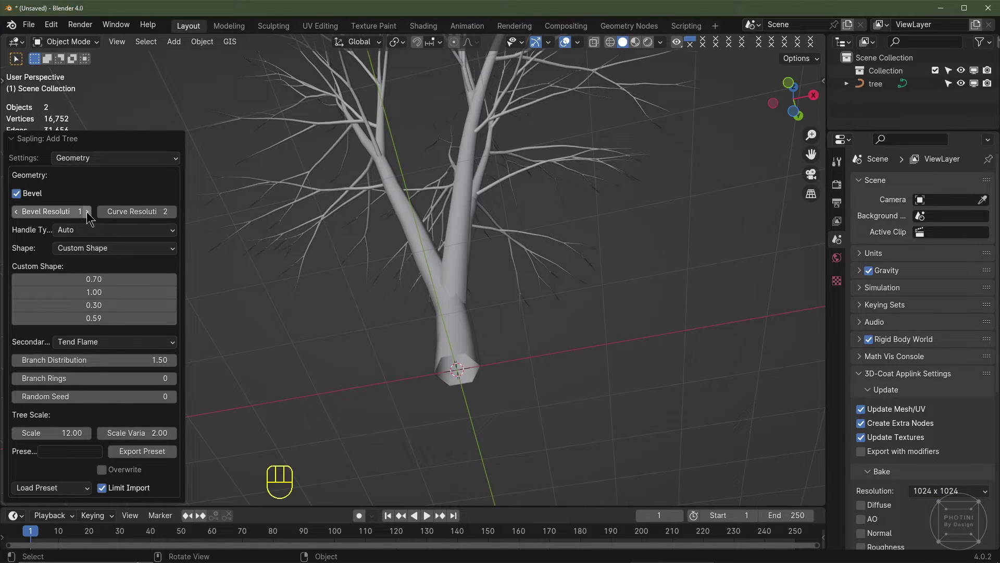
pyautogui.press('KP_1')
# Step: Raise the branch curve resolution by two and switch to Branch Splitting settings
pyautogui.scroll(-3)
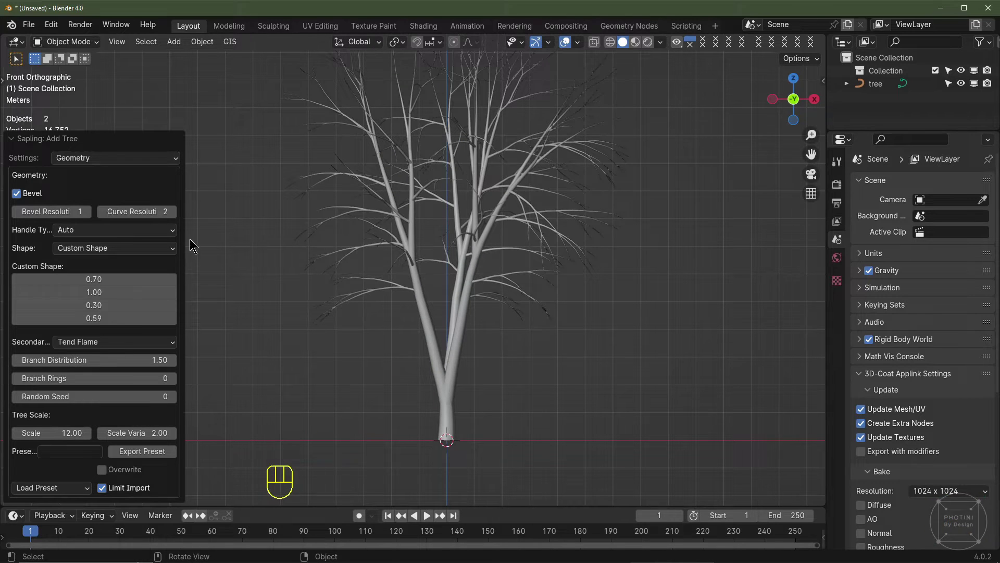
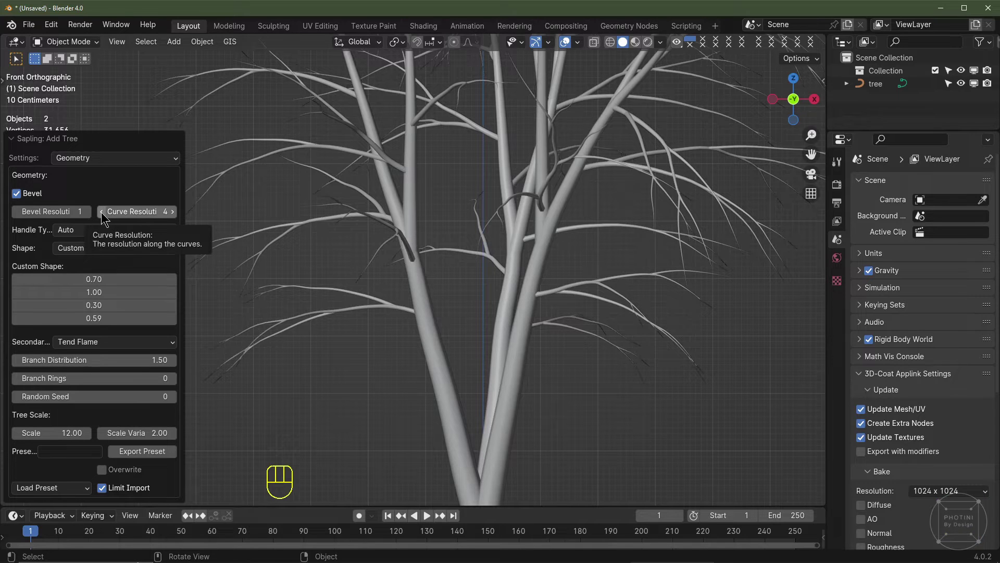
pyautogui.click(108, 217)
pyautogui.click(107, 218)
pyautogui.scroll(-3)
pyautogui.middleClick(493, 302)
pyautogui.moveTo(131, 163); pyautogui.dragTo(110, 206)
pyautogui.moveTo(523, 308); pyautogui.dragTo(481, 316)
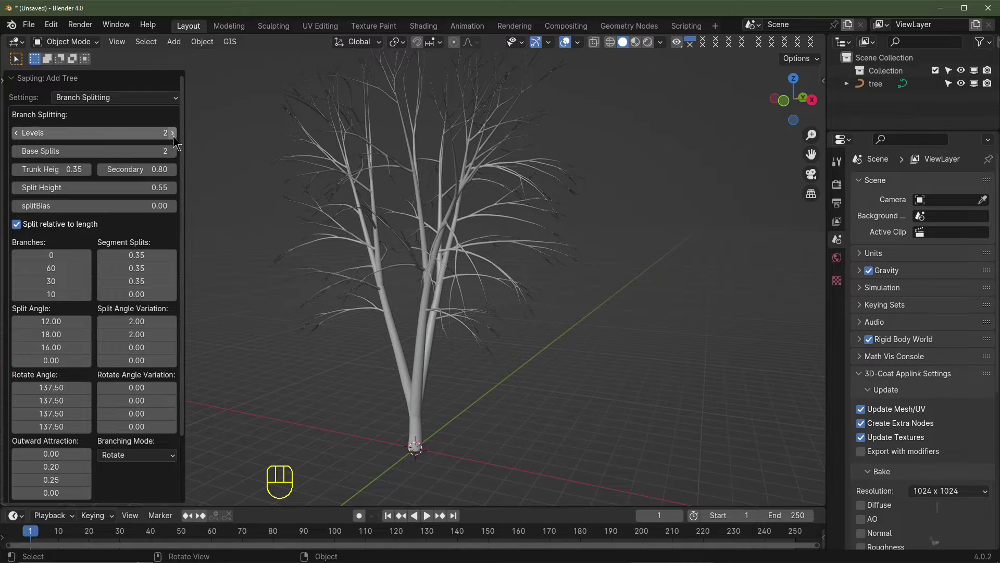
# Step: Try 3 branching levels, then bring the tree back to 2 levels
pyautogui.click(175, 134)
pyautogui.scroll(3)
pyautogui.click(15, 137)
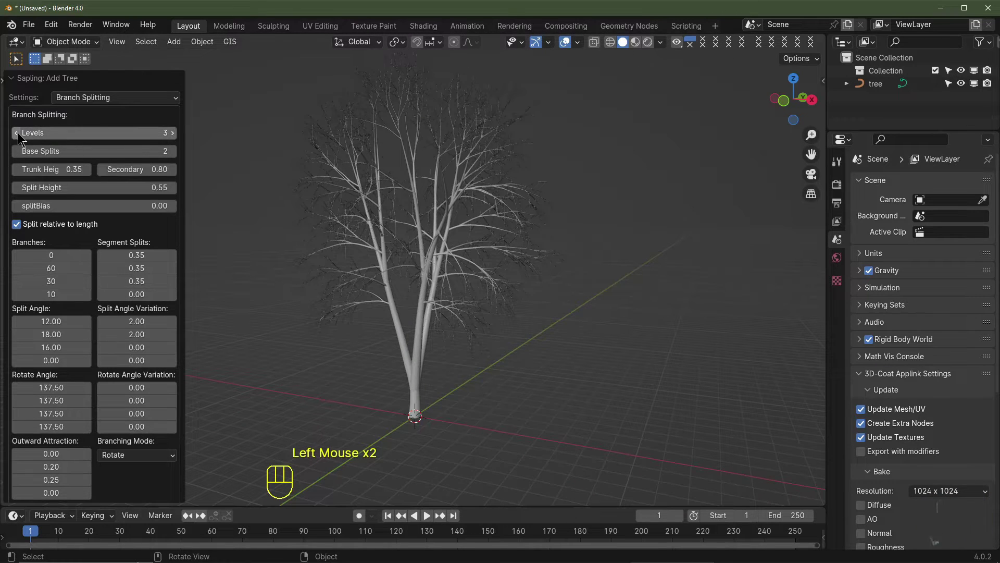
pyautogui.click(18, 134)
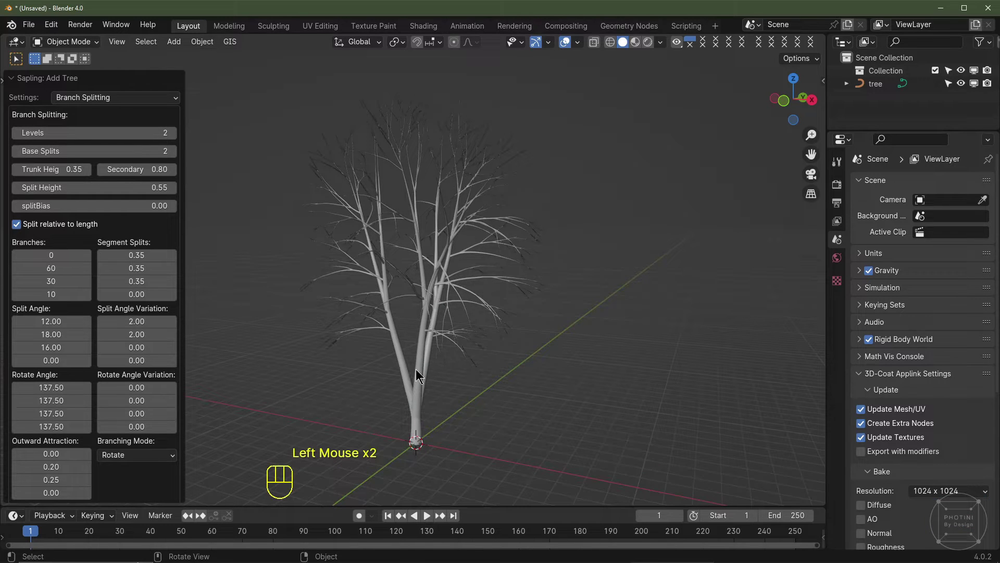
pyautogui.moveTo(441, 421); pyautogui.dragTo(465, 422)
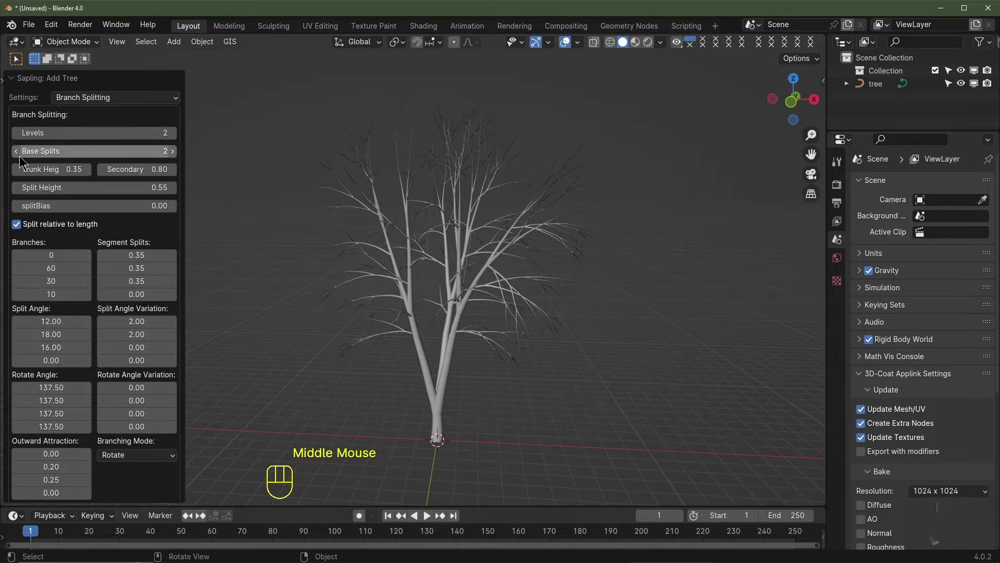
# Step: Reduce the base splits to 1 and switch the panel to Leaves settings
pyautogui.click(16, 154)
pyautogui.click(16, 155)
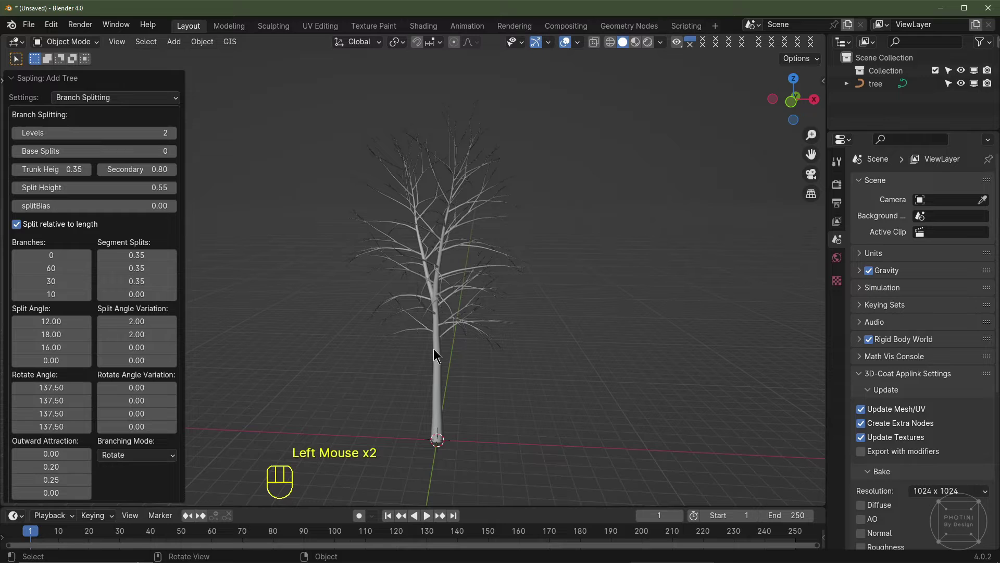
pyautogui.click(178, 159)
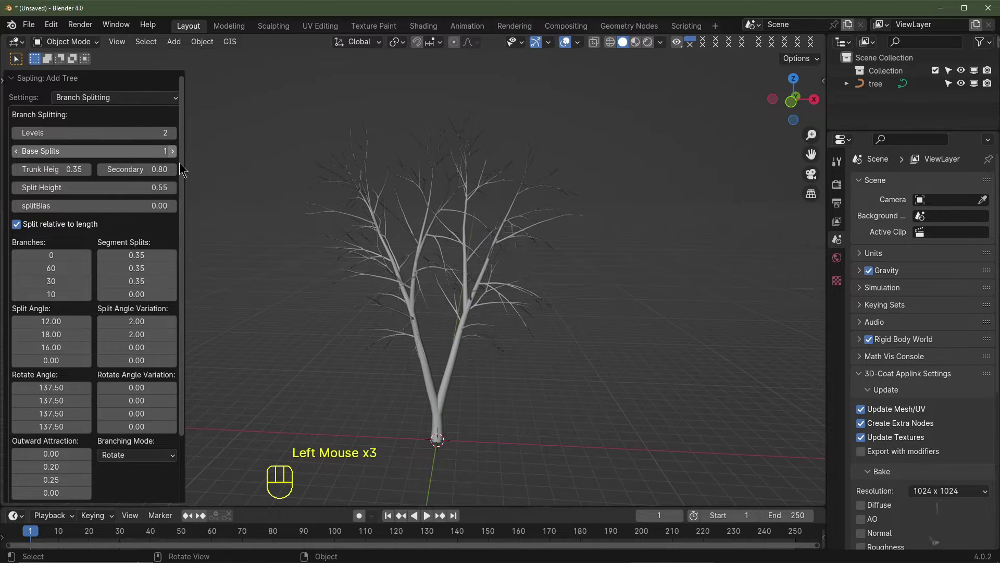
pyautogui.middleClick(171, 182)
pyautogui.click(177, 158)
pyautogui.moveTo(415, 327); pyautogui.dragTo(119, 103)
pyautogui.scroll(3)
# Step: Turn on Show Leaves so the tree grows 25 leaves at 0.40 scale
pyautogui.moveTo(117, 101); pyautogui.dragTo(98, 184)
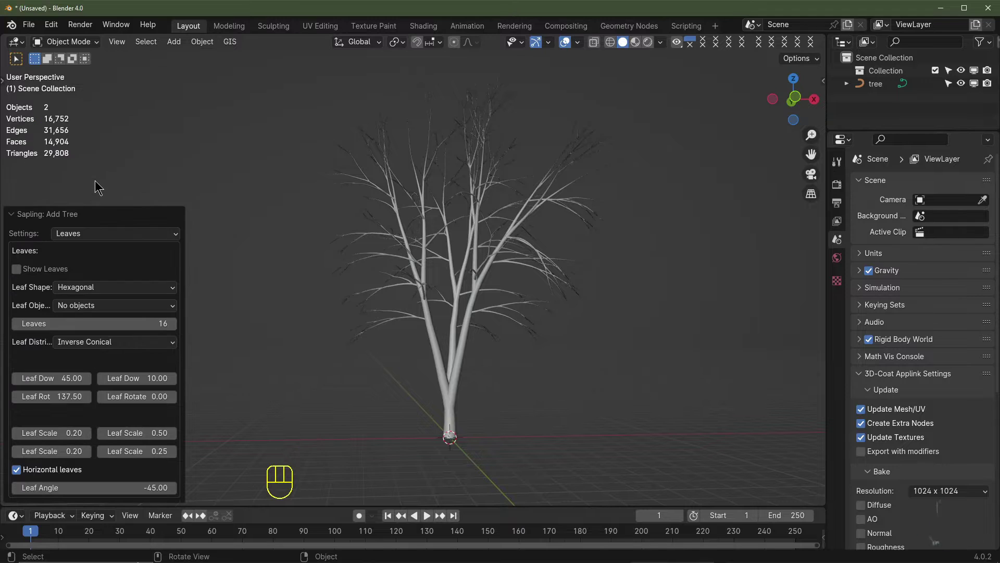
pyautogui.click(18, 269)
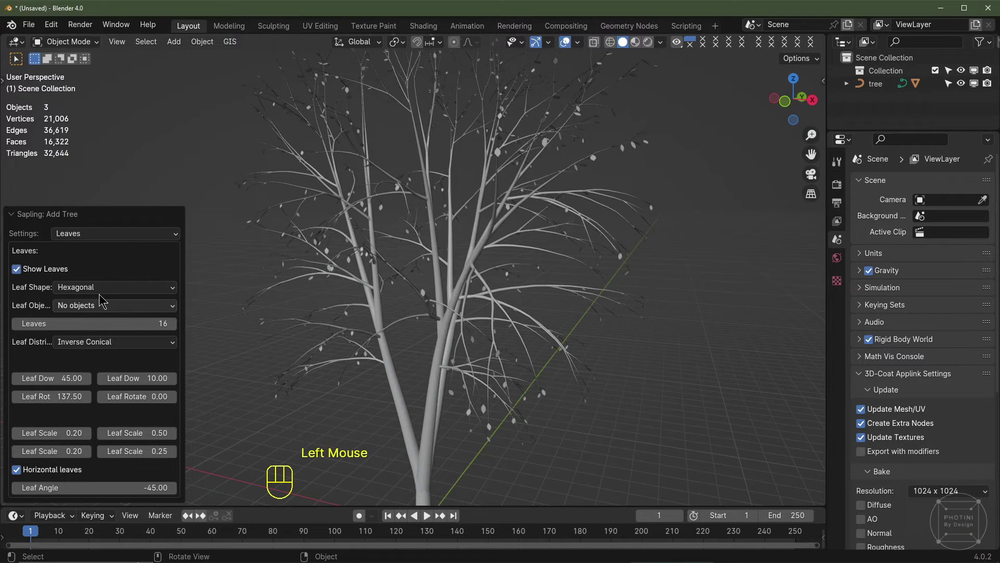
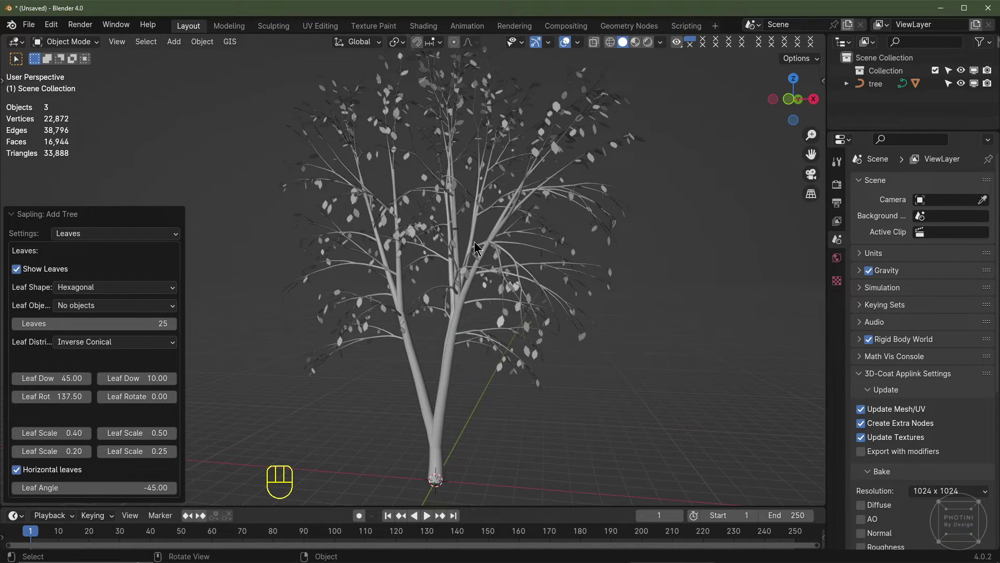
pyautogui.moveTo(562, 267); pyautogui.dragTo(566, 271)
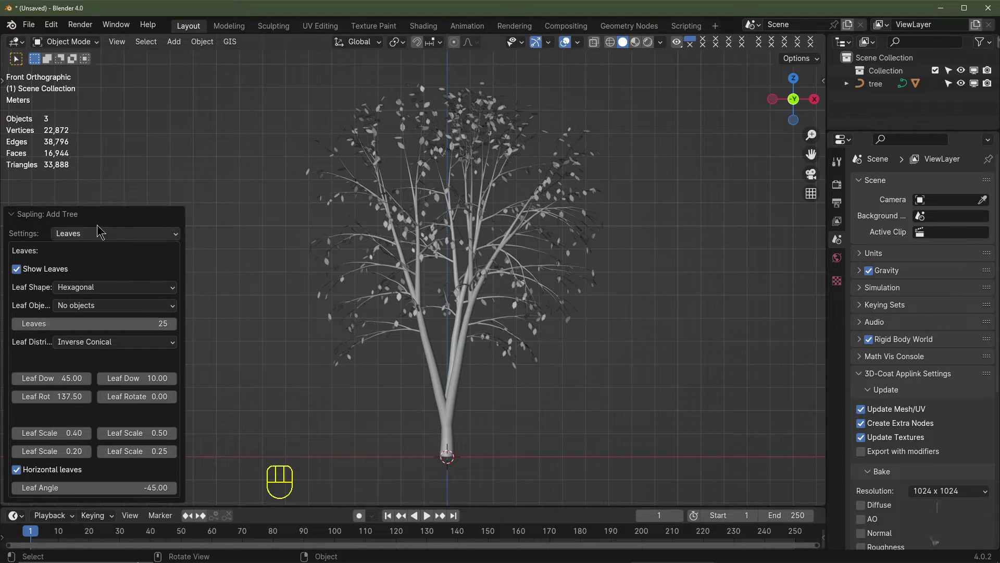
pyautogui.moveTo(110, 234); pyautogui.dragTo(103, 278)
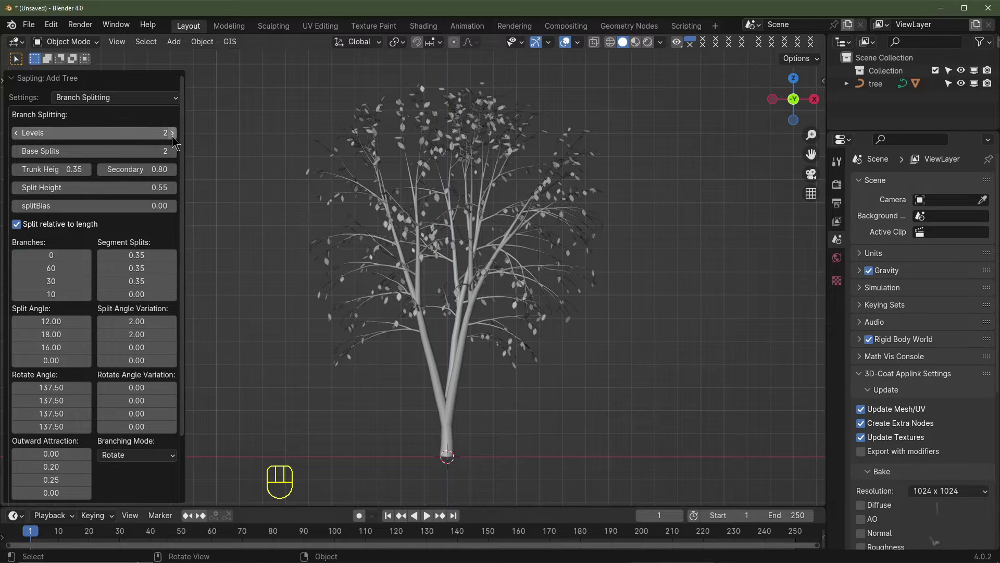
pyautogui.moveTo(178, 138); pyautogui.dragTo(389, 238)
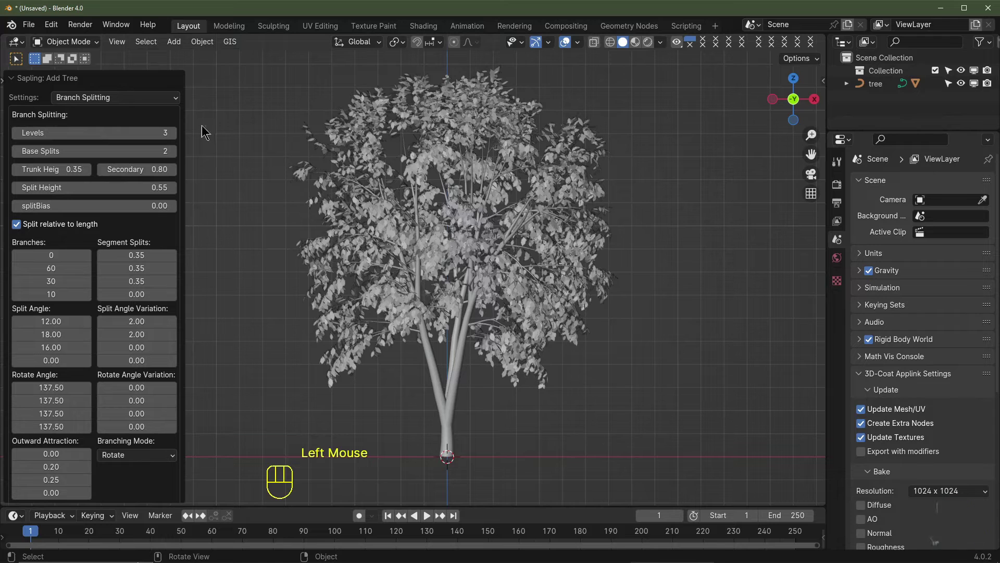
pyautogui.middleClick(598, 237)
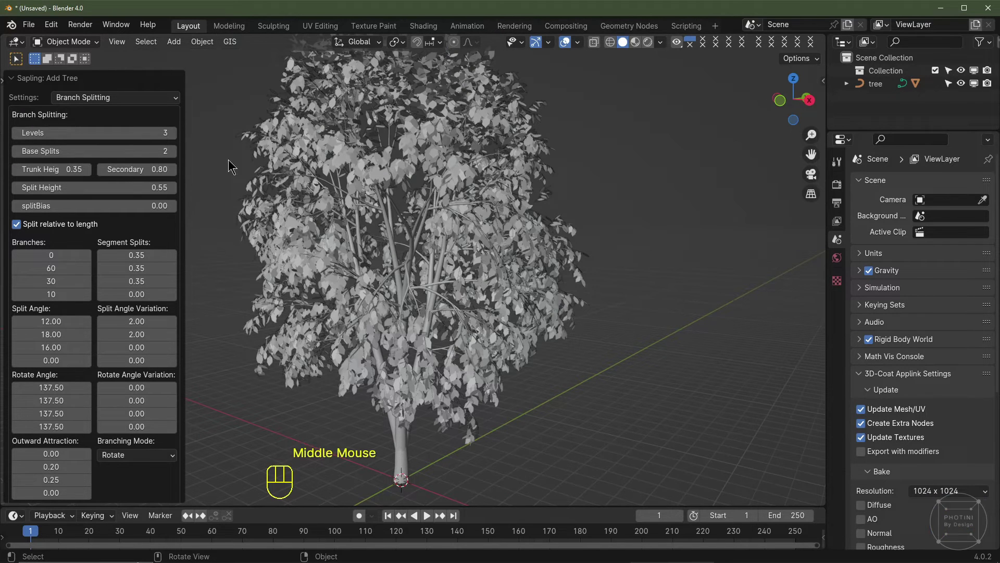
pyautogui.click(16, 140)
pyautogui.moveTo(130, 105); pyautogui.dragTo(87, 193)
pyautogui.press('KP_1')
# Step: Enable Use Armature, adding a treeArm rig across the branches
pyautogui.moveTo(109, 239); pyautogui.dragTo(21, 364)
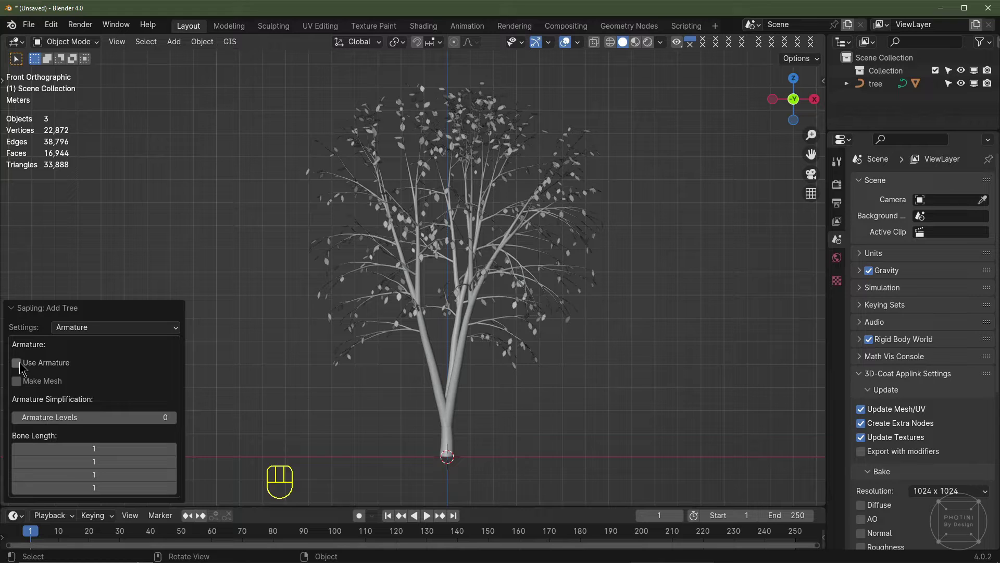
pyautogui.click(15, 363)
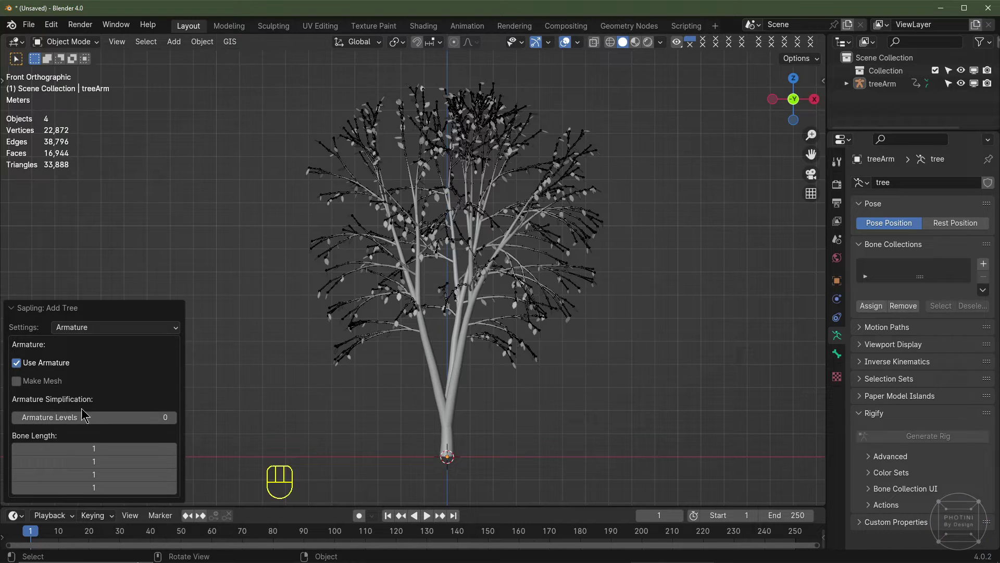
# Step: Enable armature and leaf animation for the tree and preview the wind sway
pyautogui.moveTo(105, 333); pyautogui.dragTo(83, 447)
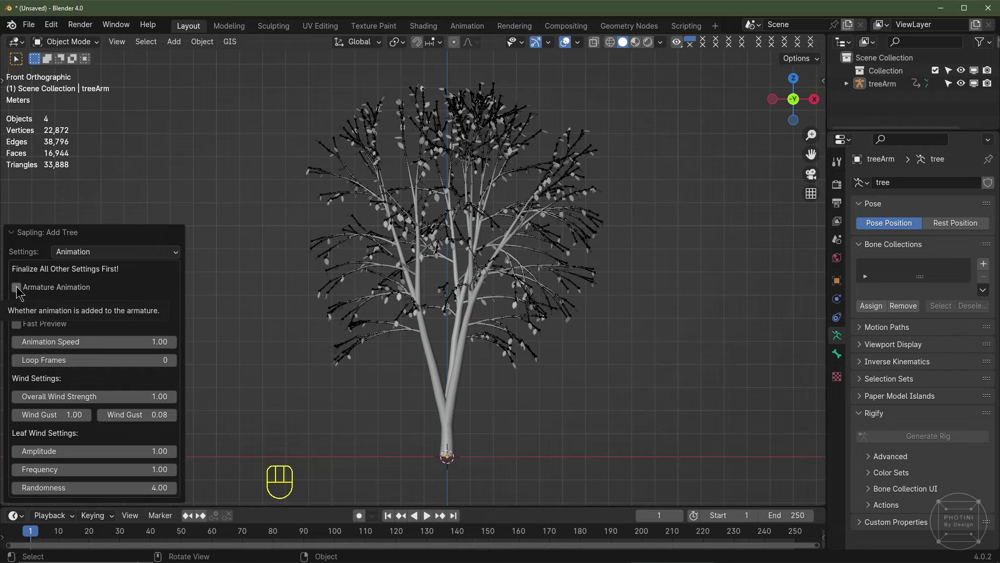
pyautogui.click(22, 289)
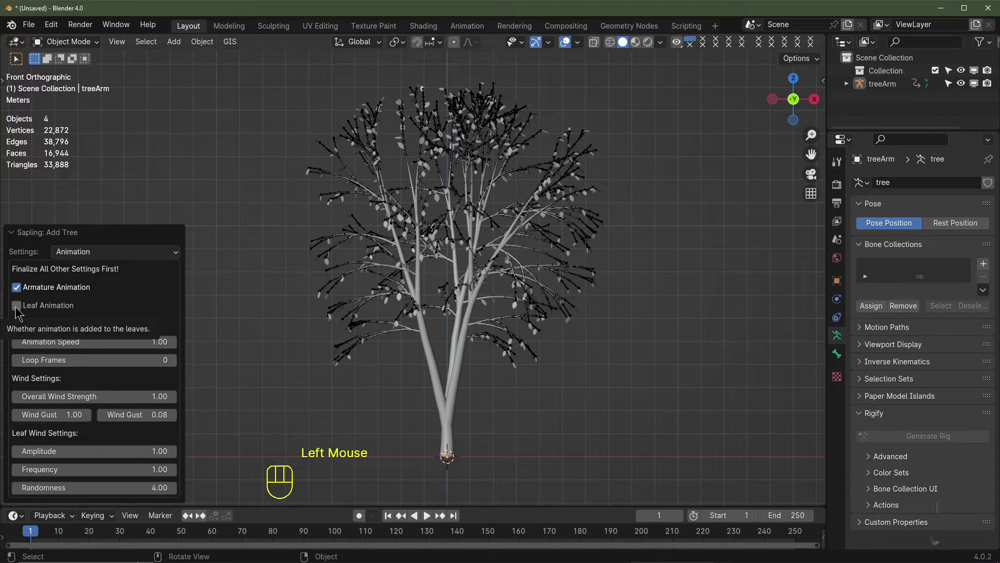
pyautogui.click(16, 315)
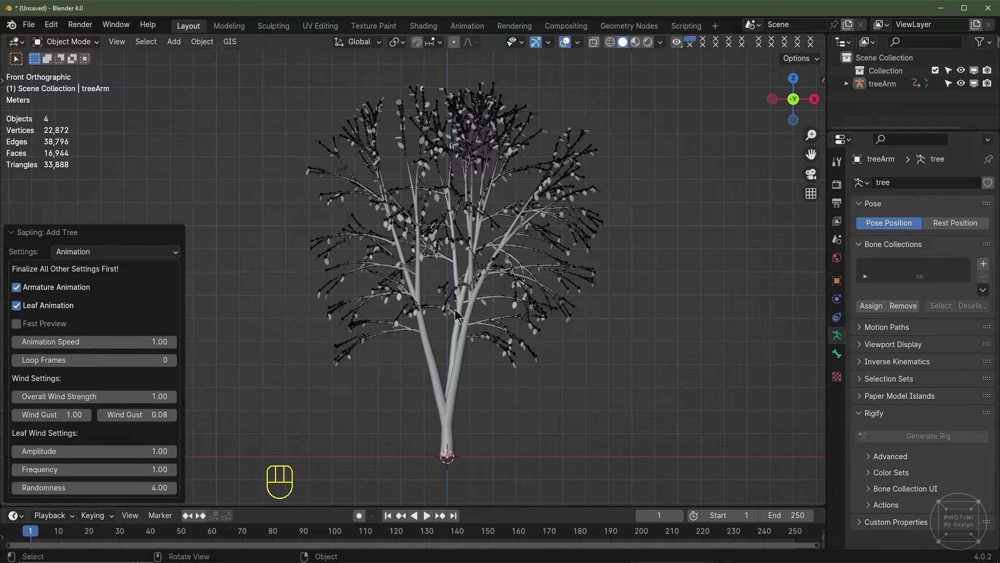
pyautogui.press('space')
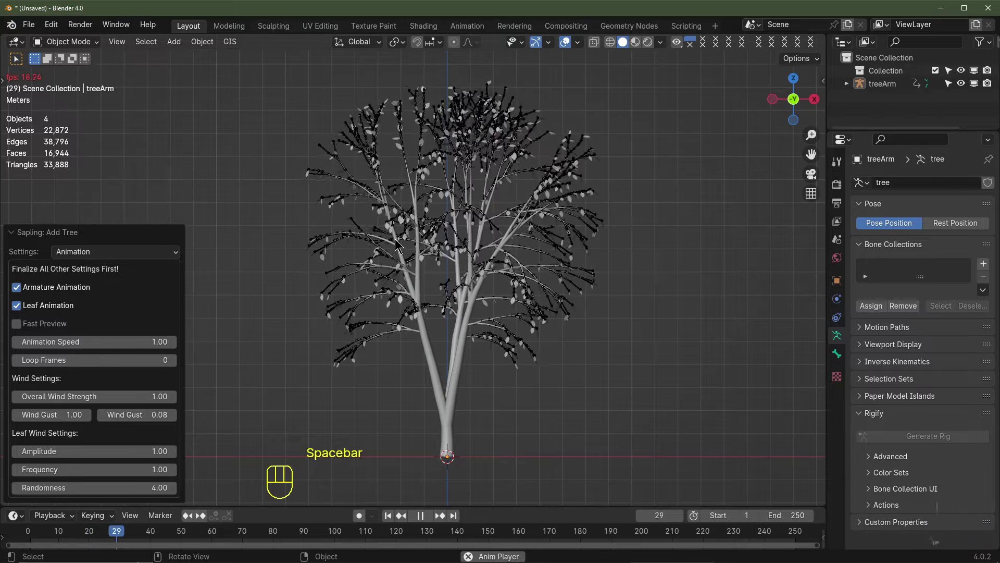
pyautogui.press('space')
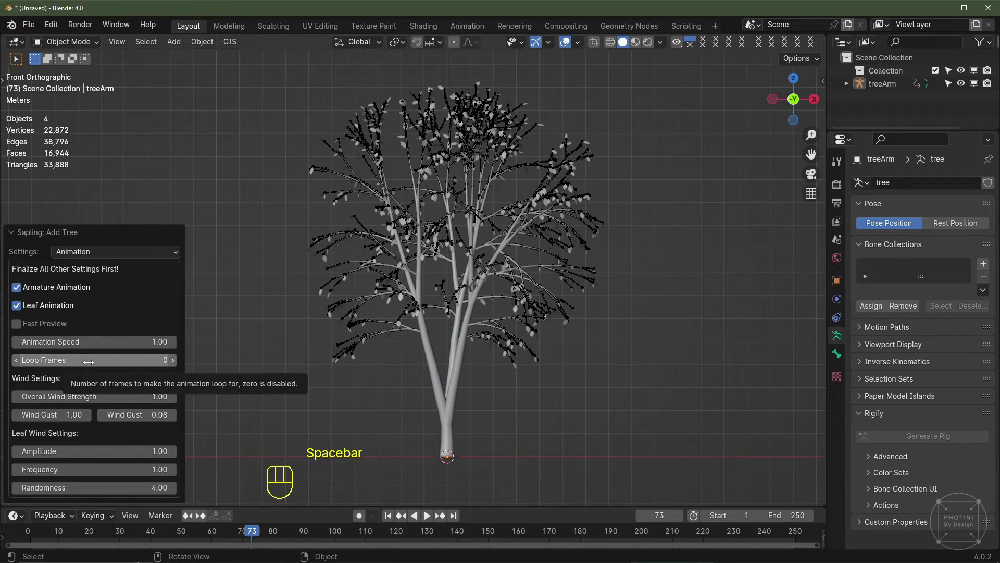
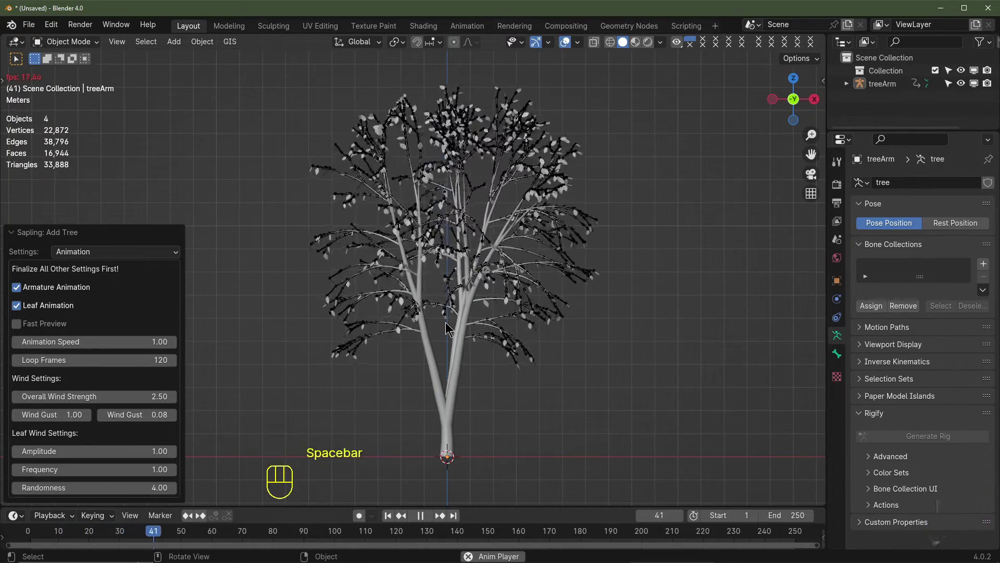
# Step: Replay the wind animation to preview leaf frequency 2.00 at strength 2.5
pyautogui.press('space')
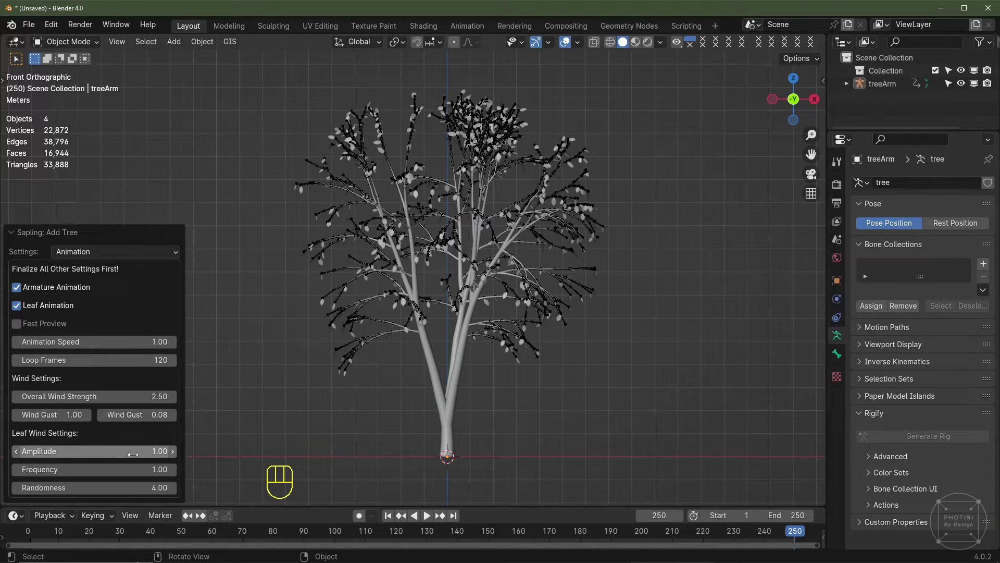
pyautogui.press('space')
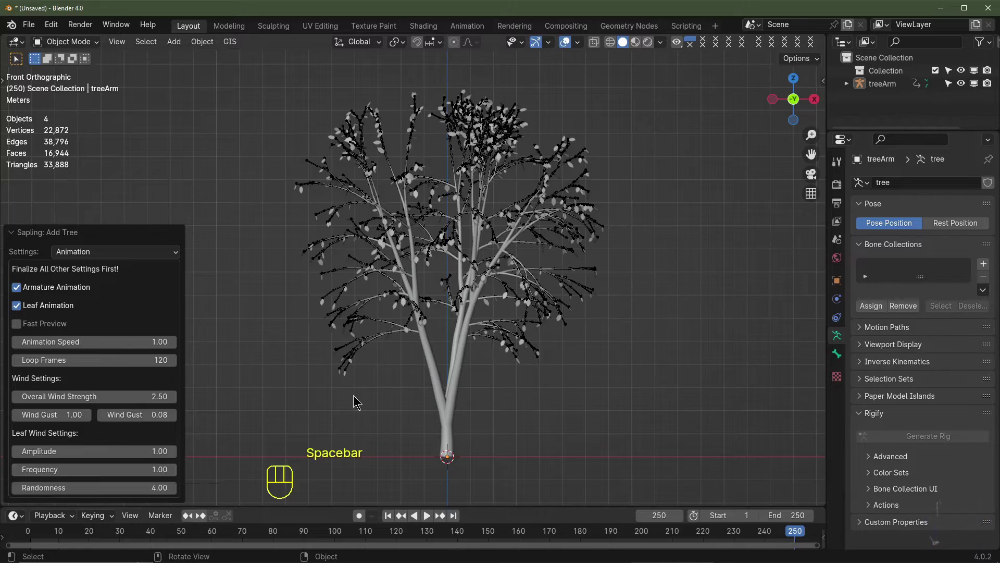
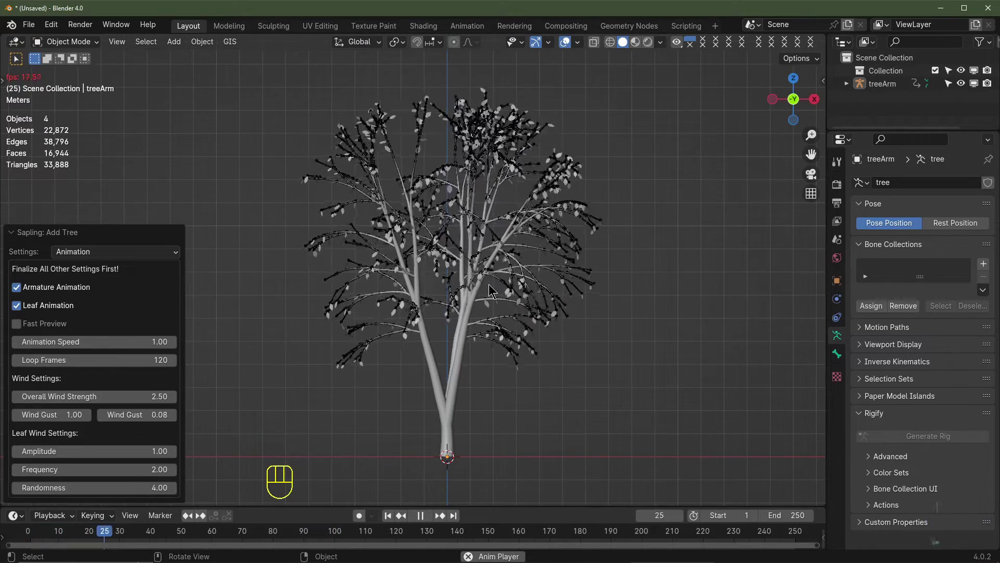
pyautogui.scroll(3)
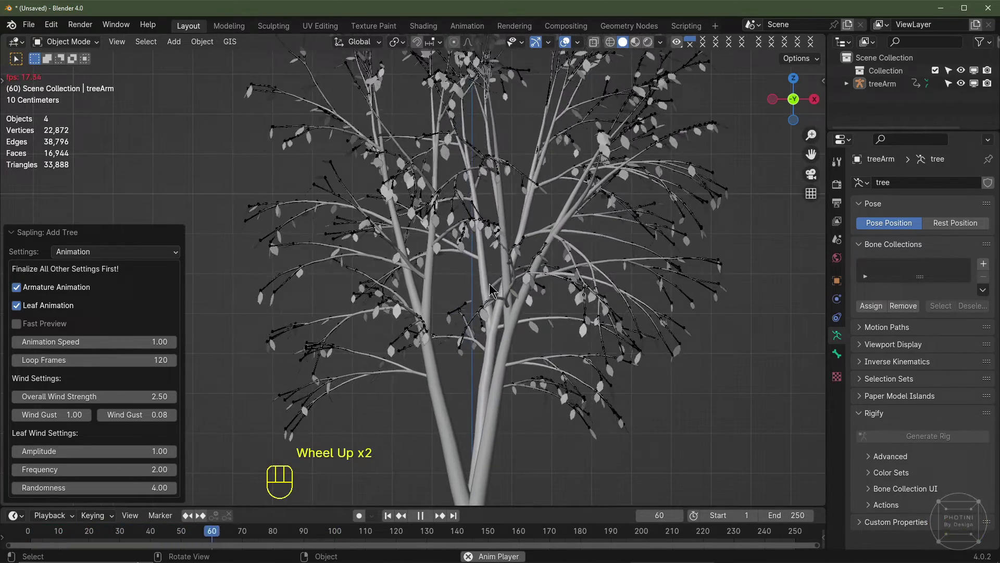
pyautogui.scroll(-3)
pyautogui.press('space')
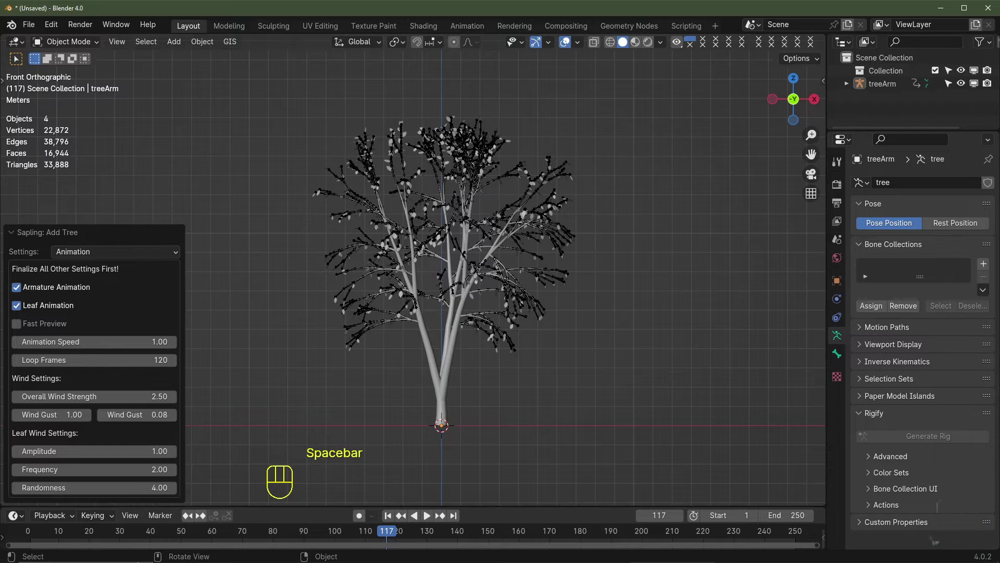
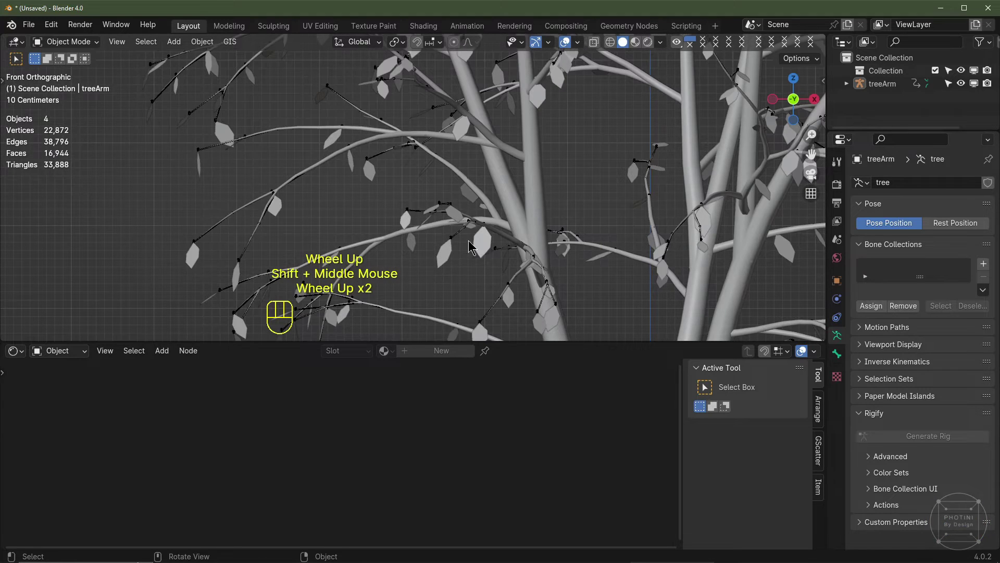
# Step: Select the tree branch curve object in the viewport for a new material
pyautogui.scroll(-3)
pyautogui.moveTo(529, 275); pyautogui.dragTo(474, 212)
pyautogui.scroll(3)
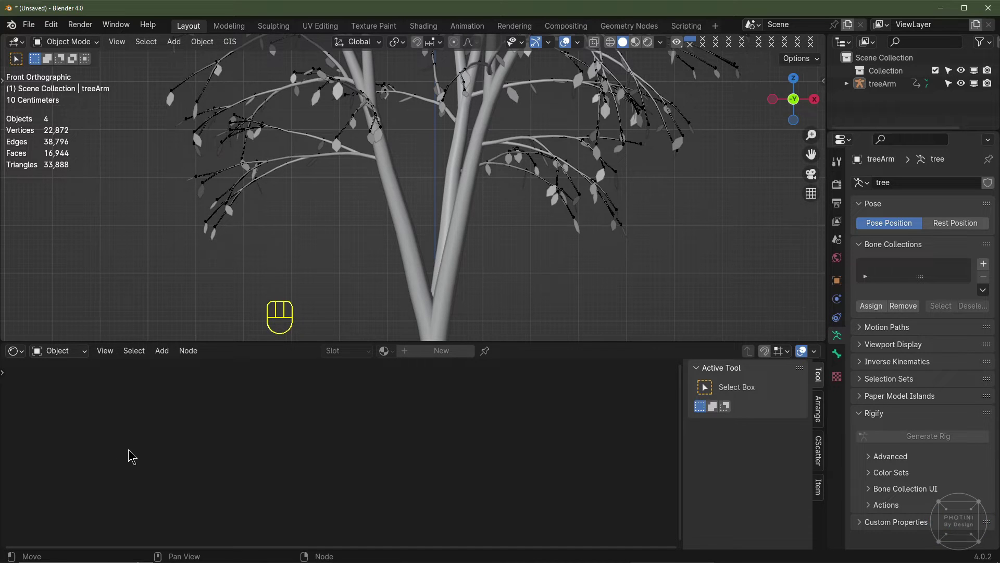
pyautogui.click(448, 300)
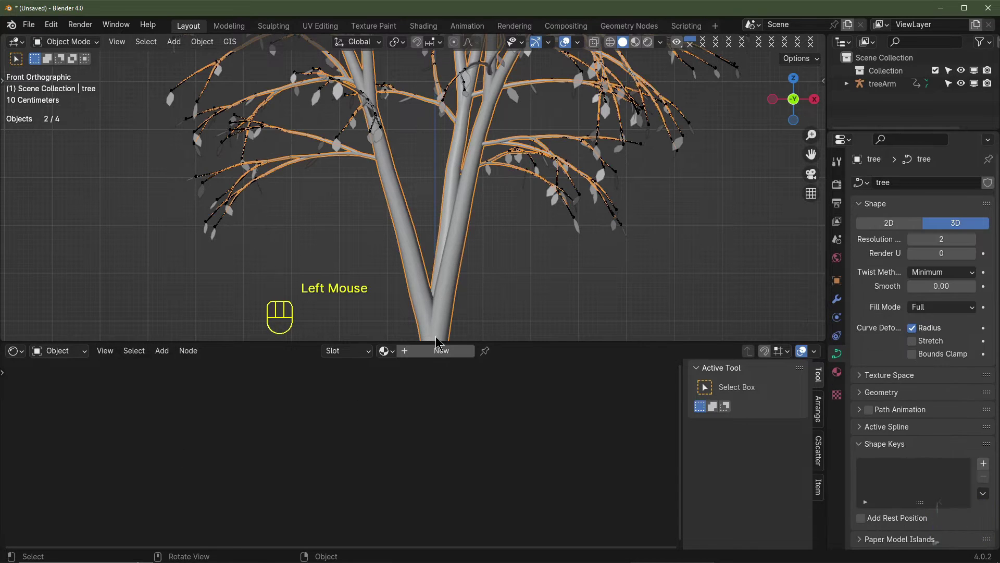
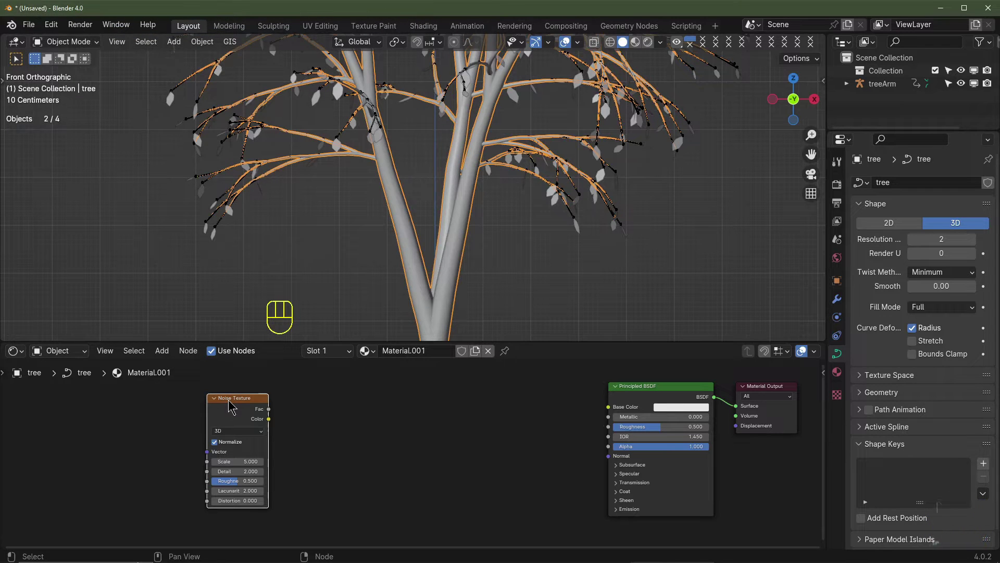
# Step: Add Texture Coordinate and Mapping nodes with UV linked into Mapping
pyautogui.click(231, 404)
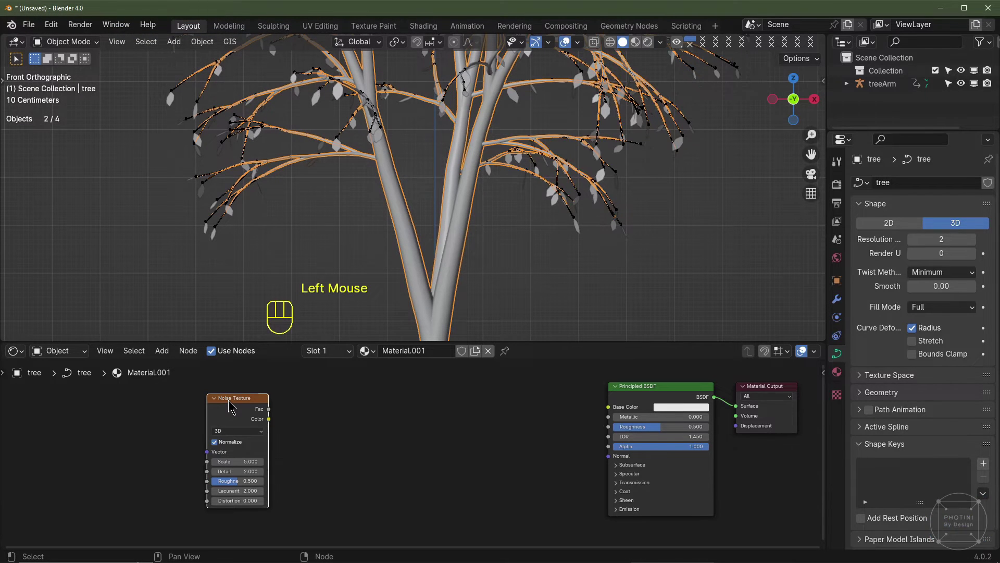
pyautogui.press('ctrl+t')
pyautogui.middleClick(351, 436)
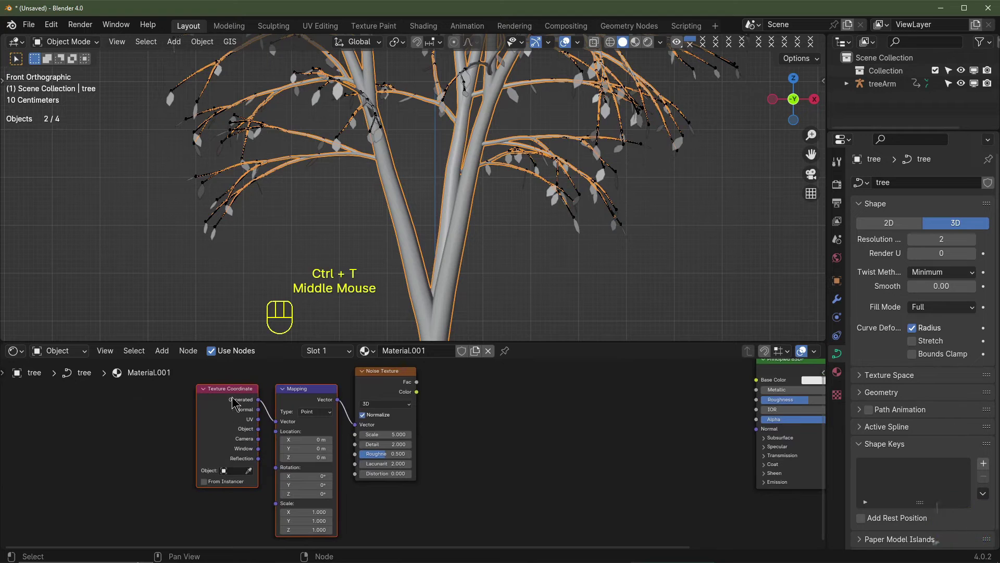
pyautogui.middleClick(469, 433)
pyautogui.click(179, 443)
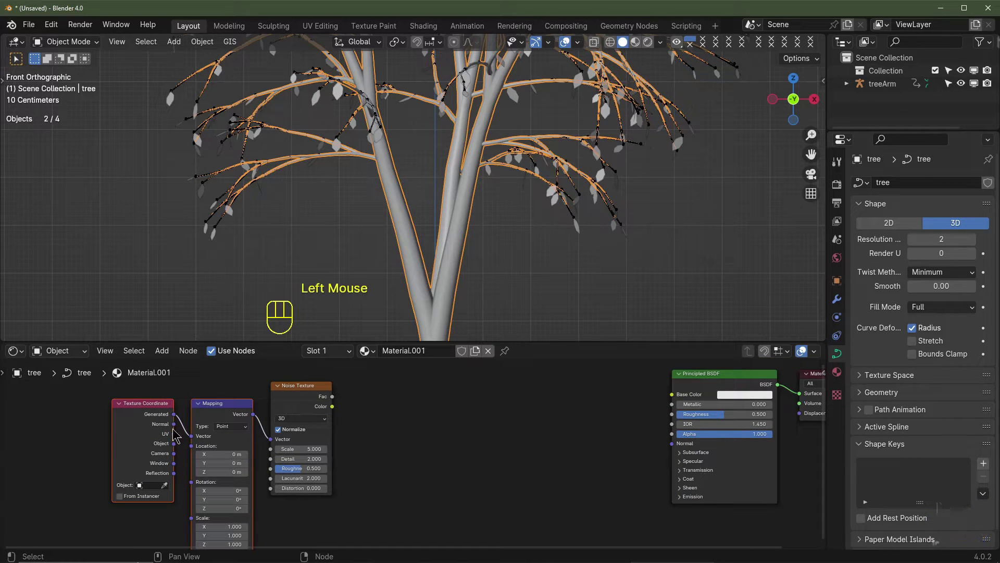
pyautogui.moveTo(173, 442); pyautogui.dragTo(194, 441)
pyautogui.middleClick(344, 433)
# Step: Add a Noise Texture node after the mapping node in the material
pyautogui.press('shift+a')
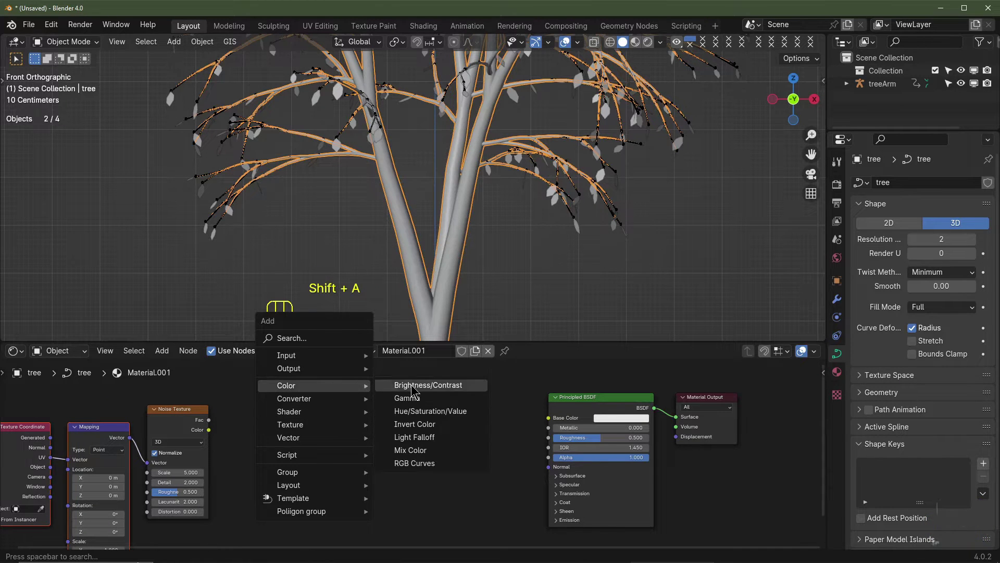
pyautogui.middleClick(508, 473)
pyautogui.scroll(3)
pyautogui.click(467, 474)
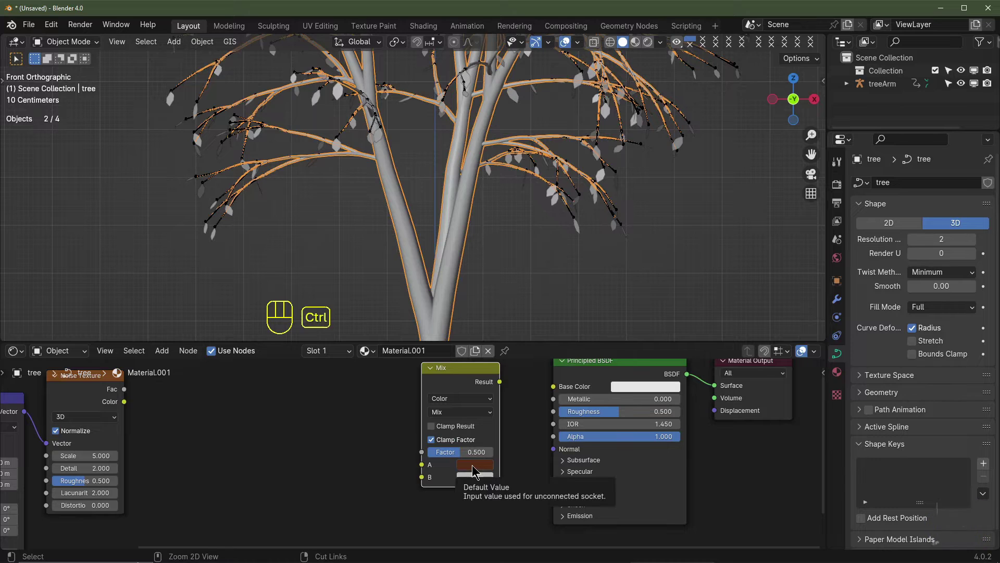
pyautogui.press('ctrl+c')
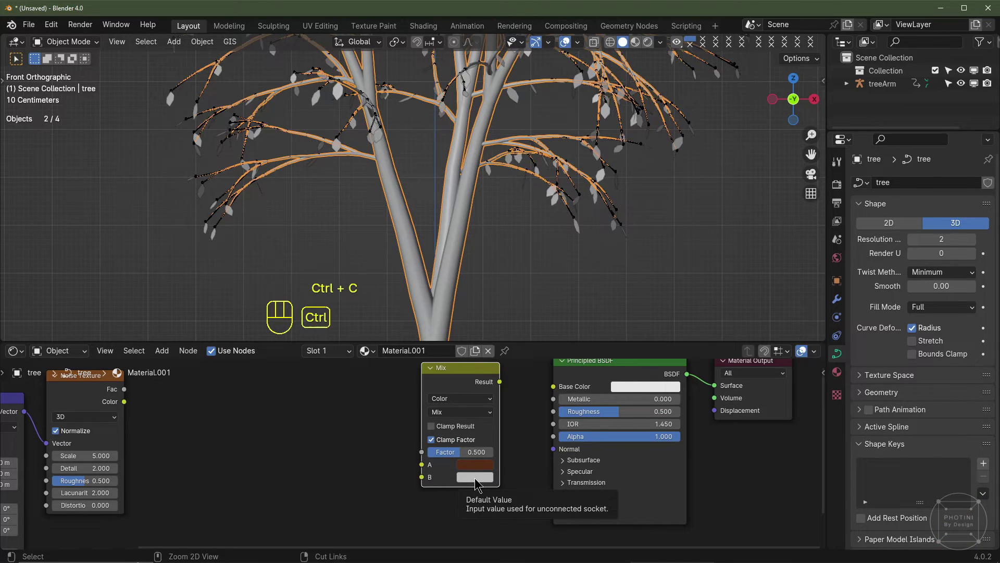
pyautogui.press('ctrl+v')
pyautogui.click(476, 486)
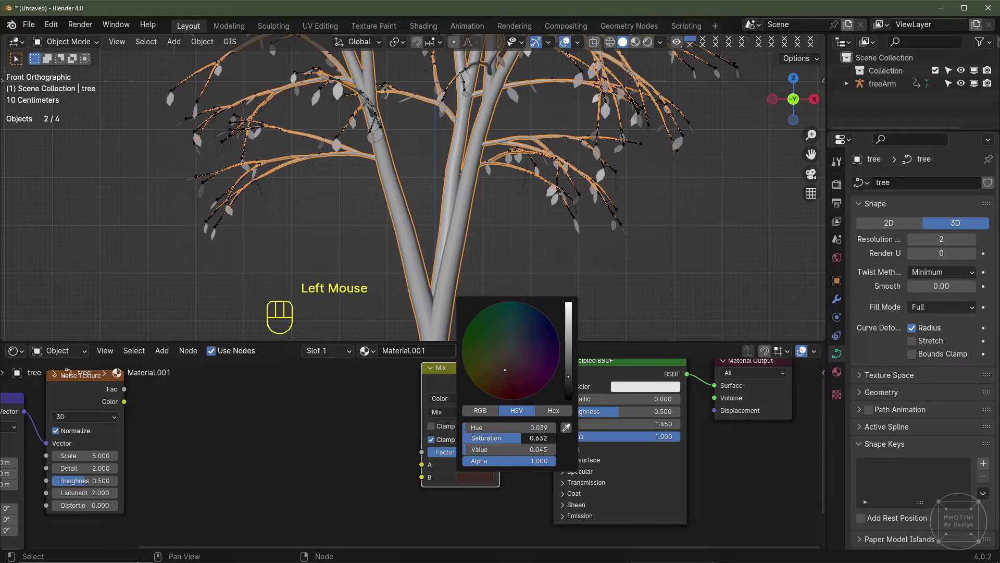
pyautogui.click(475, 465)
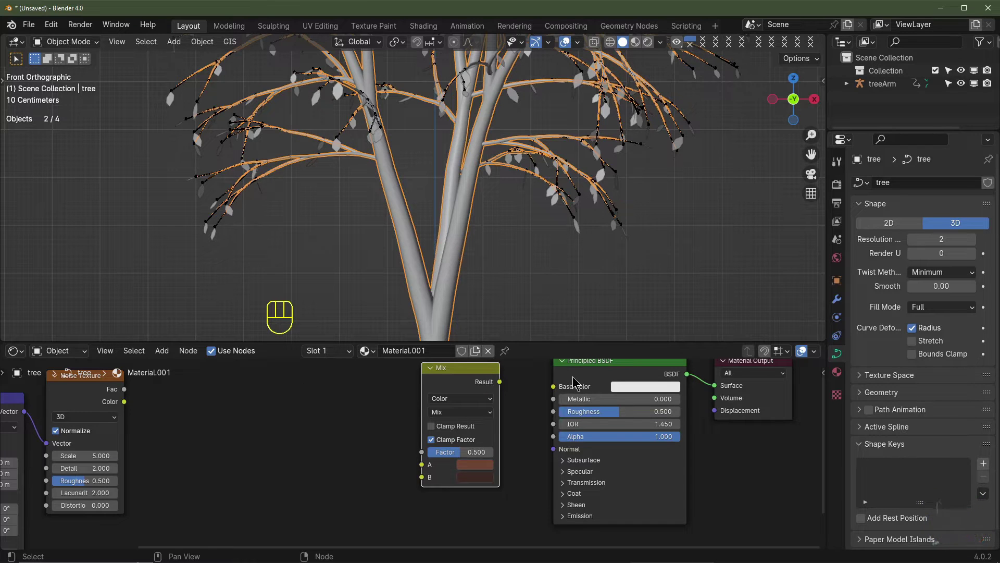
# Step: Link the Noise Texture output into the shader's Base Color
pyautogui.rightClick(503, 387)
pyautogui.click(503, 387)
pyautogui.moveTo(510, 388); pyautogui.dragTo(129, 394)
pyautogui.moveTo(126, 391); pyautogui.dragTo(427, 453)
pyautogui.middleClick(633, 58)
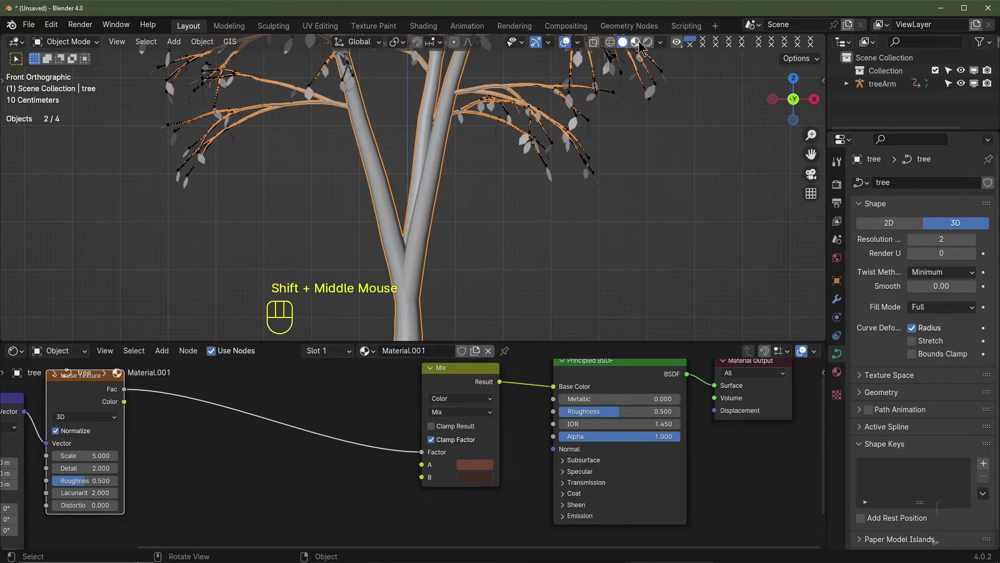
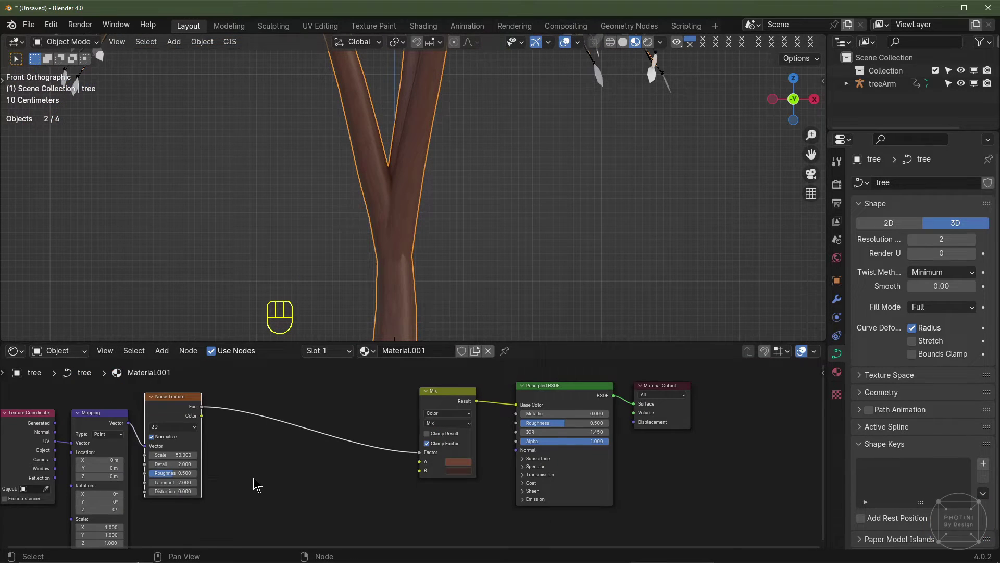
# Step: Add a Mix Color node blending two brown colours into the branches' Base Color
pyautogui.press('shift+a')
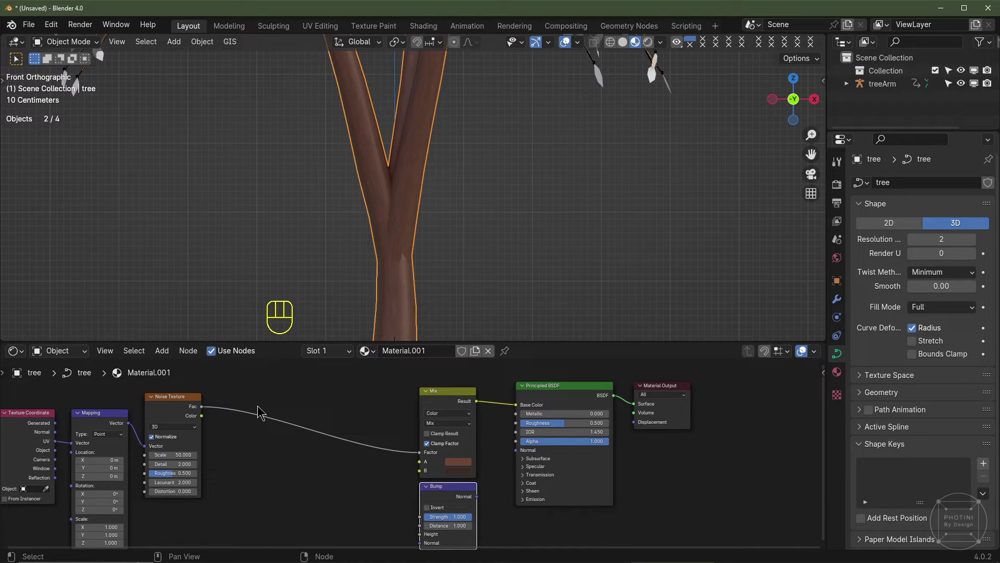
pyautogui.moveTo(198, 416); pyautogui.dragTo(423, 495)
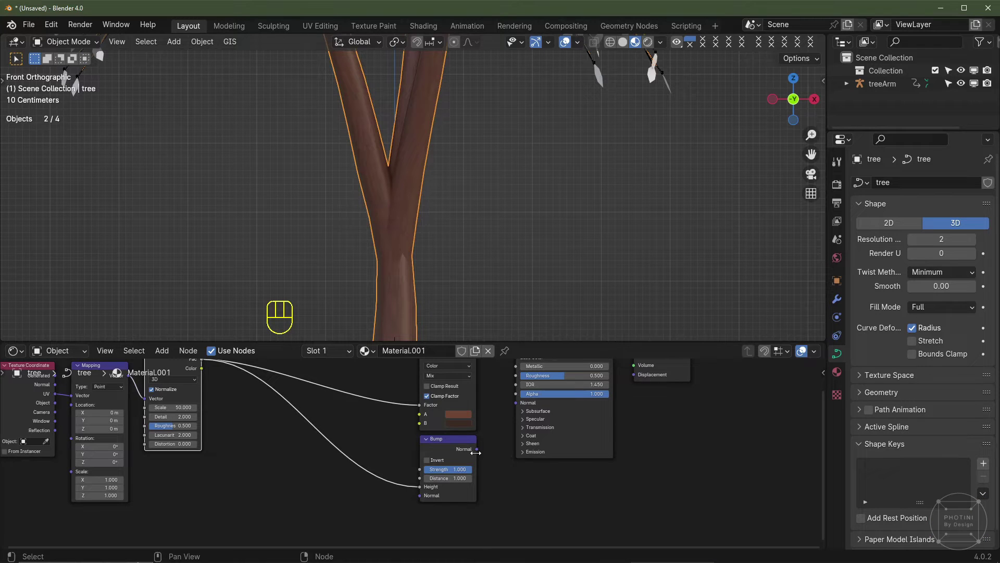
pyautogui.moveTo(474, 458); pyautogui.dragTo(469, 463)
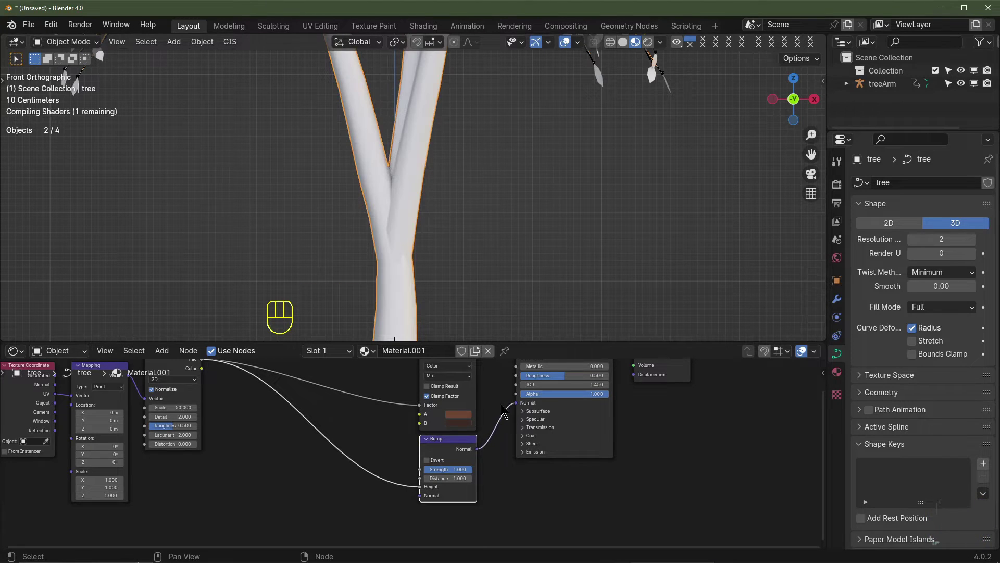
pyautogui.middleClick(570, 423)
pyautogui.middleClick(532, 448)
pyautogui.scroll(3)
pyautogui.click(268, 360)
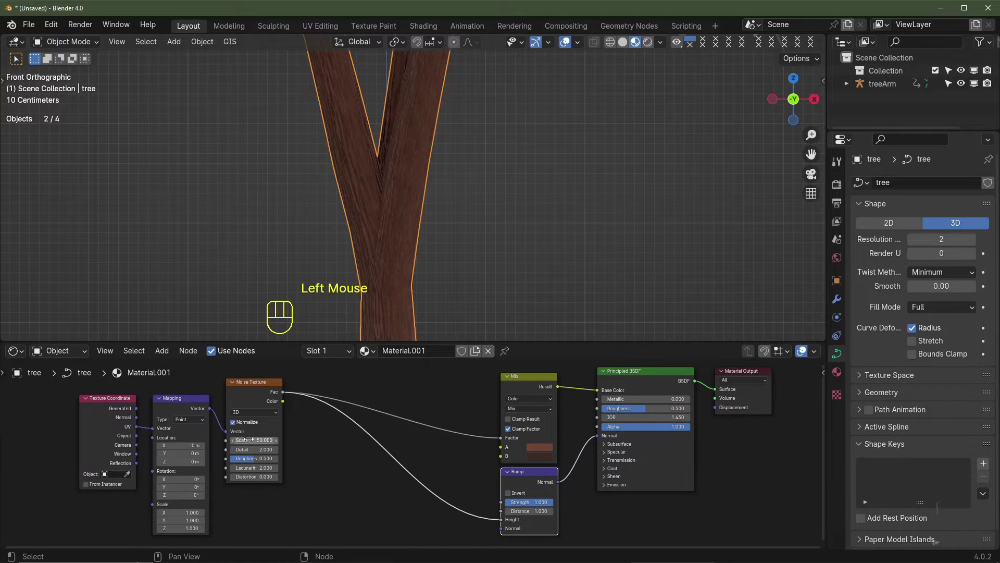
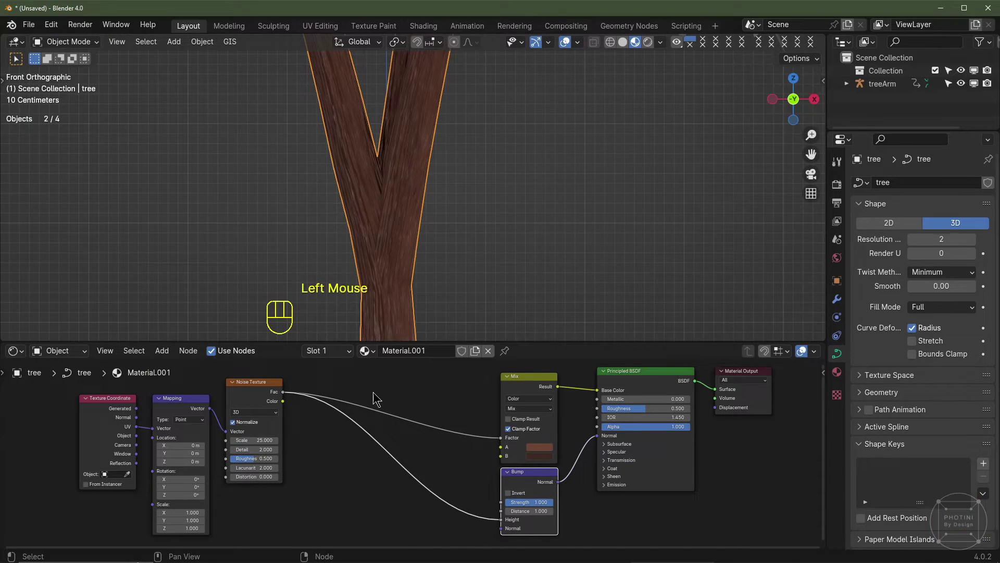
pyautogui.scroll(-3)
pyautogui.scroll(3)
pyautogui.scroll(3)
# Step: Feed a Bump node with Strength 0.5 into Normal and set the Noise Scale to 25
pyautogui.click(590, 530)
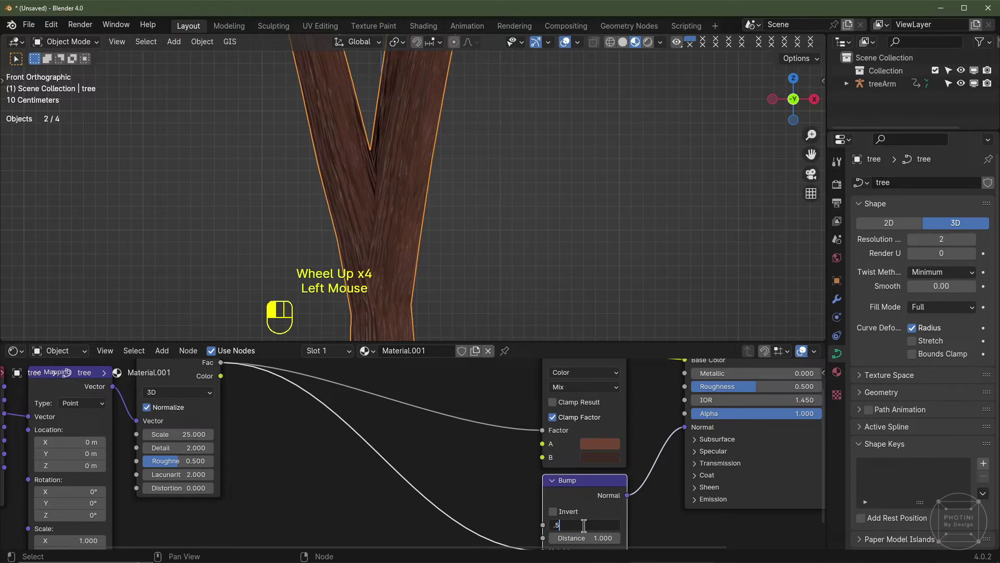
pyautogui.scroll(-3)
pyautogui.moveTo(421, 269); pyautogui.dragTo(264, 258)
pyautogui.scroll(3)
pyautogui.moveTo(295, 249); pyautogui.dragTo(346, 225)
pyautogui.middleClick(431, 239)
pyautogui.scroll(-3)
pyautogui.moveTo(463, 209); pyautogui.dragTo(421, 257)
pyautogui.scroll(-3)
pyautogui.moveTo(286, 511); pyautogui.dragTo(216, 516)
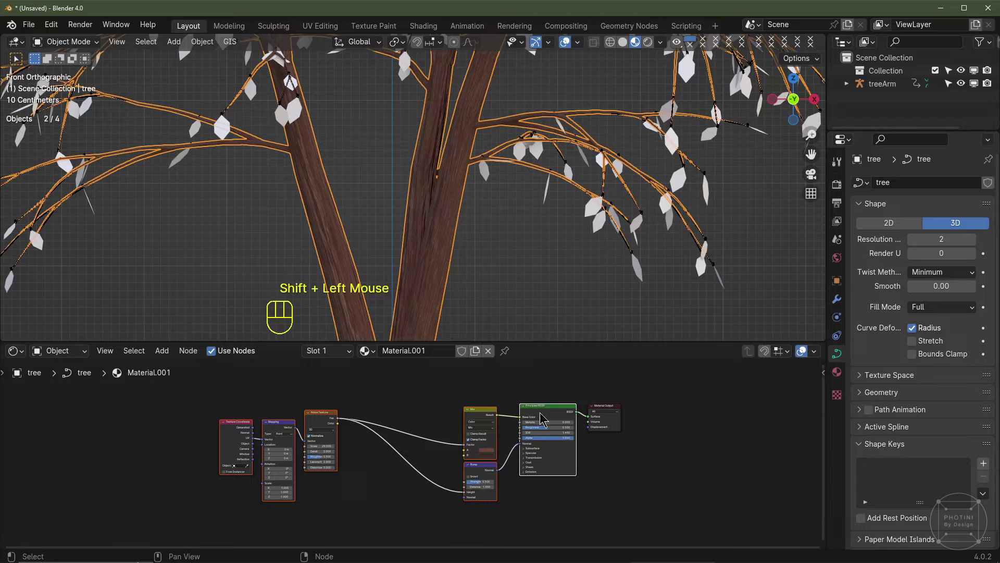
# Step: Give the leaves object its own material with copied Texture Coordinate, Mapping and Noise nodes
pyautogui.moveTo(466, 485); pyautogui.dragTo(313, 489)
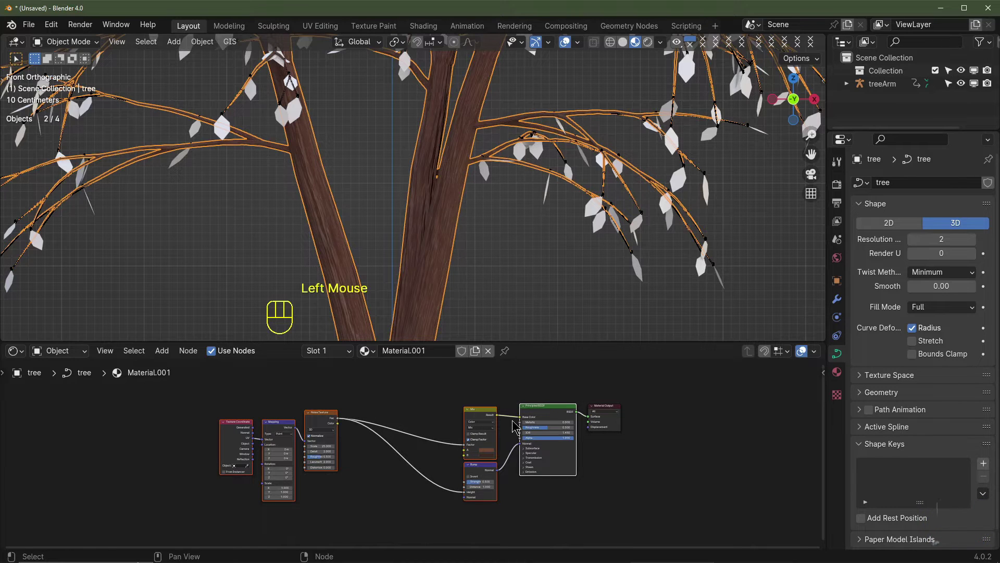
pyautogui.press('ctrl+c')
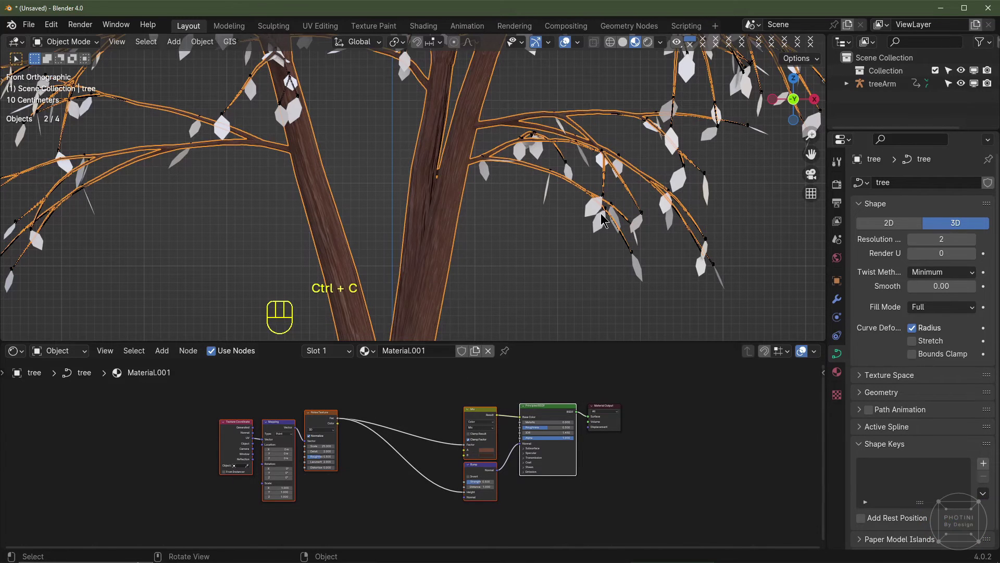
pyautogui.click(592, 216)
pyautogui.click(435, 355)
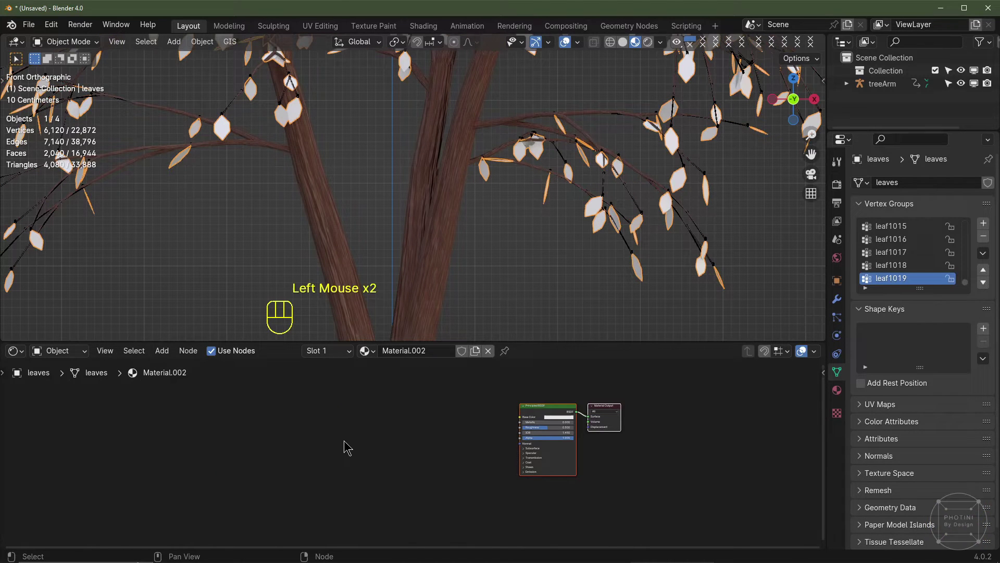
pyautogui.press('ctrl+v')
pyautogui.click(501, 406)
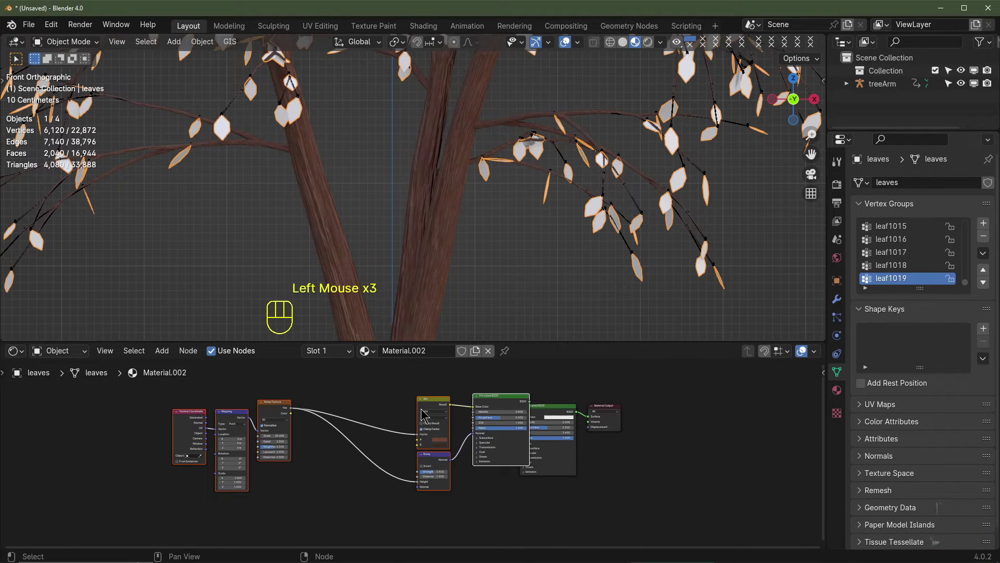
pyautogui.click(559, 415)
pyautogui.press('Delete')
# Step: Connect the noise to the Principled BSDF and change the leaf Base Color to green
pyautogui.scroll(3)
pyautogui.middleClick(604, 420)
pyautogui.moveTo(552, 409); pyautogui.dragTo(633, 432)
pyautogui.middleClick(363, 320)
pyautogui.scroll(3)
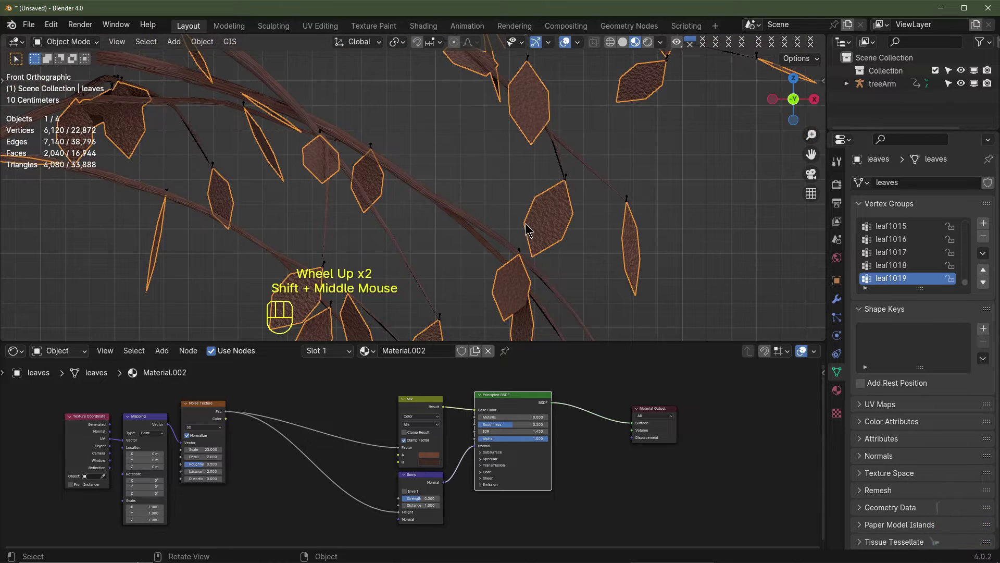
pyautogui.middleClick(315, 442)
pyautogui.middleClick(432, 407)
pyautogui.click(493, 469)
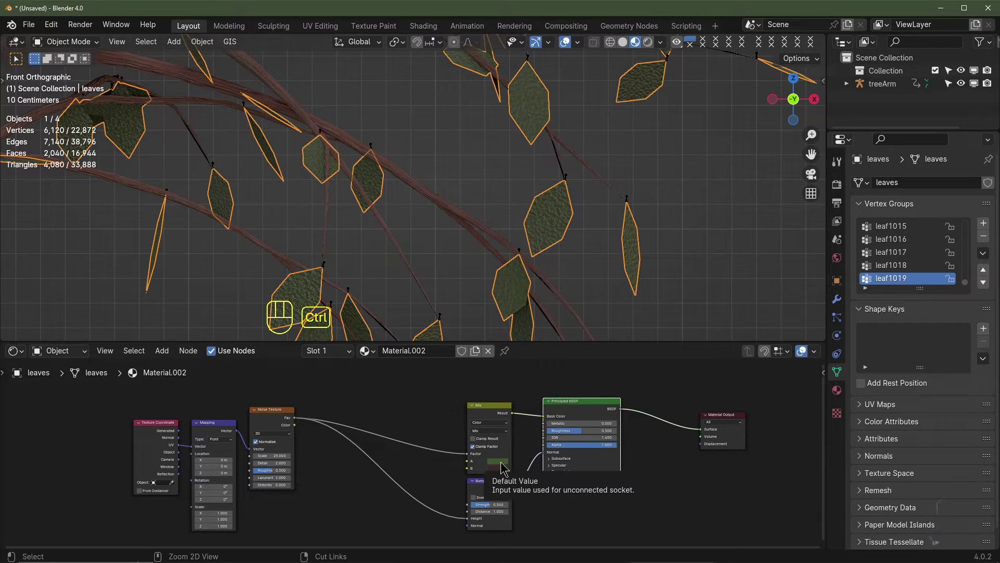
pyautogui.press('ctrl+c')
pyautogui.press('ctrl+v')
pyautogui.click(501, 475)
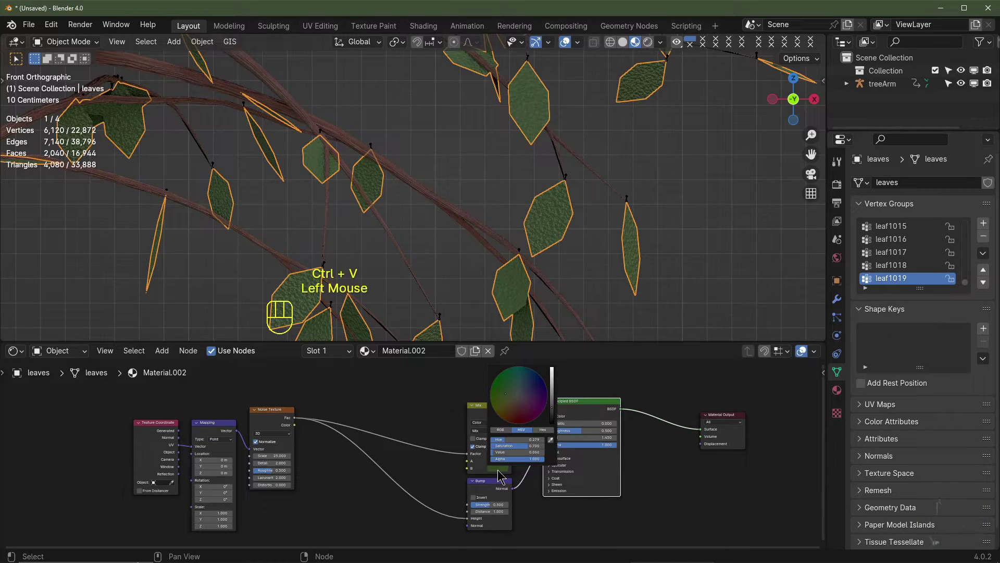
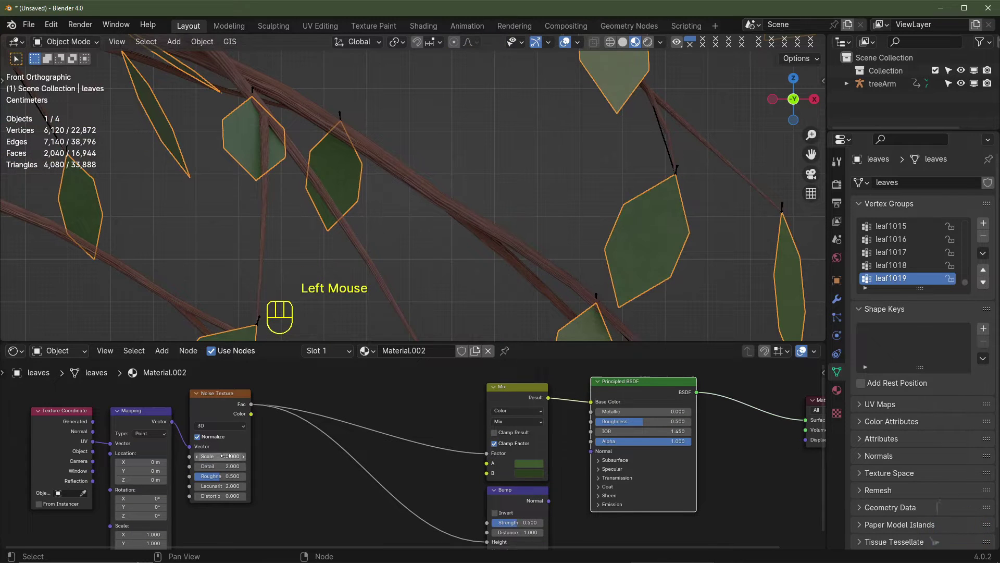
# Step: Add Mix and Bump nodes shading the leaf noise into green tones with bump relief
pyautogui.press('shift+a')
pyautogui.press('shift+a')
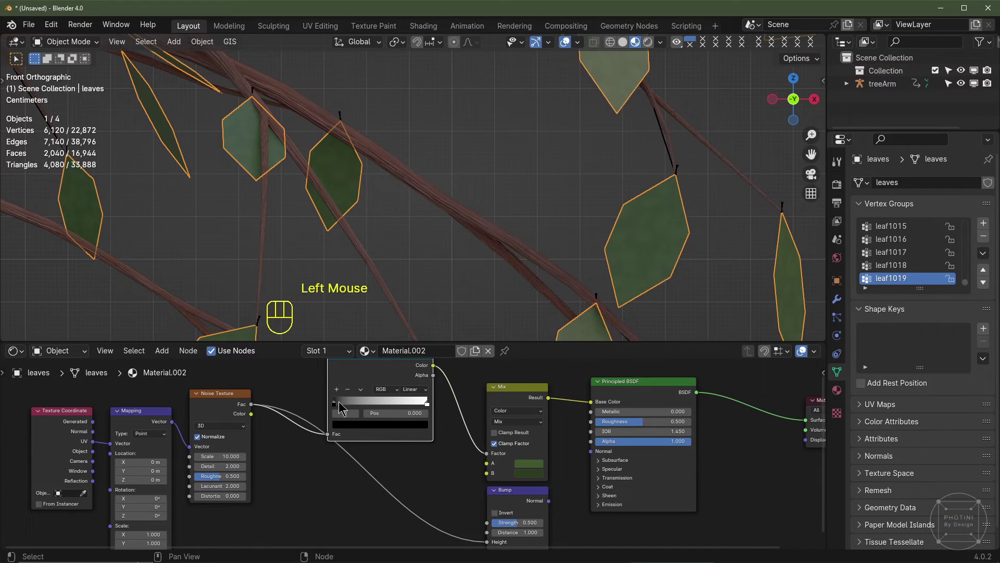
pyautogui.moveTo(338, 405); pyautogui.dragTo(381, 408)
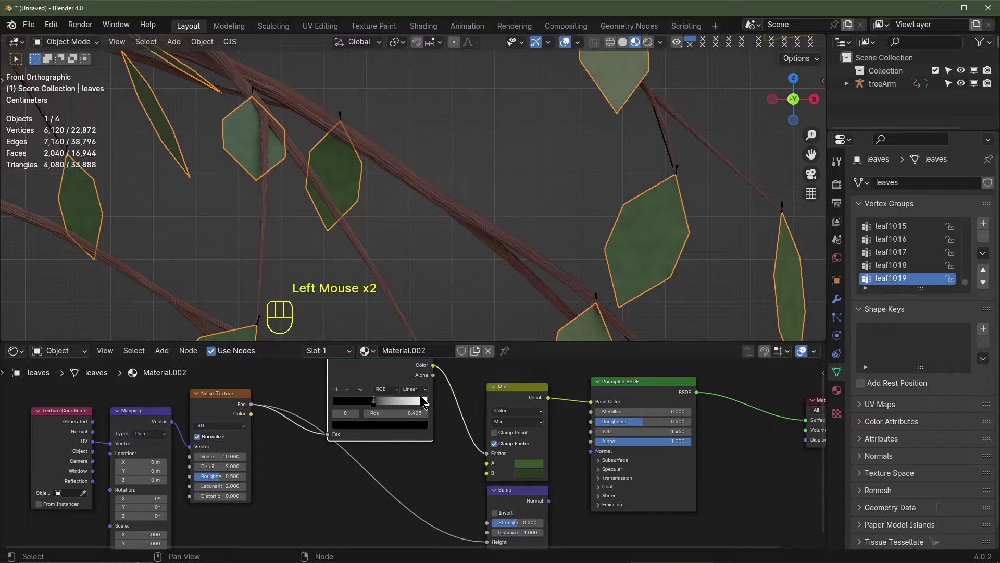
pyautogui.moveTo(427, 405); pyautogui.dragTo(398, 404)
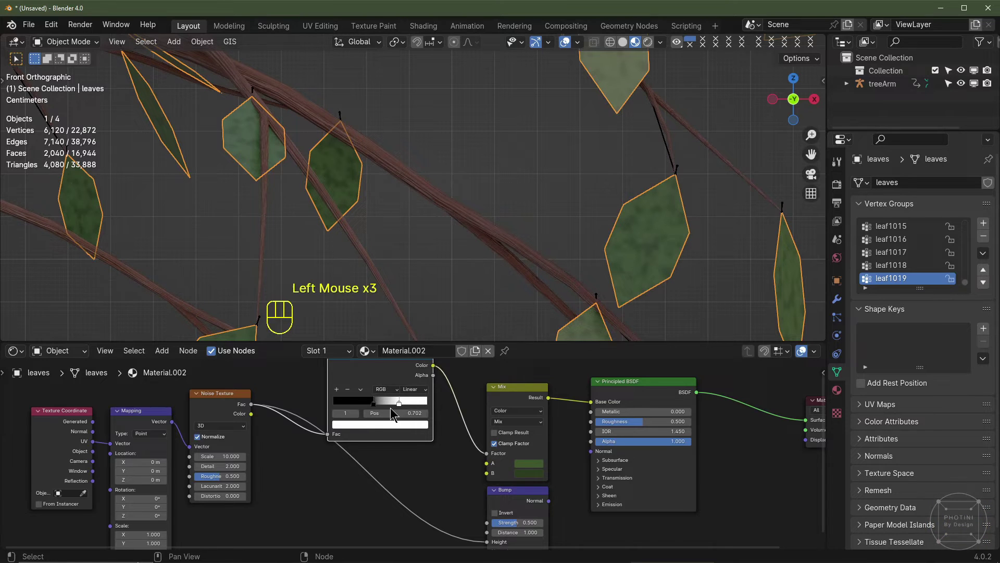
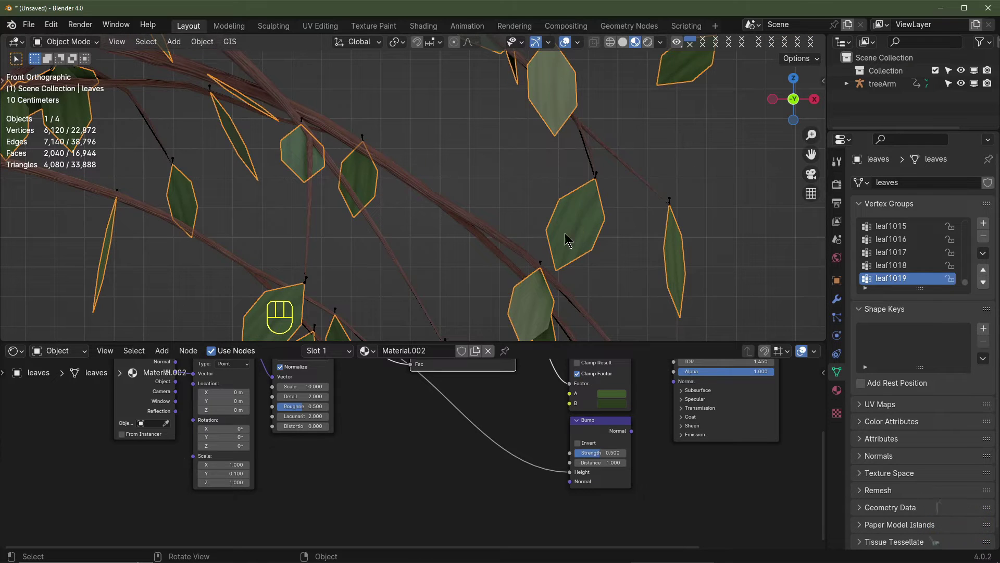
pyautogui.middleClick(293, 401)
pyautogui.scroll(-3)
pyautogui.scroll(3)
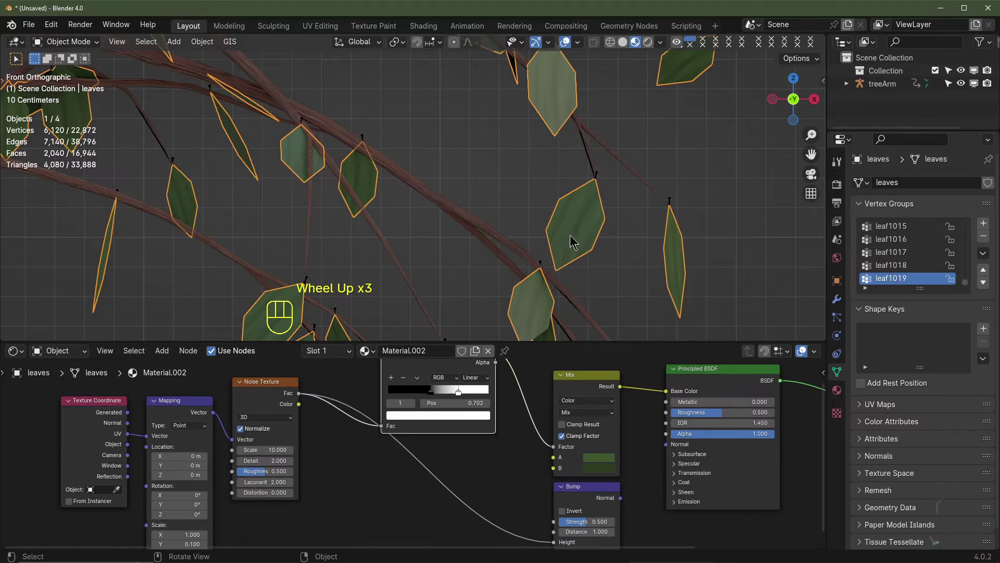
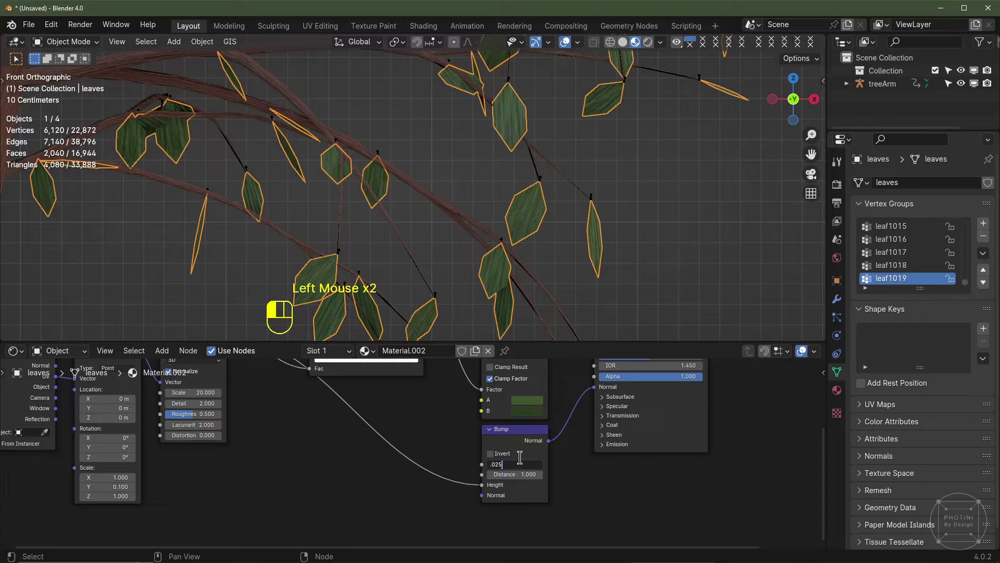
# Step: Raise the leaf Roughness to 1.0 and select the tree to show Material.001
pyautogui.middleClick(605, 424)
pyautogui.click(597, 427)
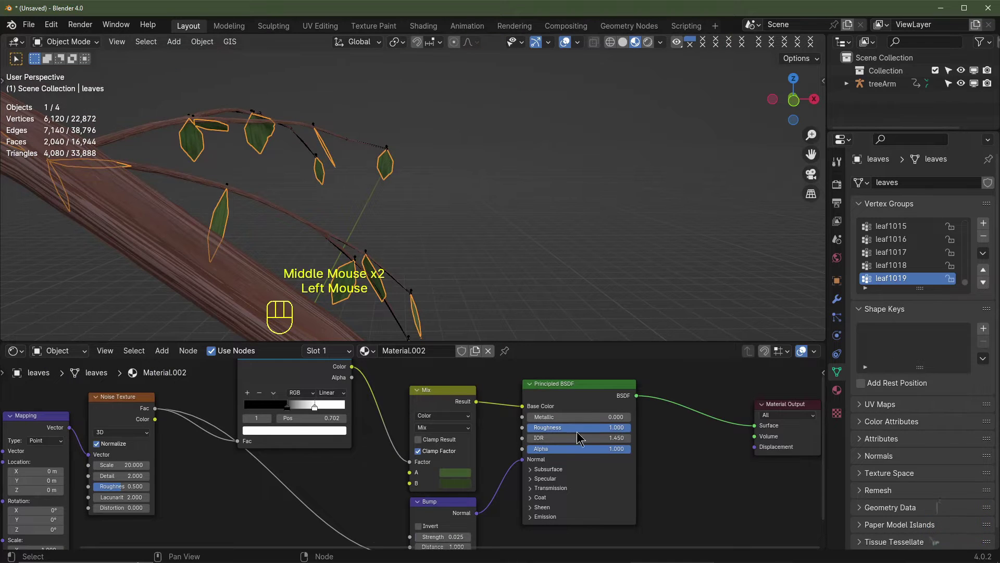
pyautogui.click(427, 262)
pyautogui.middleClick(427, 262)
pyautogui.scroll(-3)
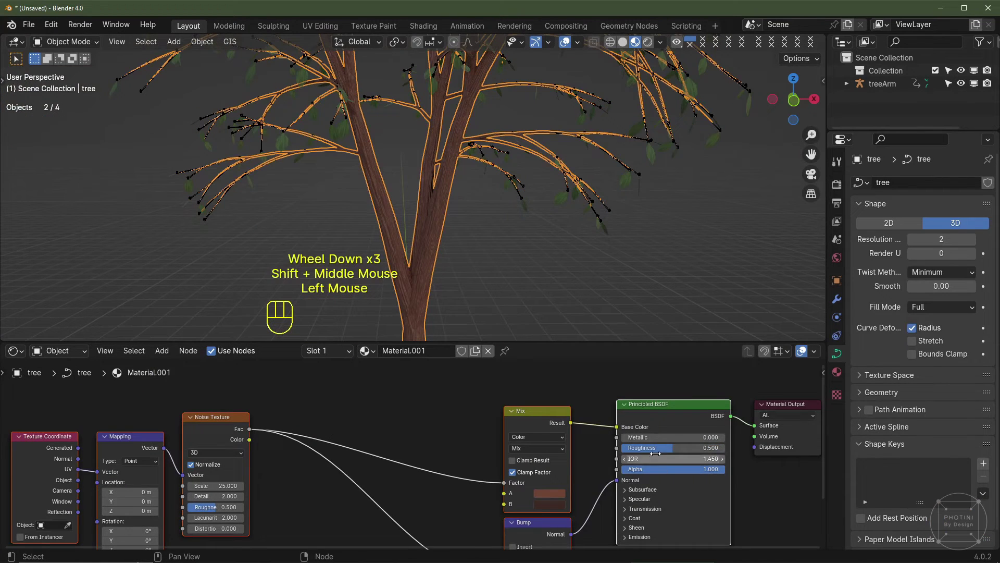
# Step: Set the leaf colour to a bright magenta pink in the colour picker
pyautogui.click(656, 455)
pyautogui.click(629, 187)
pyautogui.middleClick(417, 511)
pyautogui.click(437, 392)
pyautogui.rightClick(436, 392)
pyautogui.moveTo(464, 413); pyautogui.dragTo(463, 461)
pyautogui.click(467, 463)
pyautogui.click(539, 408)
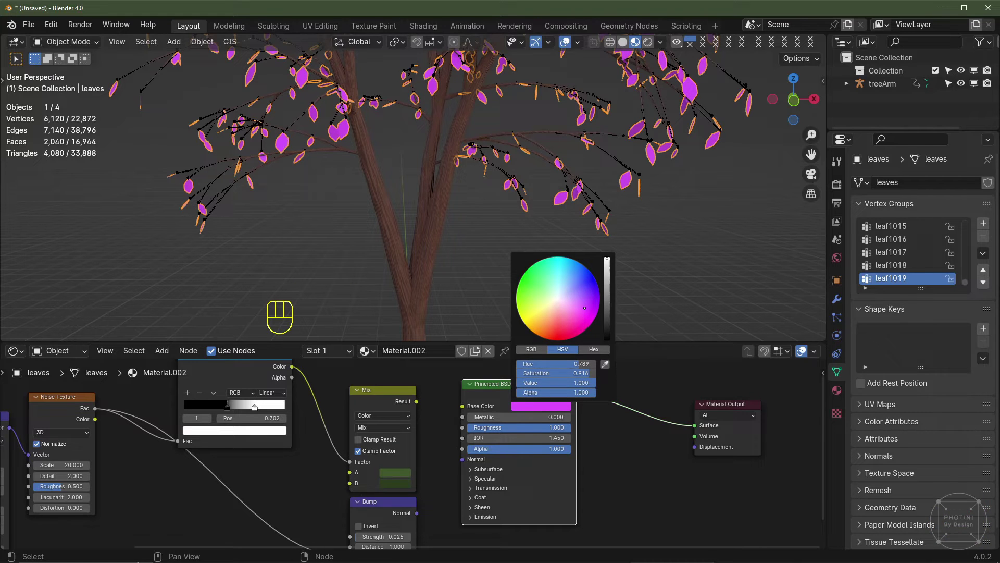
pyautogui.click(433, 266)
# Step: Switch the viewport to Rendered shading to preview the pink-leaved tree
pyautogui.middleClick(528, 452)
pyautogui.click(361, 395)
pyautogui.moveTo(385, 444); pyautogui.dragTo(363, 450)
pyautogui.middleClick(435, 444)
pyautogui.click(436, 439)
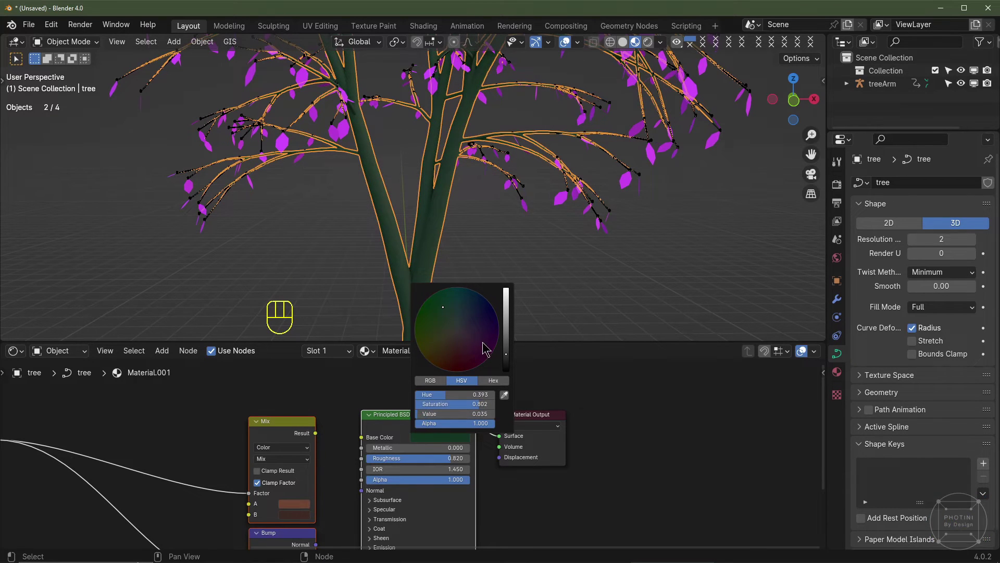
pyautogui.click(456, 283)
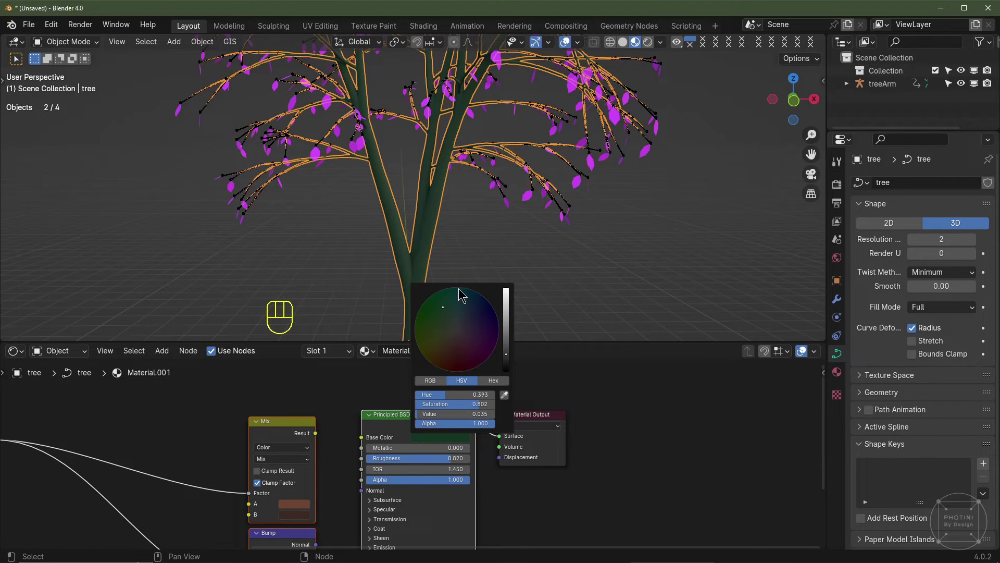
pyautogui.click(466, 218)
pyautogui.middleClick(465, 219)
# Step: Return to the front view in Solid shading and show the lower area's editor type list
pyautogui.scroll(-3)
pyautogui.press('KP_1')
pyautogui.moveTo(459, 224); pyautogui.dragTo(491, 335)
pyautogui.click(491, 335)
pyautogui.scroll(3)
pyautogui.press('space')
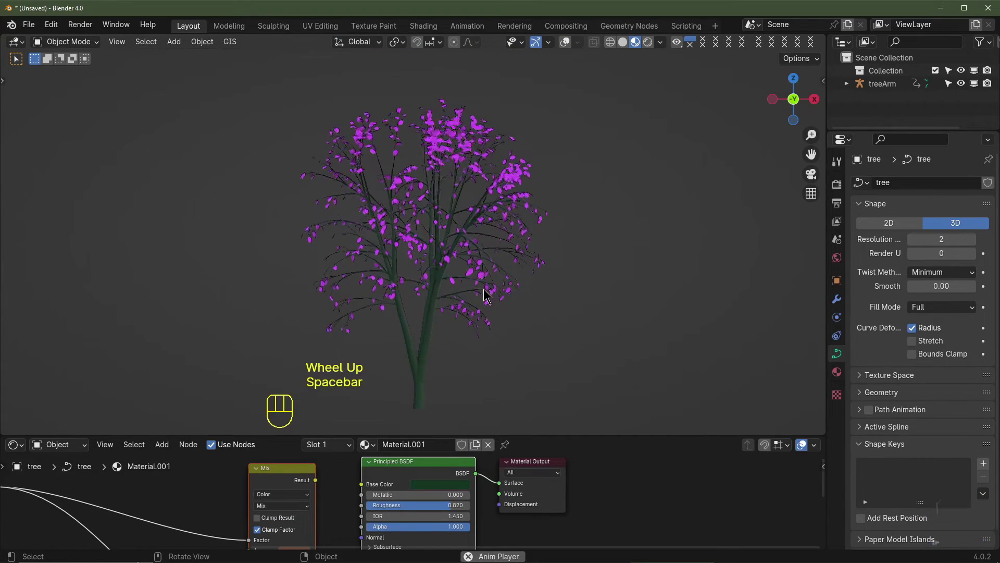
pyautogui.scroll(3)
pyautogui.scroll(-3)
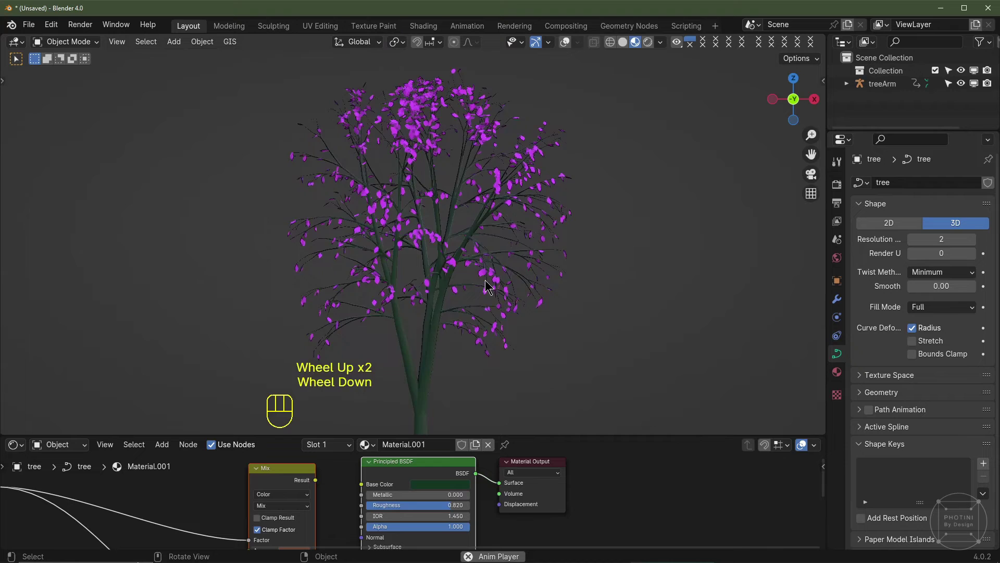
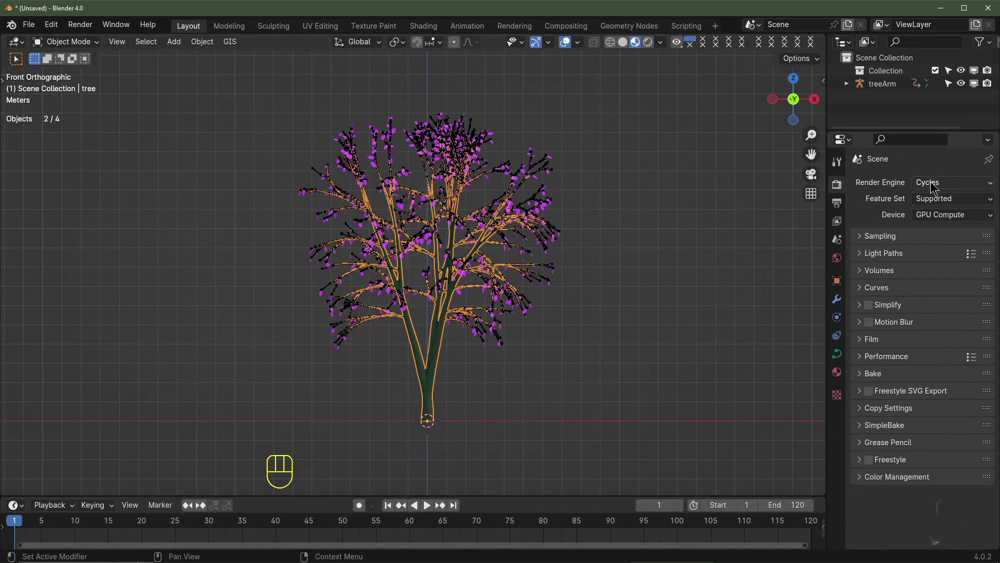
# Step: Set the render engine from Cycles to EEVEE in Render Properties
pyautogui.moveTo(932, 184); pyautogui.dragTo(935, 202)
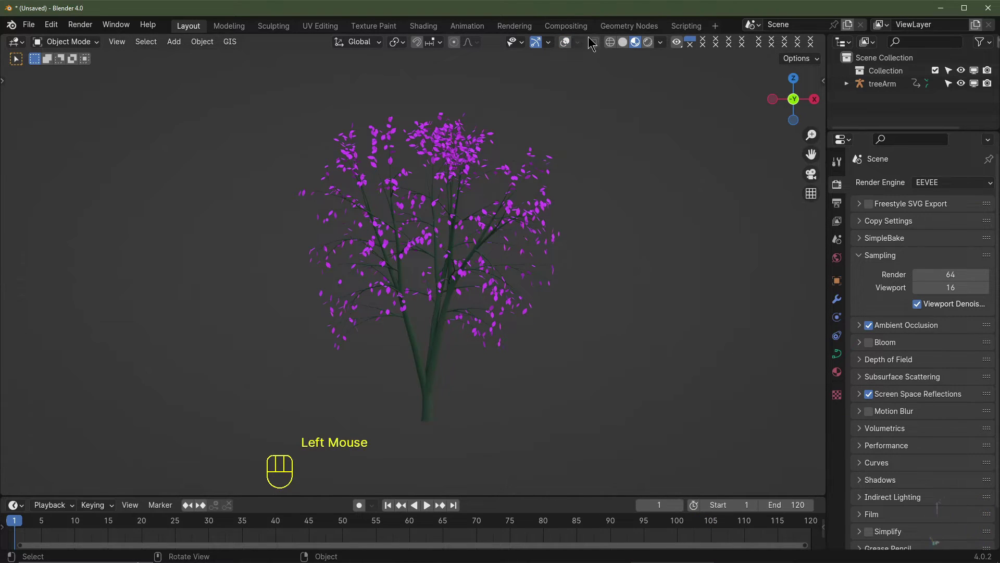
pyautogui.click(568, 44)
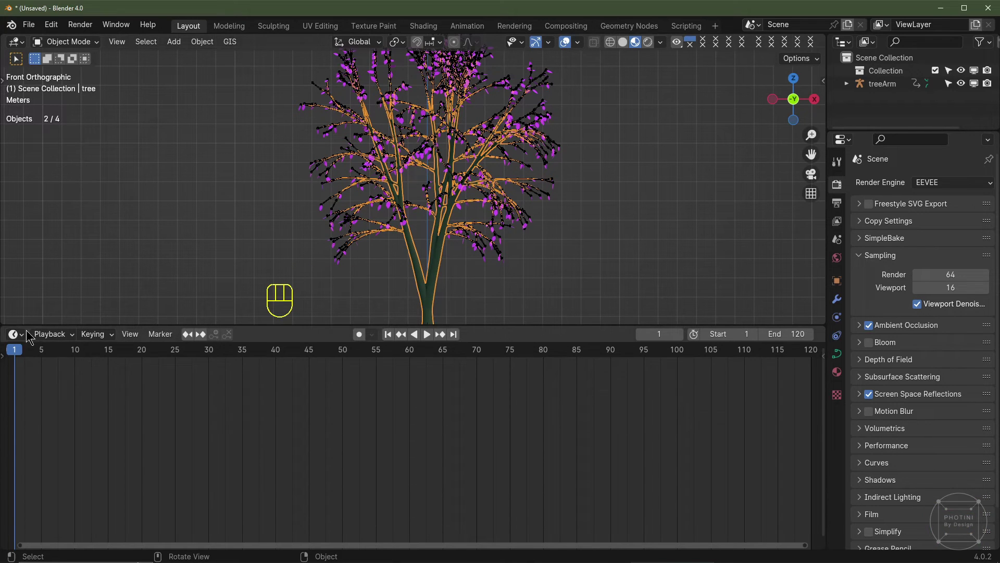
pyautogui.moveTo(17, 342); pyautogui.dragTo(55, 455)
pyautogui.middleClick(420, 493)
pyautogui.scroll(-3)
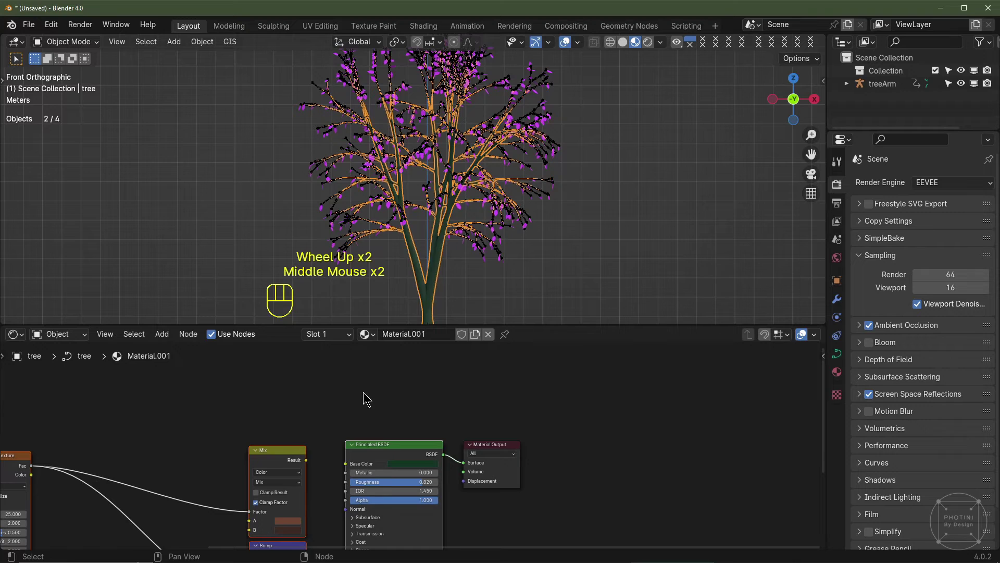
# Step: Bring the lower area back to the Shader Editor with the leaves' Material.002 nodes
pyautogui.press('shift+a')
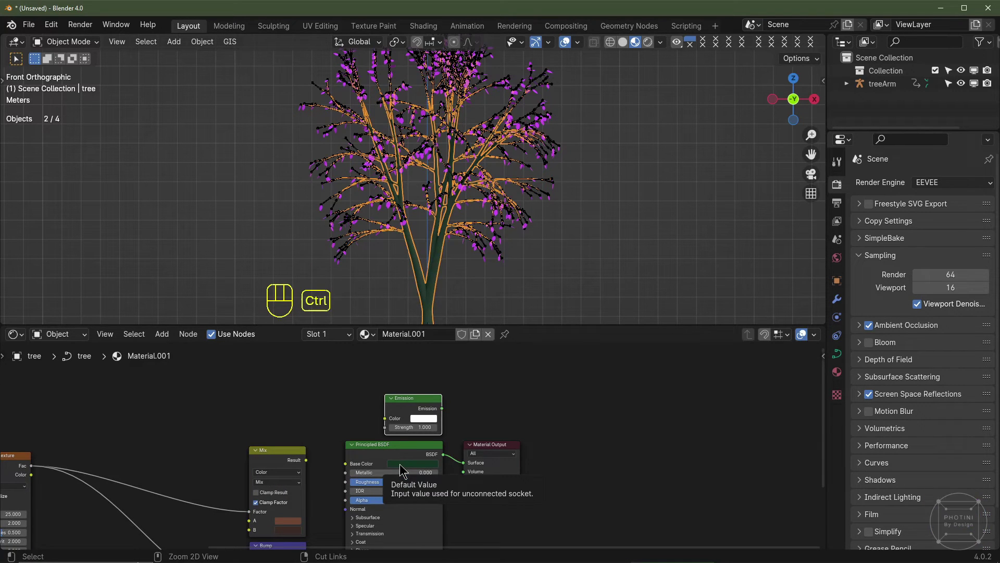
pyautogui.press('ctrl+c')
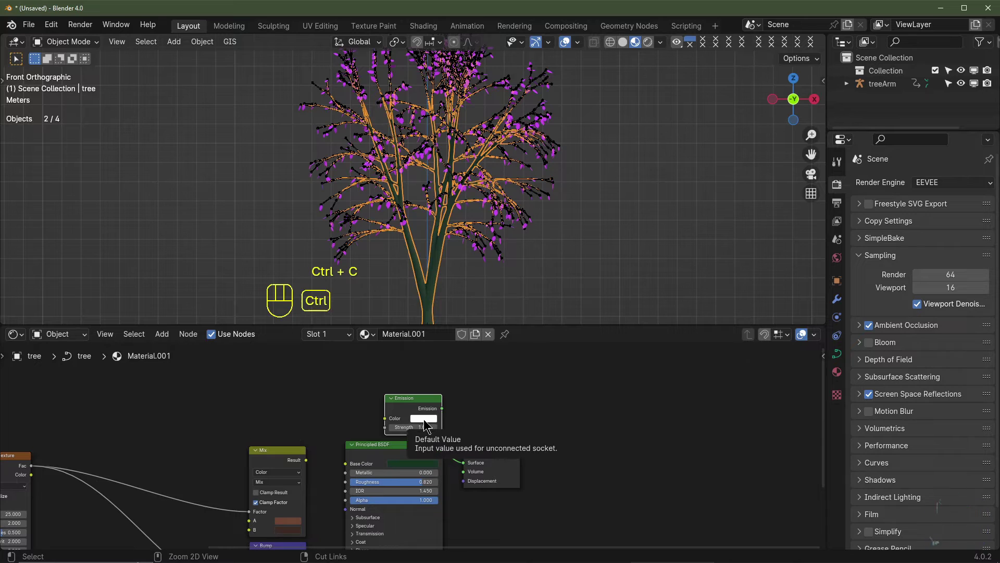
pyautogui.press('ctrl+v')
pyautogui.moveTo(443, 416); pyautogui.dragTo(464, 472)
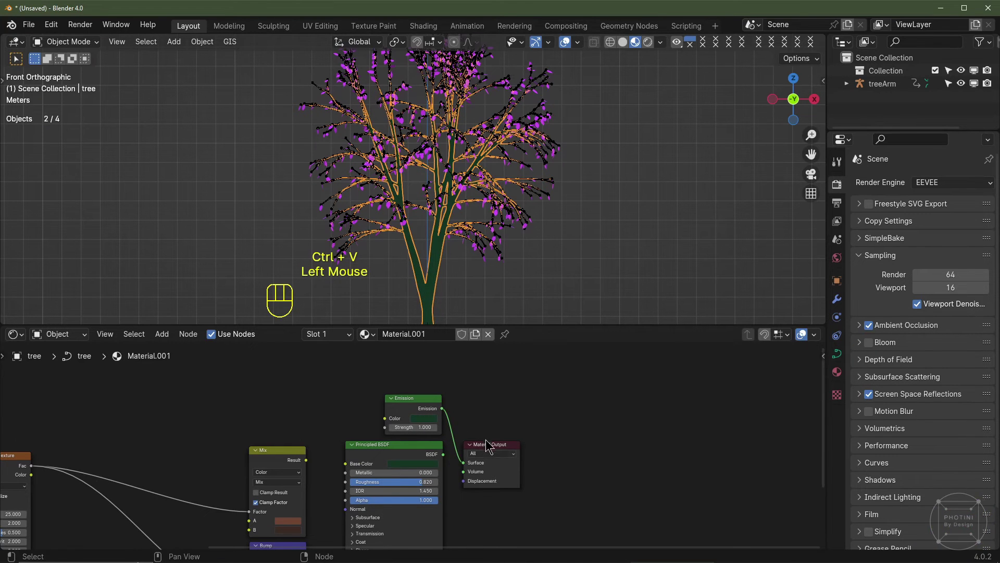
pyautogui.click(478, 248)
pyautogui.click(478, 249)
pyautogui.click(478, 252)
# Step: Reposition the Color Ramp node and preview the glowing pink leaves in Rendered shading
pyautogui.press('shift+a')
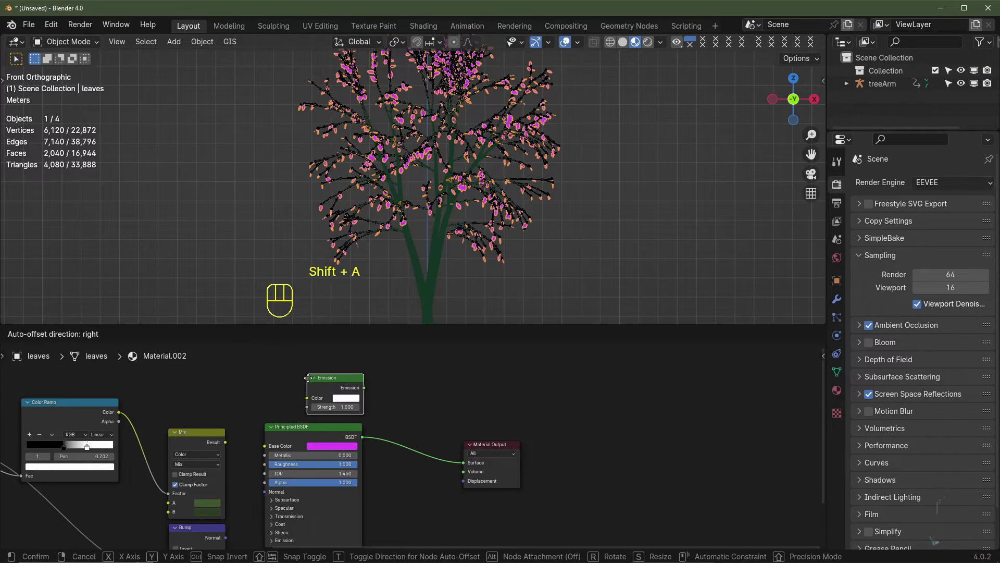
pyautogui.press('ctrl+c')
pyautogui.press('ctrl+v')
pyautogui.moveTo(372, 394); pyautogui.dragTo(469, 462)
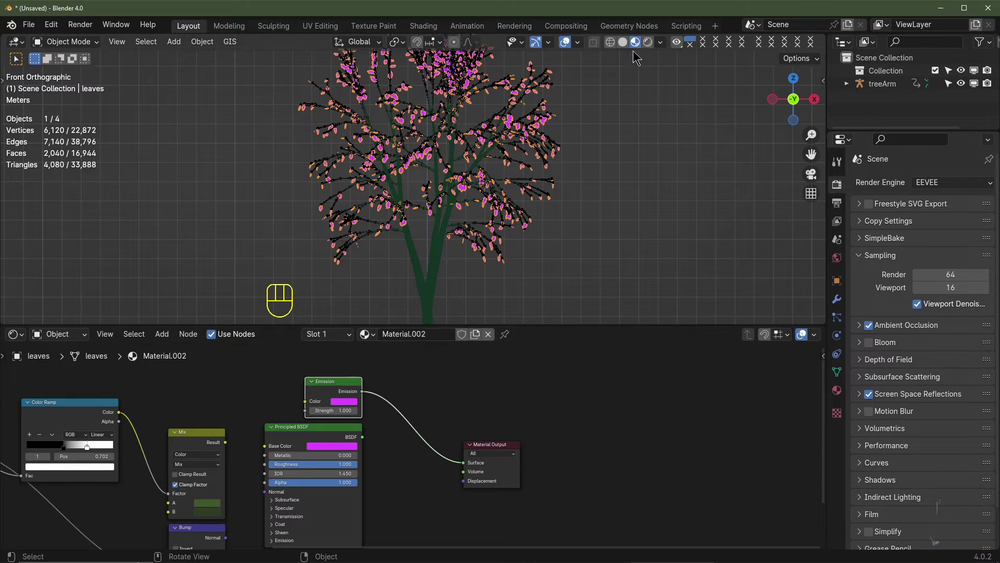
pyautogui.click(564, 48)
pyautogui.click(569, 45)
pyautogui.scroll(-3)
pyautogui.press('space')
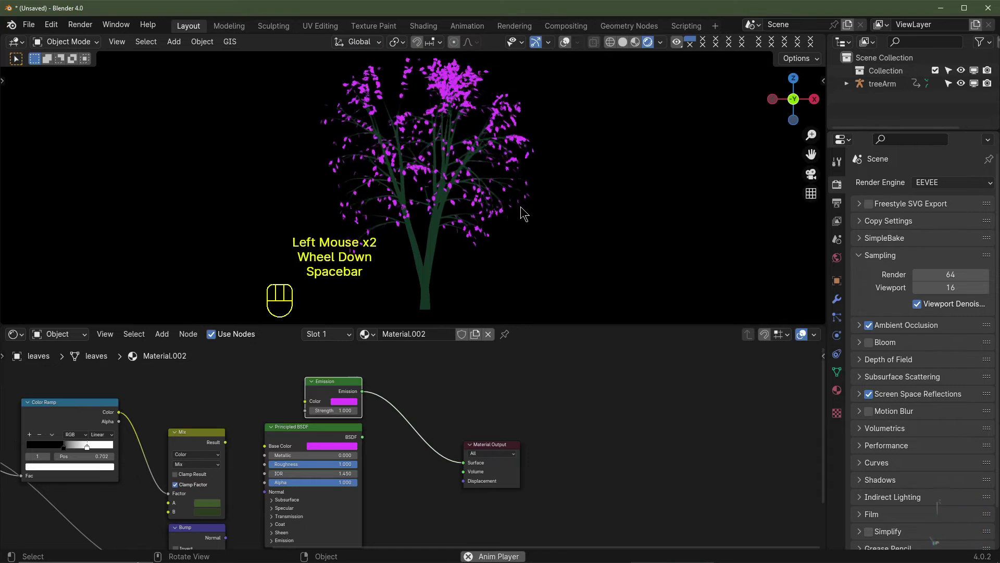
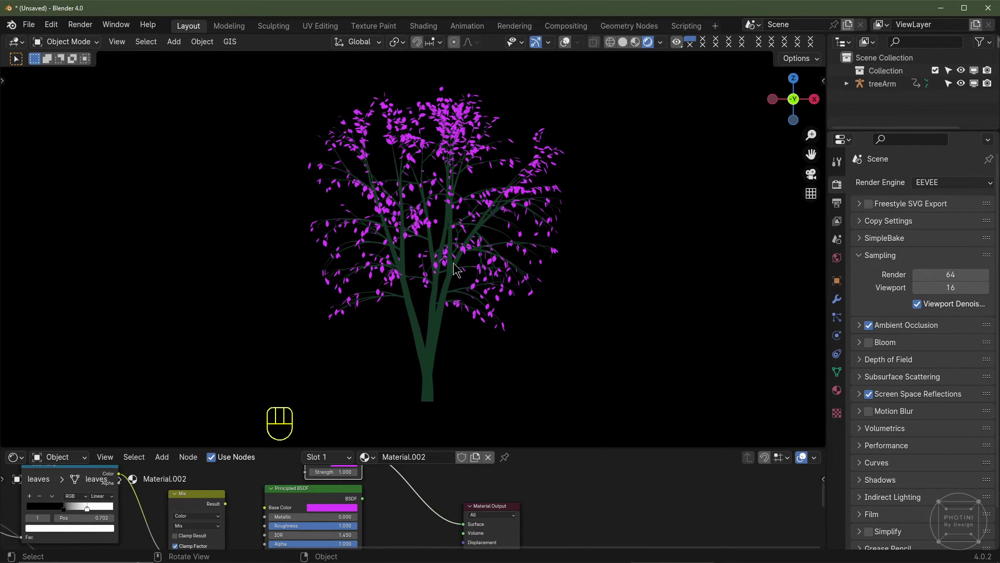
# Step: Enlarge the 3D viewport and return it to Solid shading with scene statistics
pyautogui.scroll(-3)
pyautogui.click(542, 283)
pyautogui.press('space')
pyautogui.press('space')
pyautogui.click(568, 52)
pyautogui.middleClick(458, 299)
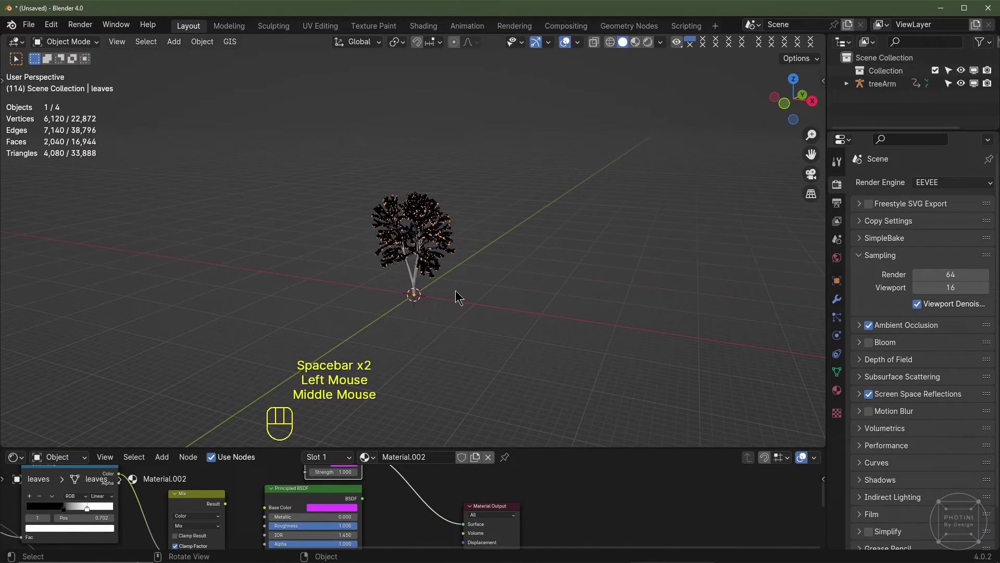
# Step: Add a camera at Y -20 m, Z 2 m rotated 90° to face the tree and view through it
pyautogui.press('shift+a')
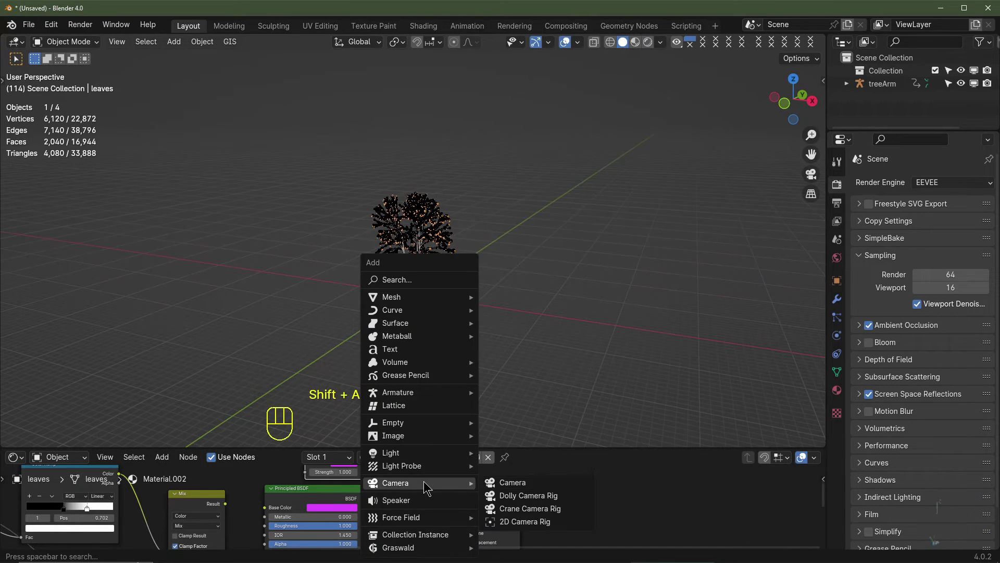
pyautogui.scroll(3)
pyautogui.press('KP_7')
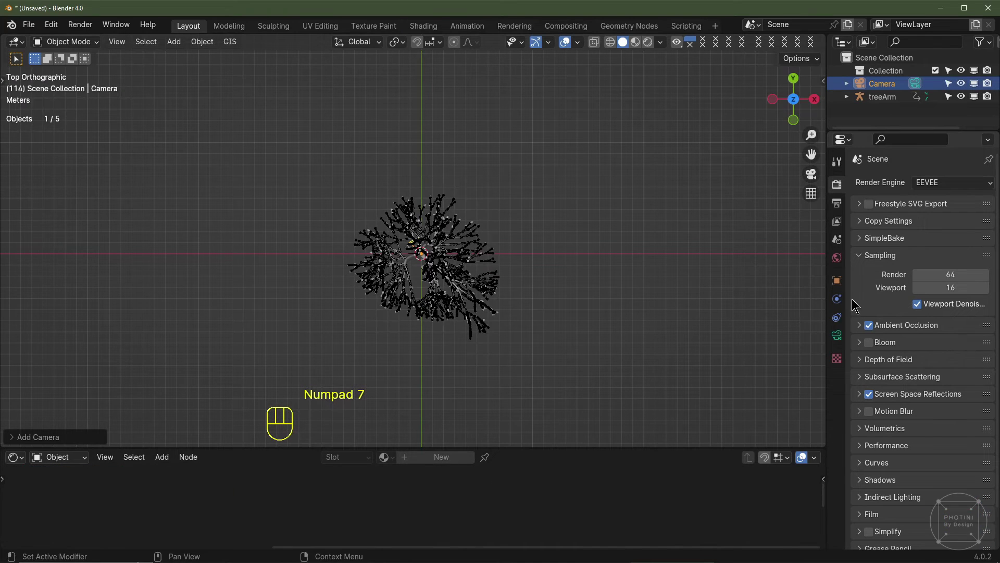
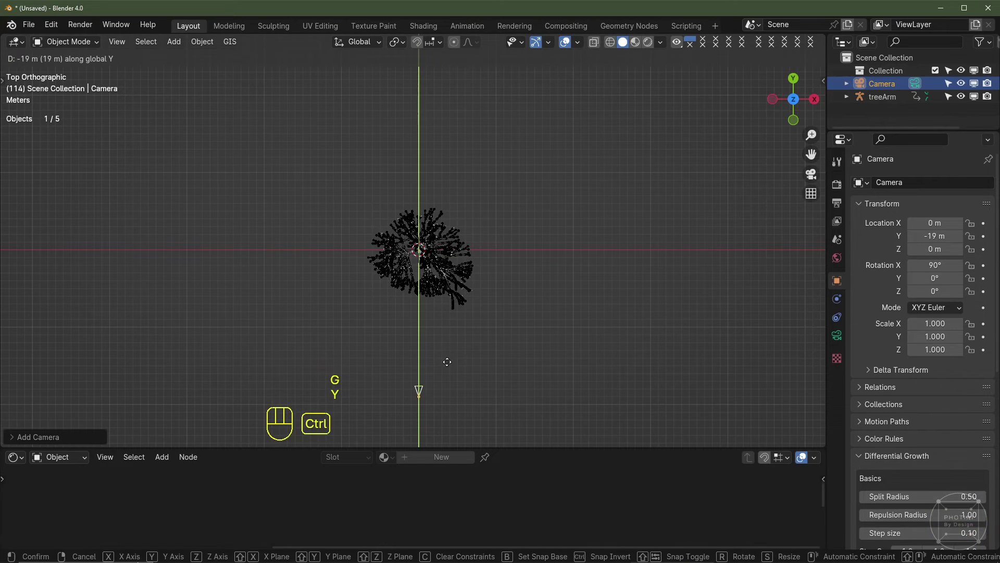
pyautogui.click(449, 375)
pyautogui.middleClick(460, 260)
pyautogui.press('KP_0')
# Step: Set the camera Focal Length to 24 mm and vertical Shift Y to 0.2
pyautogui.click(839, 340)
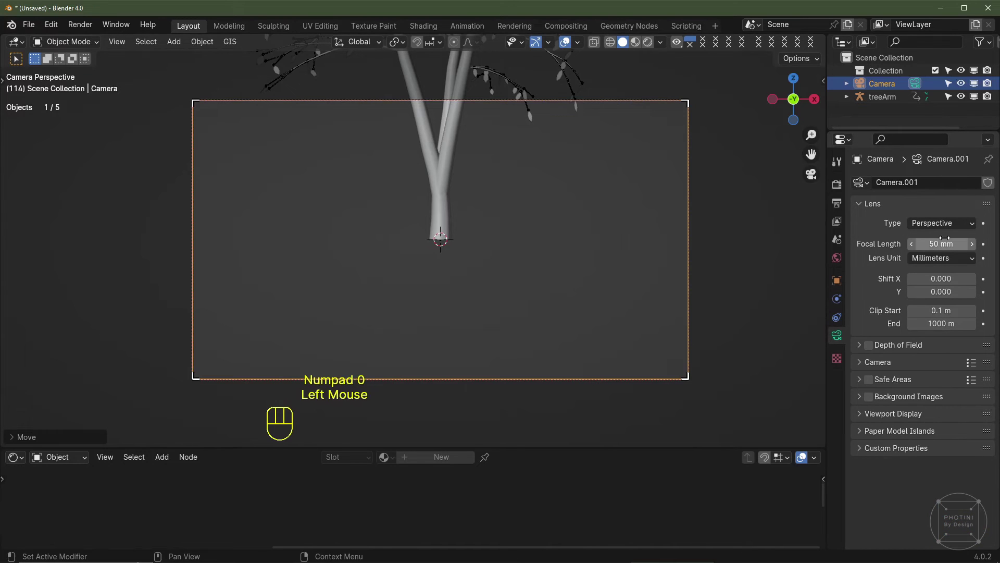
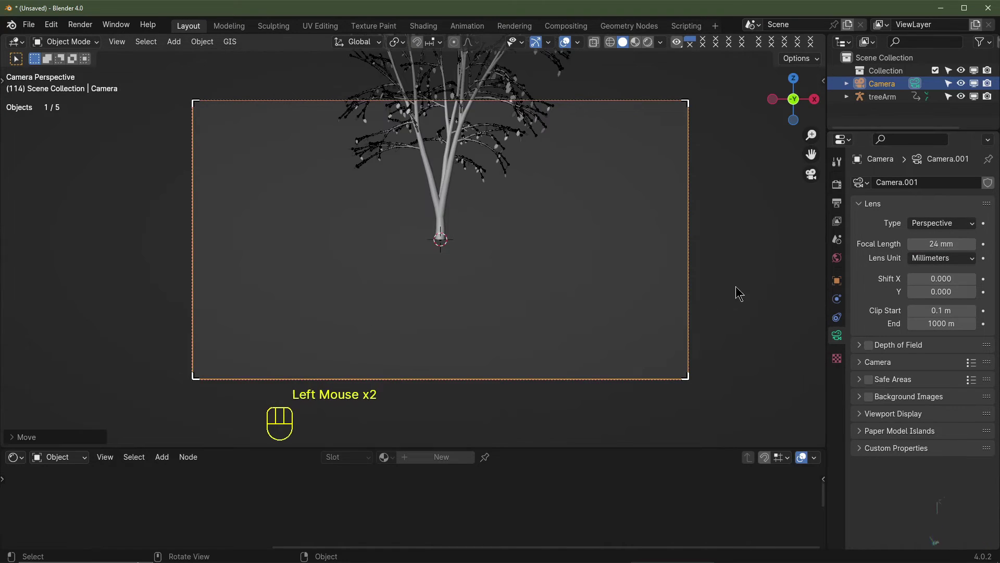
pyautogui.scroll(-3)
pyautogui.click(562, 198)
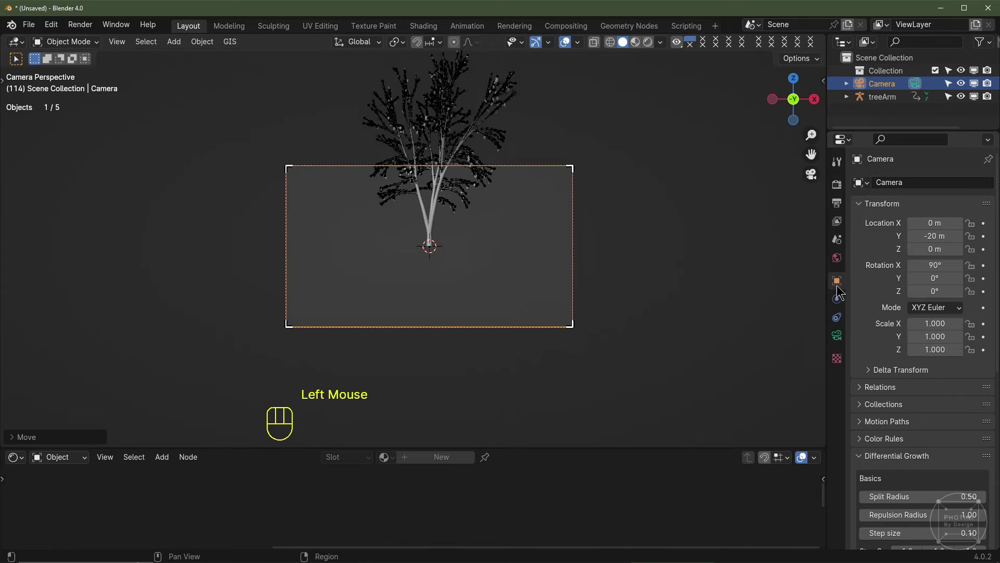
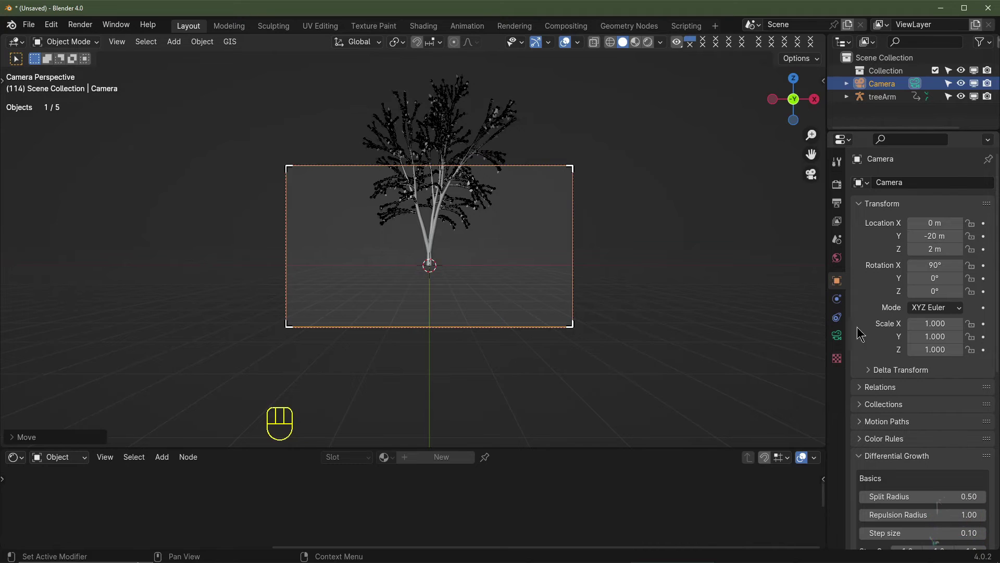
pyautogui.click(840, 339)
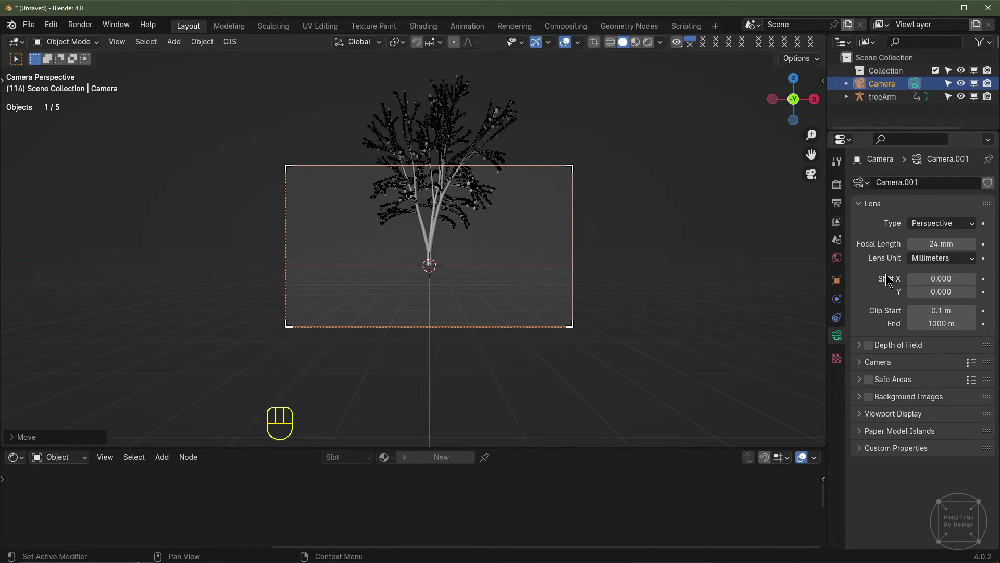
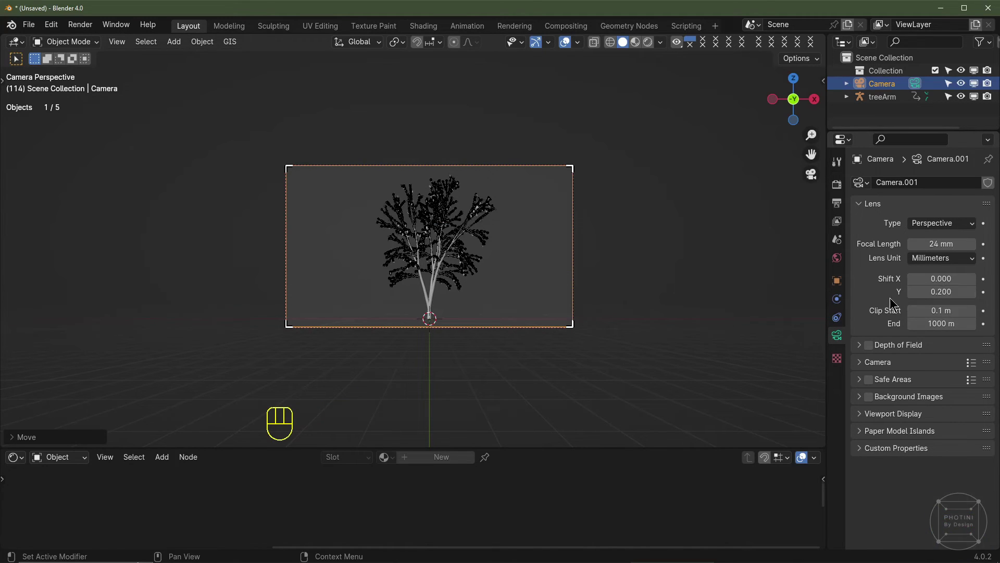
# Step: Make a linked copy of the tree offset 9 m along X and rotated about Z
pyautogui.moveTo(582, 213); pyautogui.dragTo(410, 274)
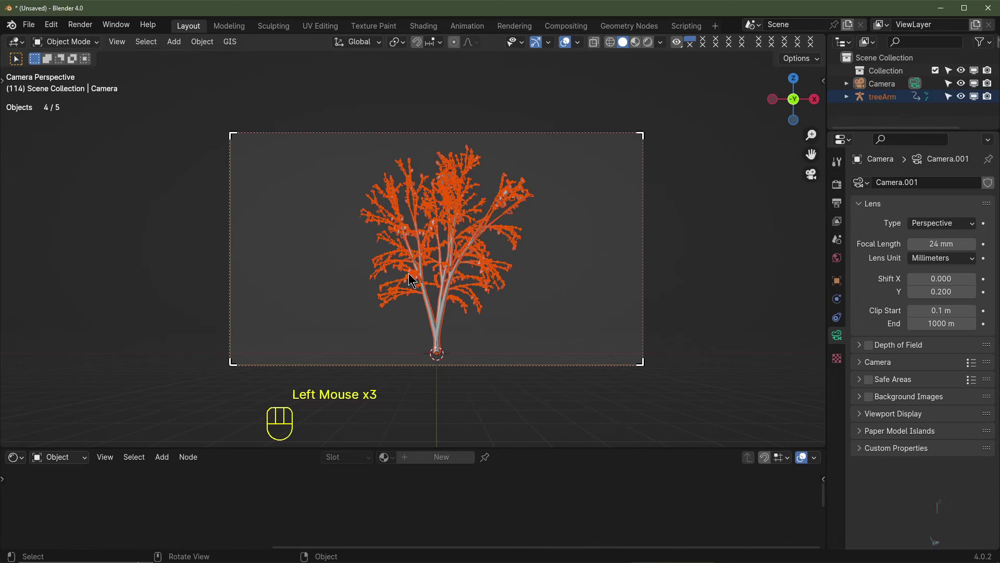
pyautogui.press('alt+d')
pyautogui.press('Escape')
pyautogui.press('g')
pyautogui.press('x')
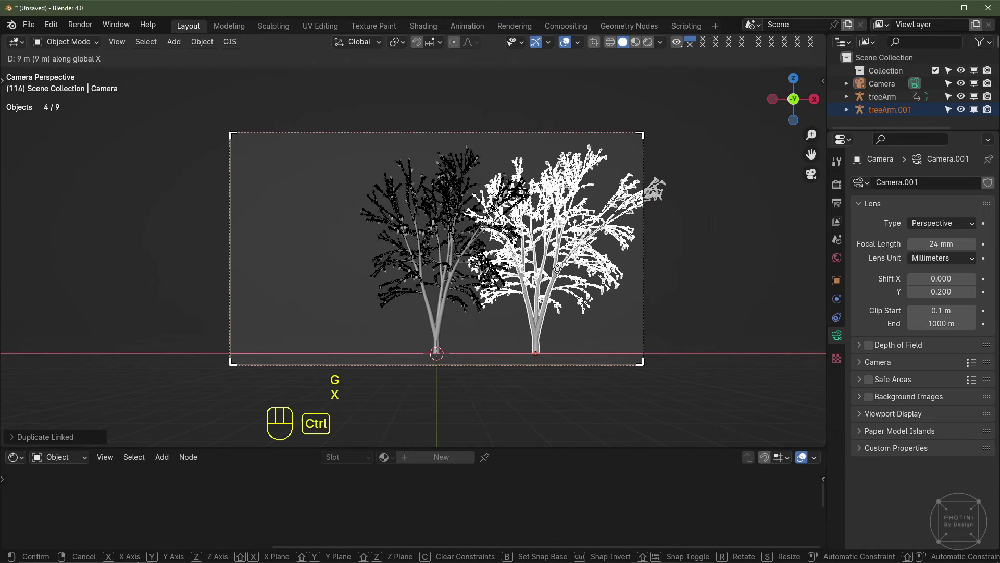
pyautogui.click(558, 270)
pyautogui.press('r')
pyautogui.press('z')
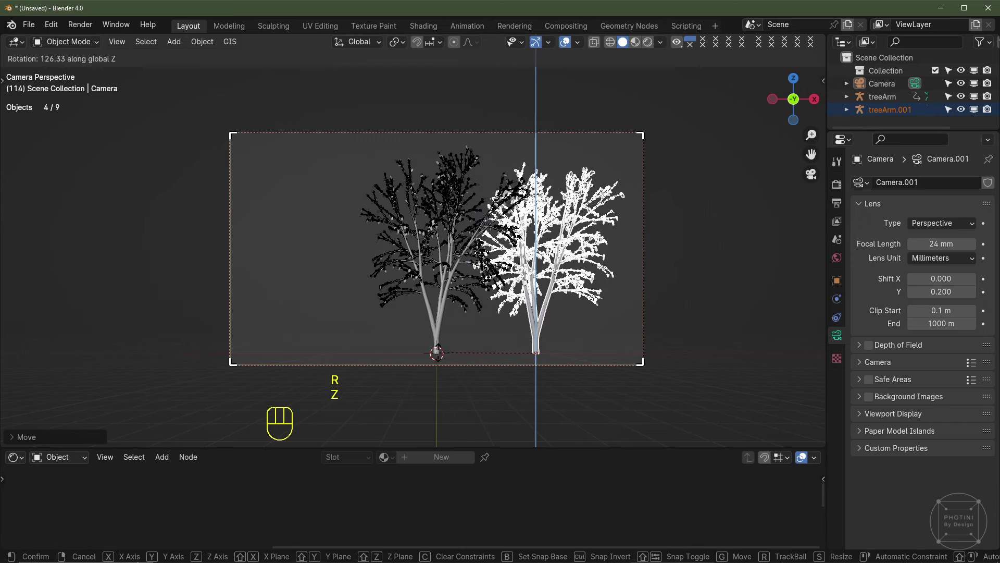
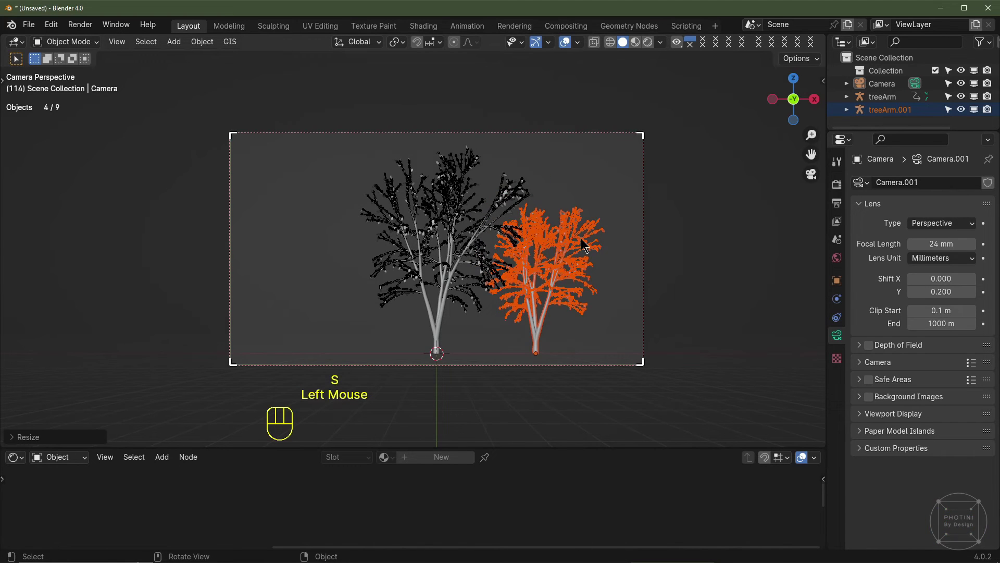
# Step: Make a second linked copy offset -21 m along X, rotated and resized
pyautogui.press('alt+d')
pyautogui.press('x')
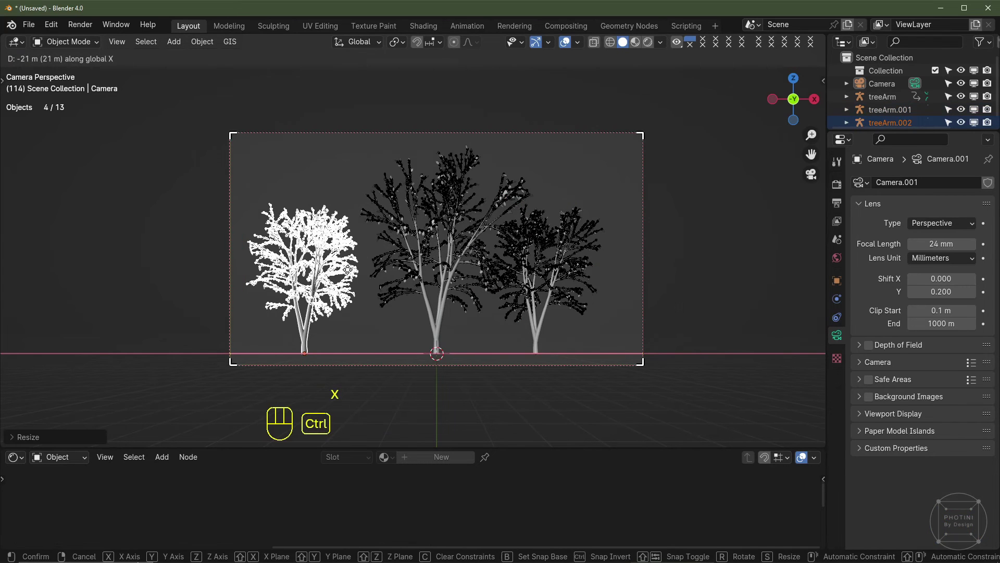
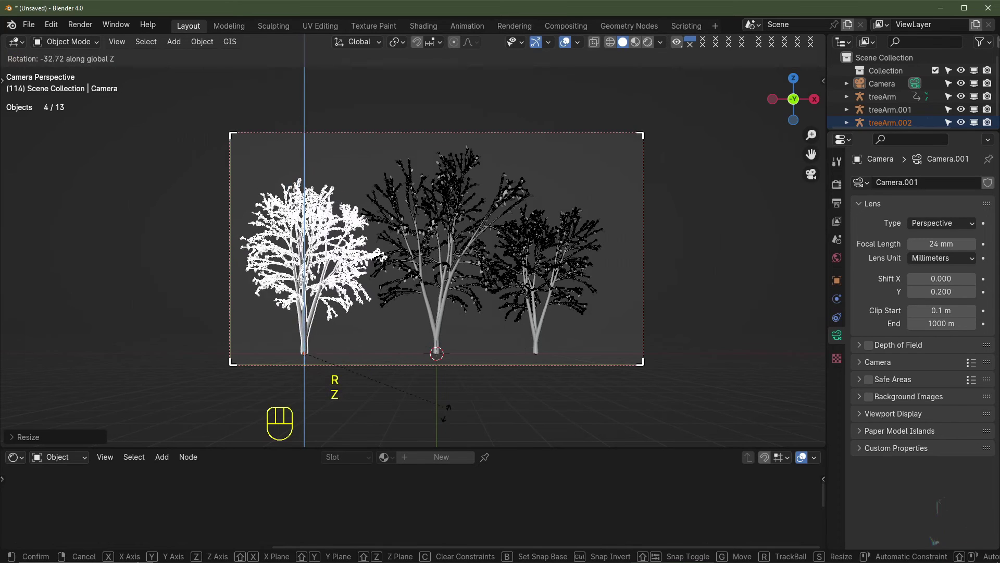
pyautogui.click(588, 209)
pyautogui.click(566, 45)
pyautogui.press('space')
pyautogui.press('space')
pyautogui.click(629, 41)
pyautogui.click(575, 40)
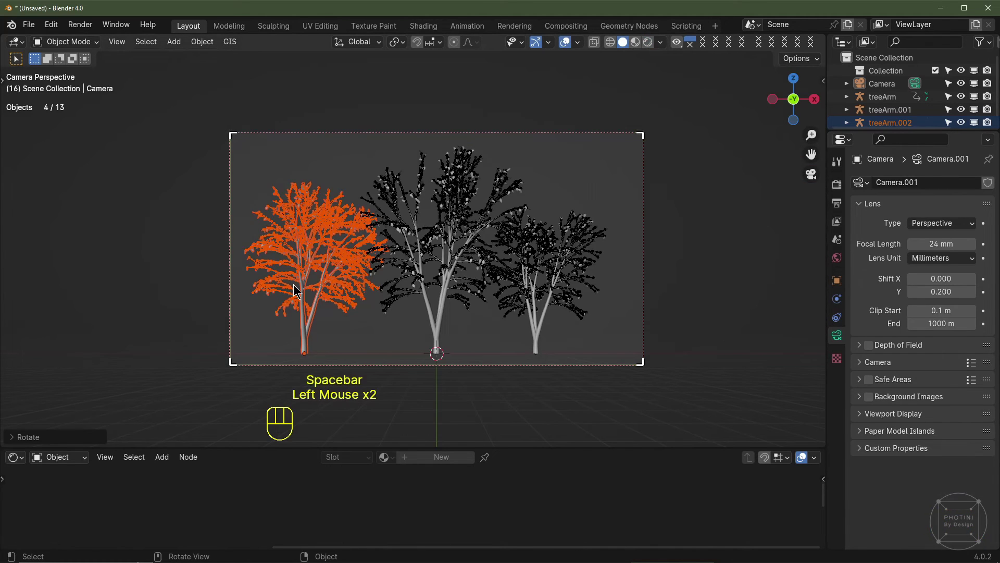
pyautogui.press('g')
pyautogui.press('x')
# Step: Switch to Rendered shading and show the World background settings
pyautogui.click(637, 61)
pyautogui.click(837, 263)
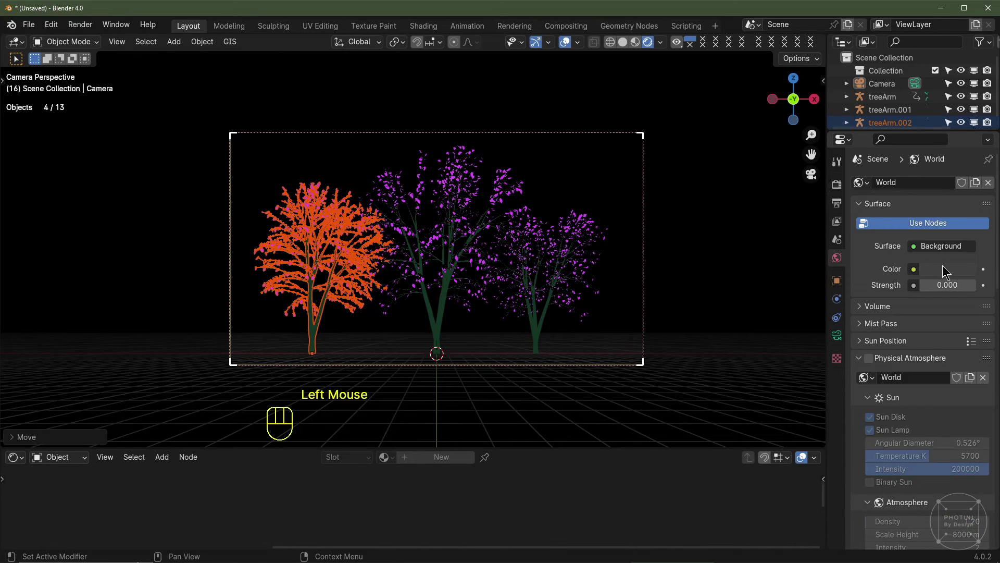
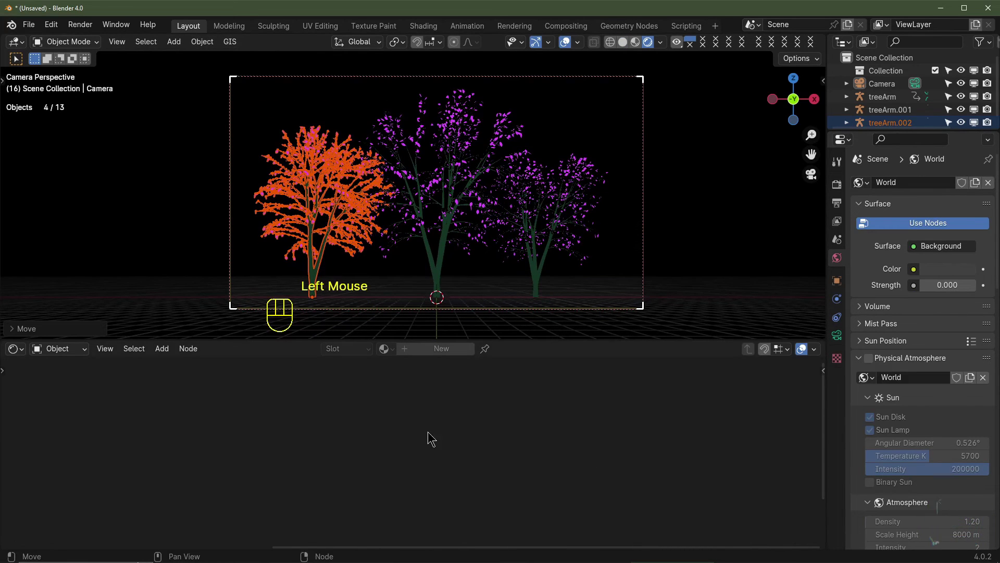
# Step: Set the World Background colour to white, enlarging the node editor area
pyautogui.moveTo(65, 352); pyautogui.dragTo(69, 399)
pyautogui.click(392, 474)
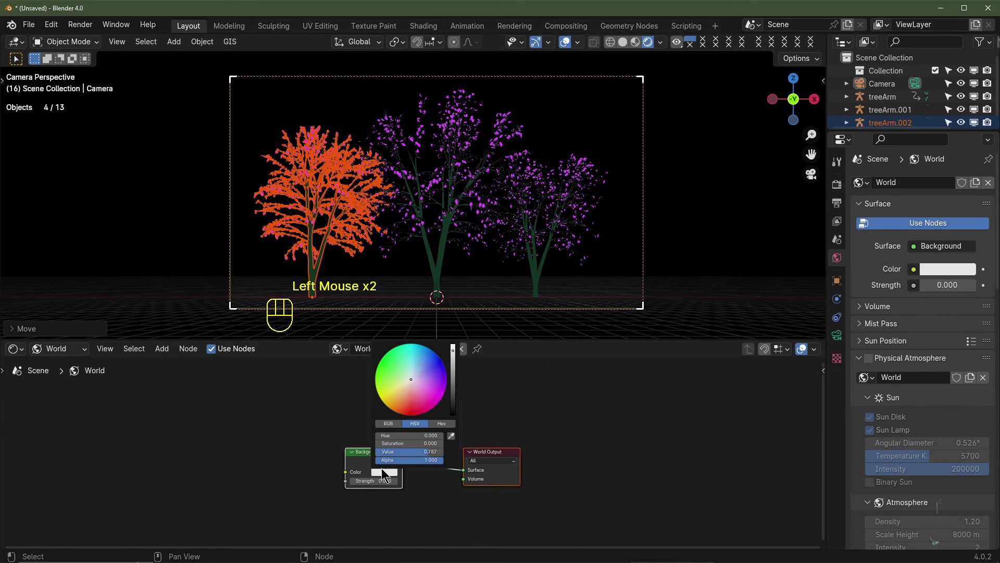
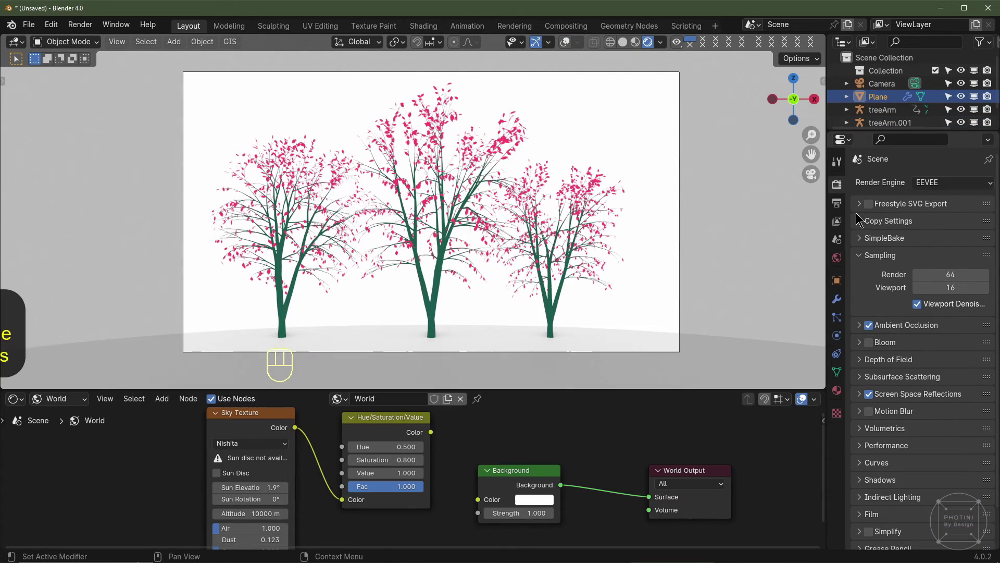
# Step: Try FFmpeg video output with an MPEG-4 container and RGB color (no alpha)
pyautogui.scroll(-3)
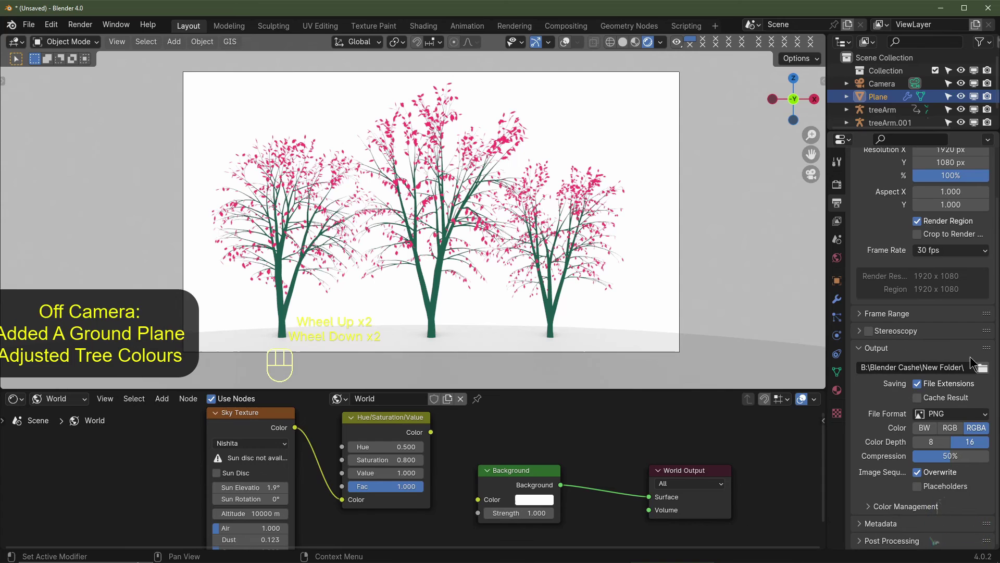
pyautogui.scroll(-3)
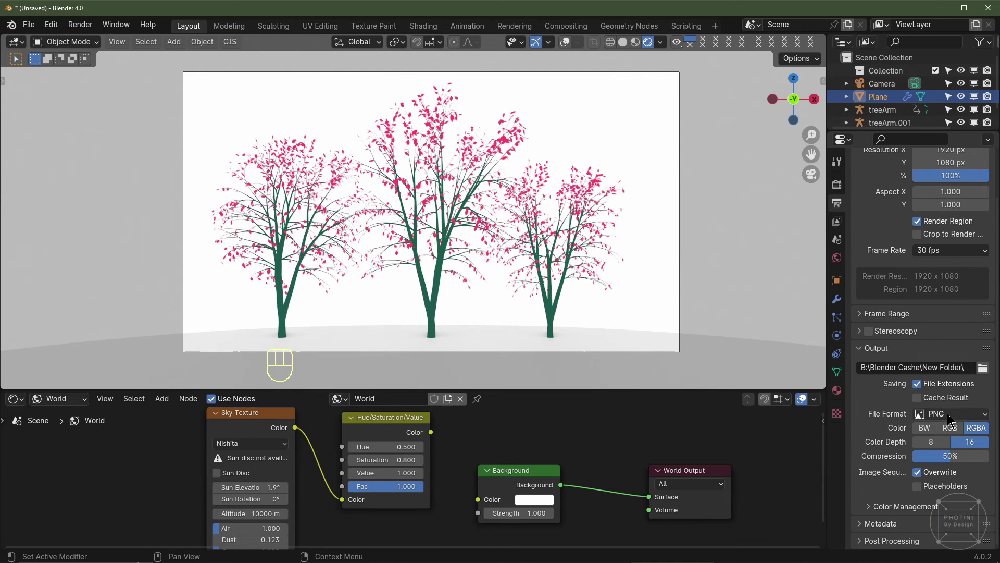
pyautogui.click(952, 429)
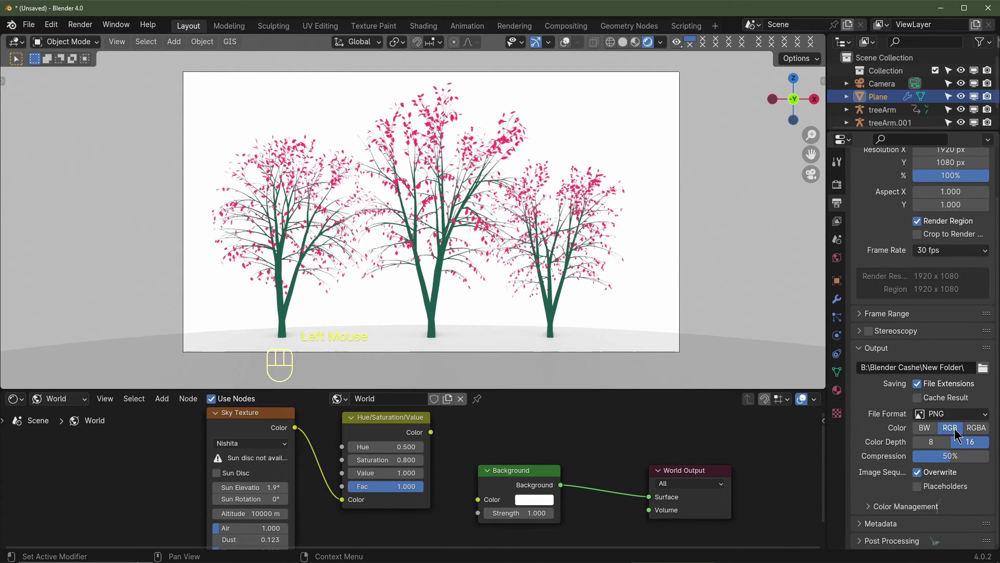
pyautogui.moveTo(941, 430); pyautogui.dragTo(943, 478)
pyautogui.scroll(-3)
pyautogui.click(882, 507)
pyautogui.scroll(-3)
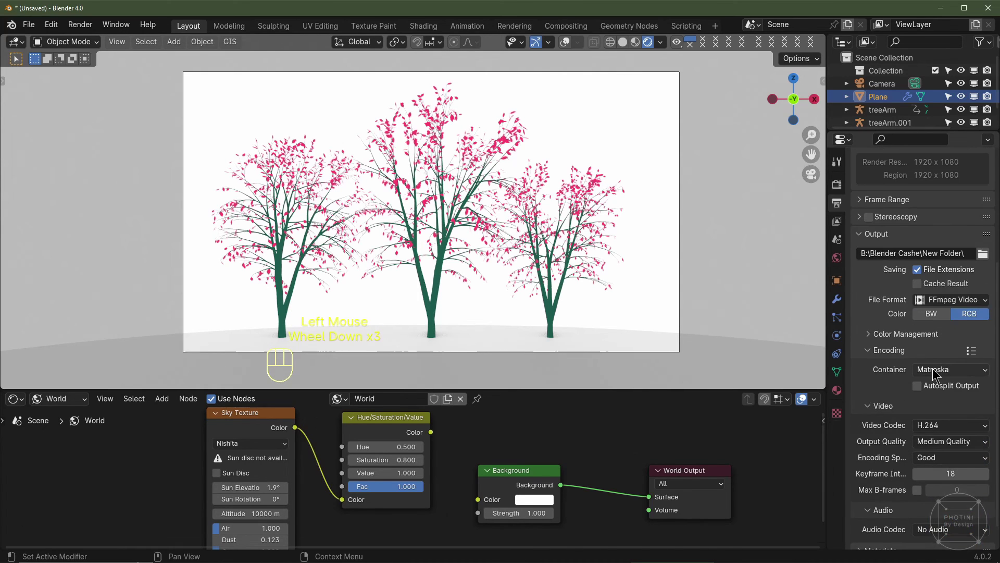
pyautogui.moveTo(934, 370); pyautogui.dragTo(936, 423)
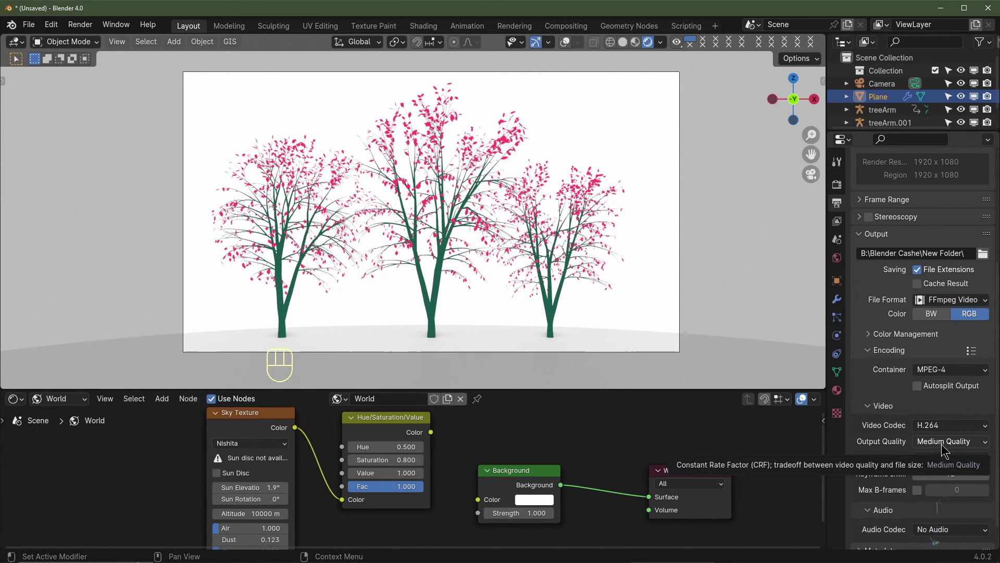
# Step: Settle the output on 8-bit RGB PNG images instead of video
pyautogui.scroll(3)
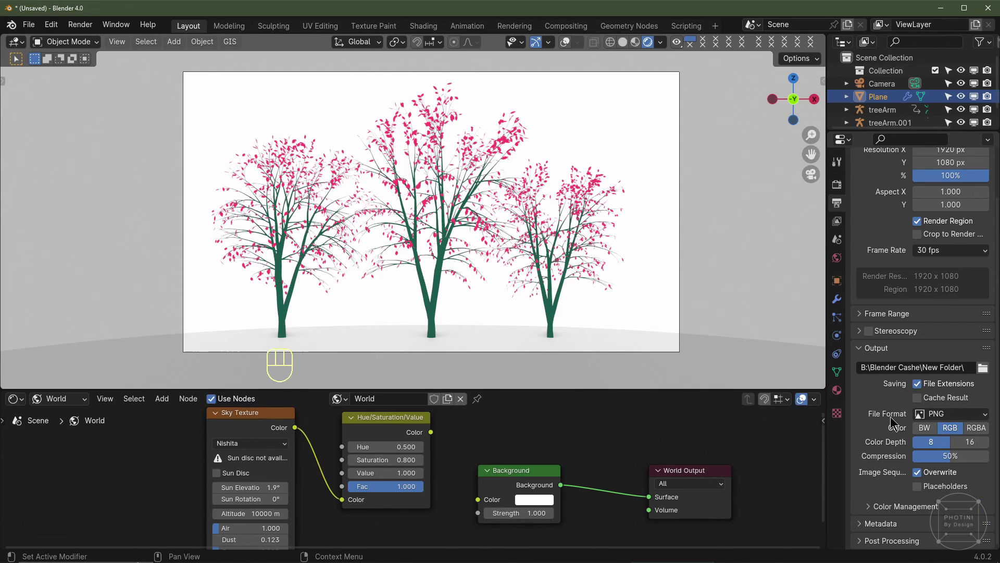
pyautogui.moveTo(936, 417); pyautogui.dragTo(895, 414)
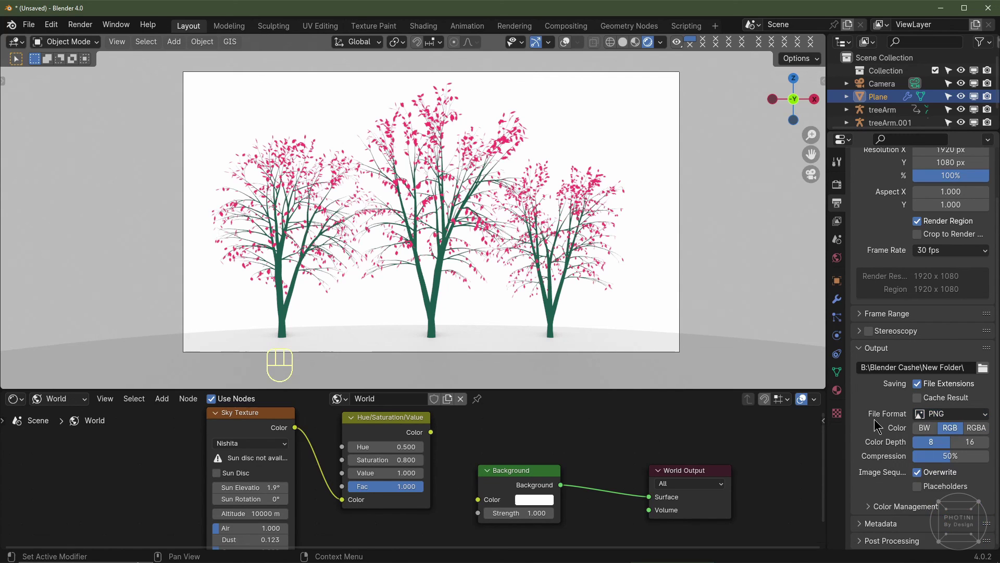
pyautogui.scroll(3)
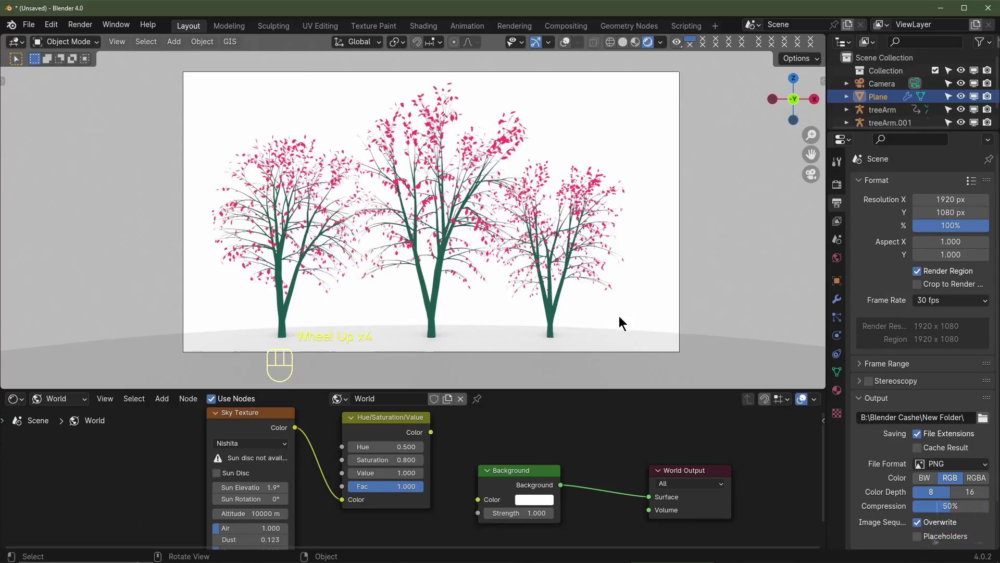